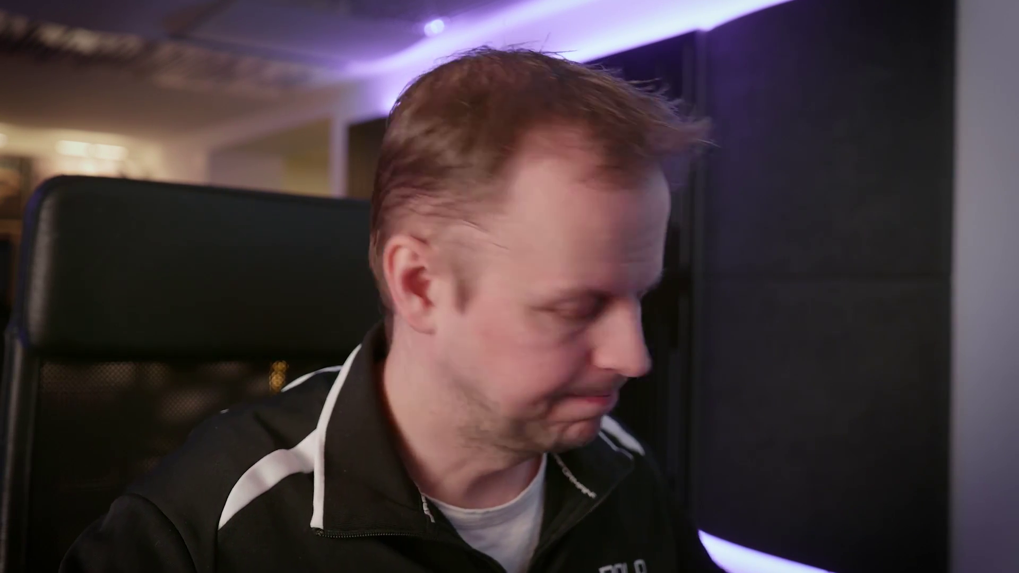
# Flatten the cube into a long floor slab stretched along X and view it from the top.
pyautogui.press('Tab')
pyautogui.click(497, 277)
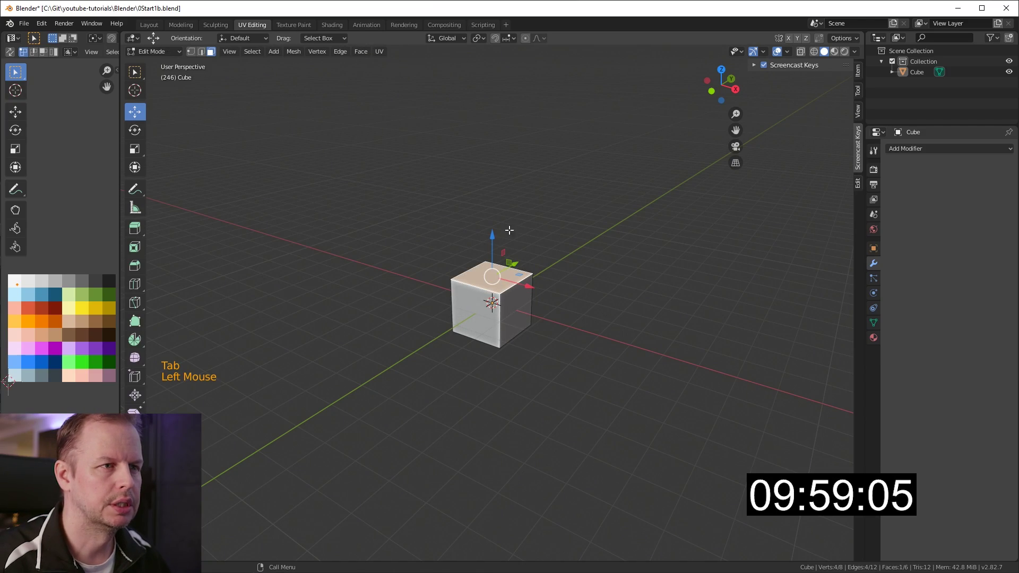
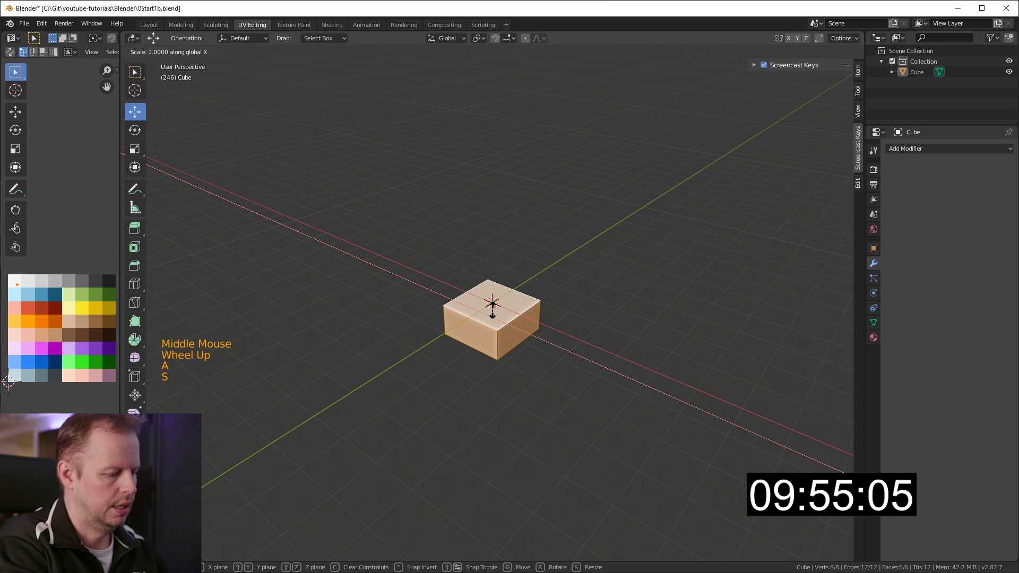
pyautogui.press('s')
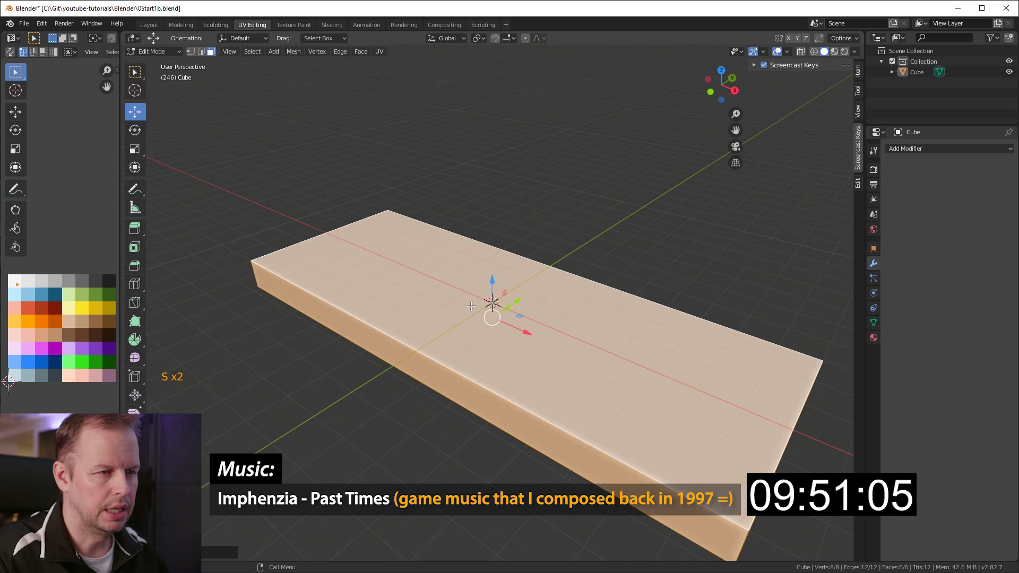
pyautogui.scroll(-3)
pyautogui.press('KP_7')
# Cut border edge loops for the outer wall thickness and a first cross loop into the floor.
pyautogui.press('ctrl+r')
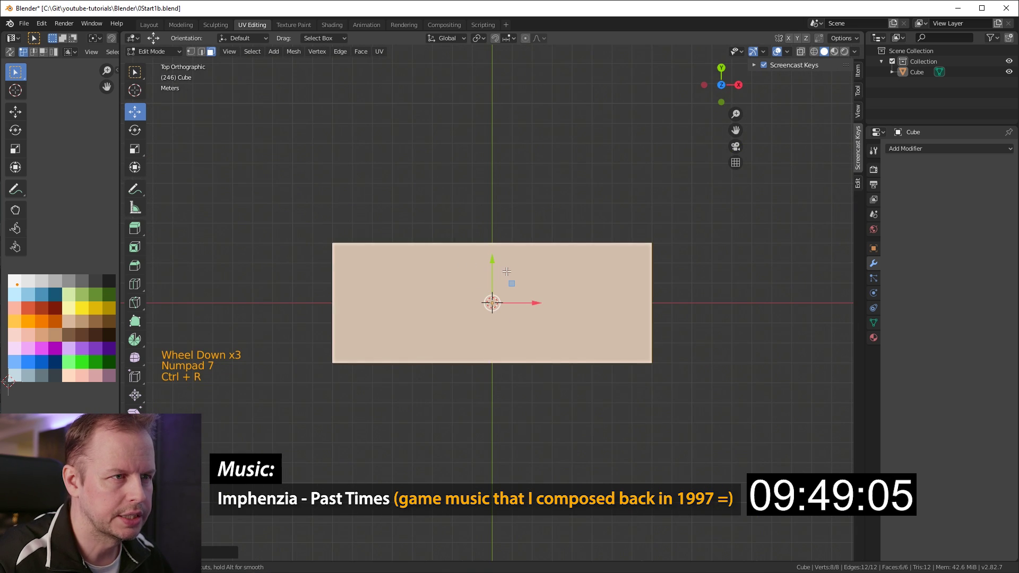
pyautogui.press('ctrl+r')
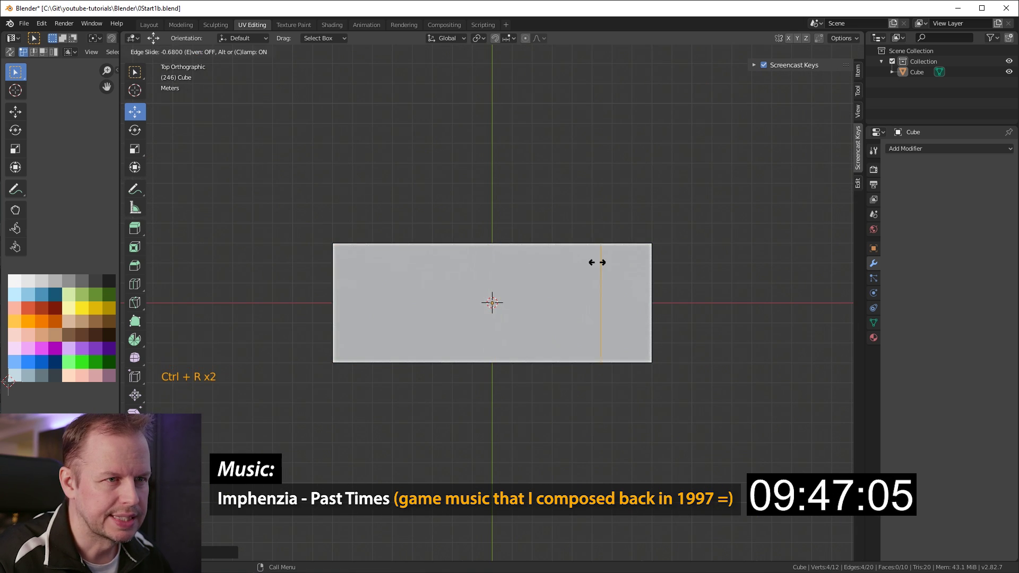
pyautogui.press('ctrl+r')
pyautogui.scroll(3)
pyautogui.press('ctrl+r')
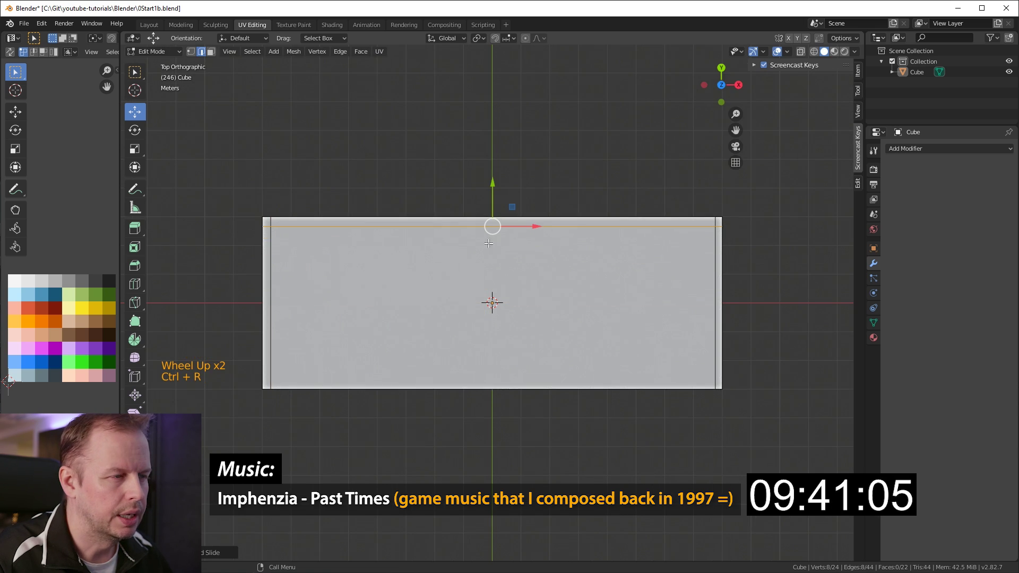
pyautogui.press('ctrl+r')
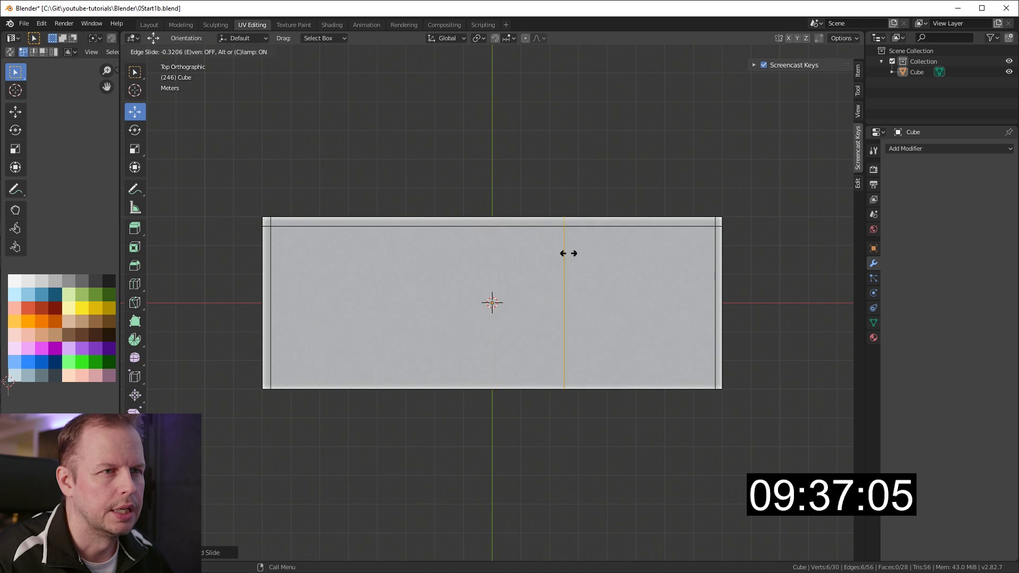
# Add and slide further cross and lengthwise loops to mark the room divisions.
pyautogui.press('ctrl+r')
pyautogui.press('ctrl+r')
pyautogui.press('ctrl+r')
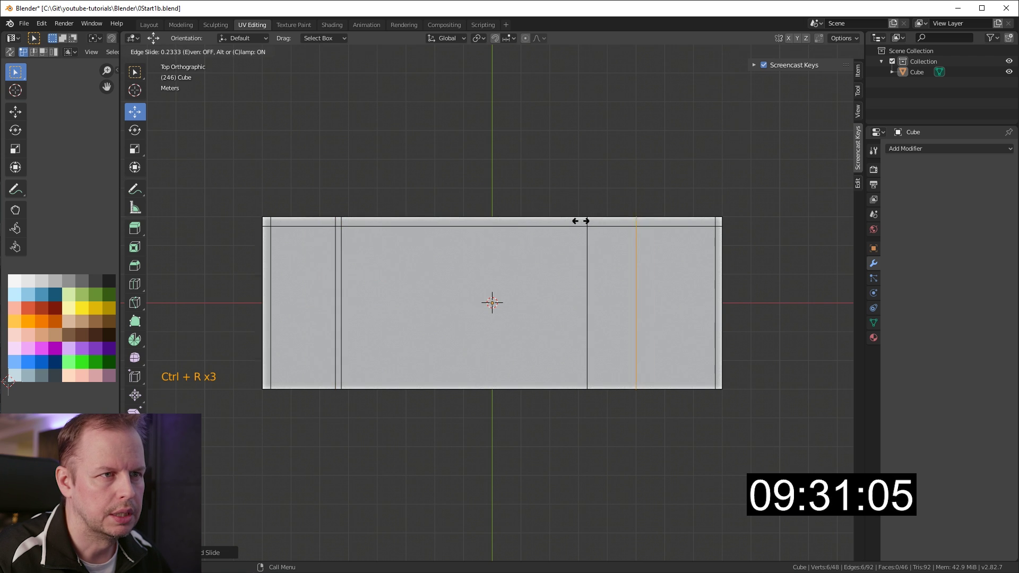
pyautogui.press('ctrl+r')
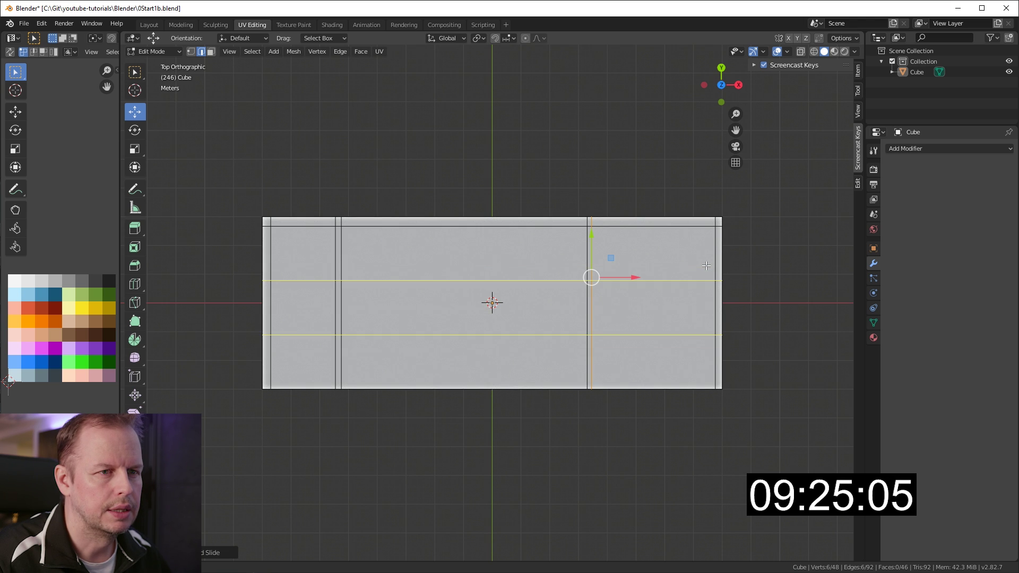
pyautogui.press('ctrl+r')
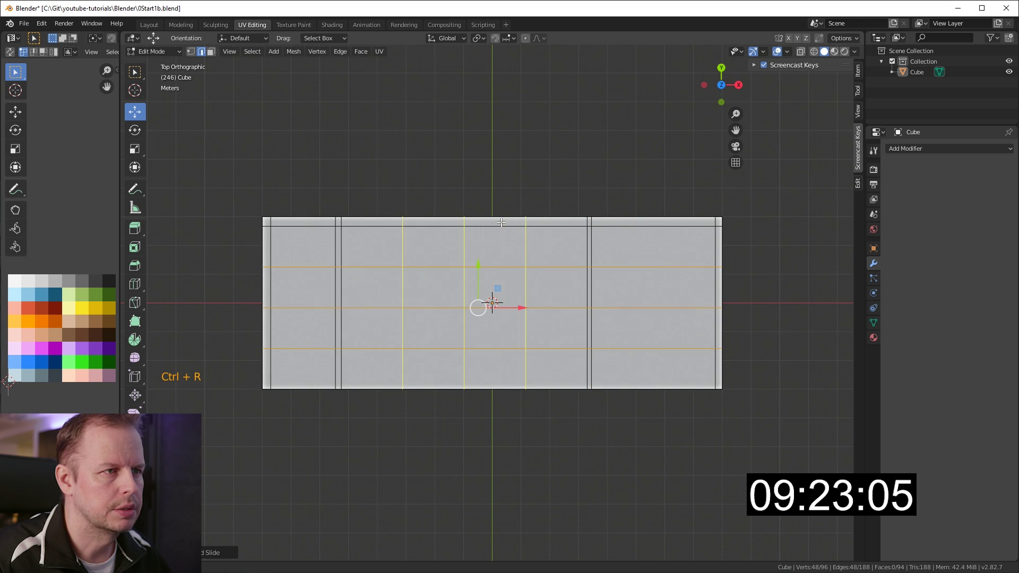
pyautogui.press('ctrl+r')
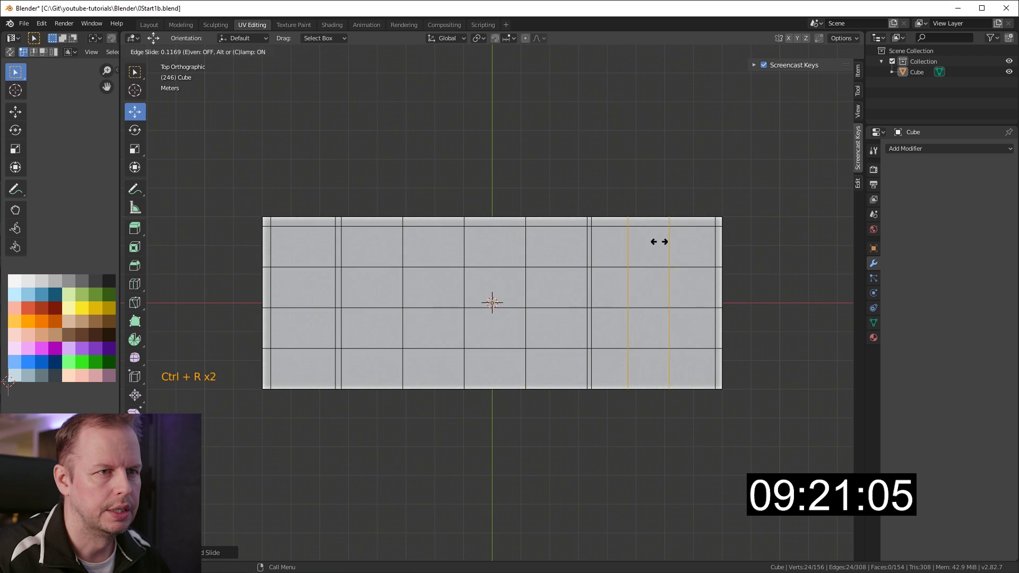
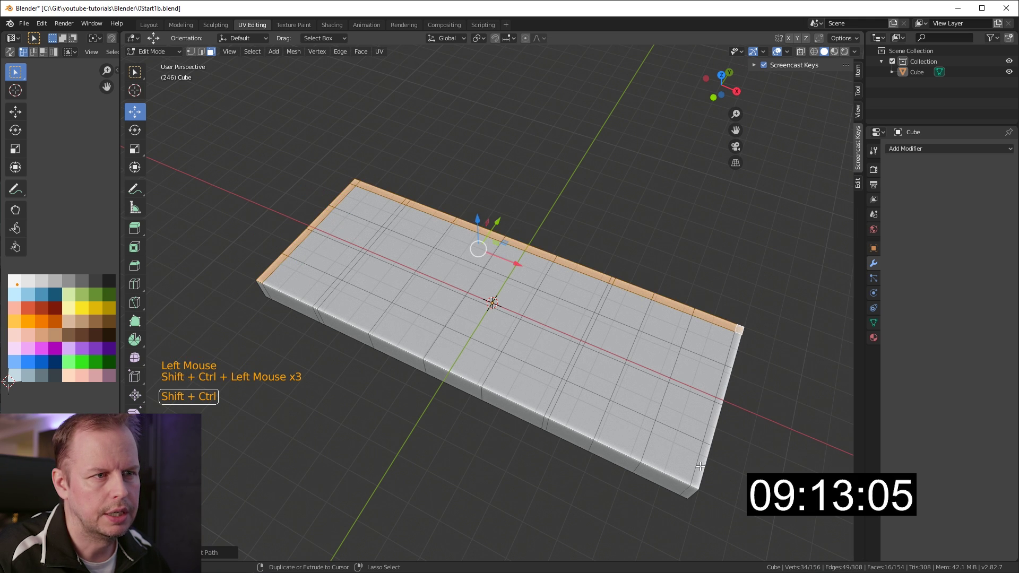
# Extrude the border wall strips upward into outer walls.
pyautogui.click(603, 297)
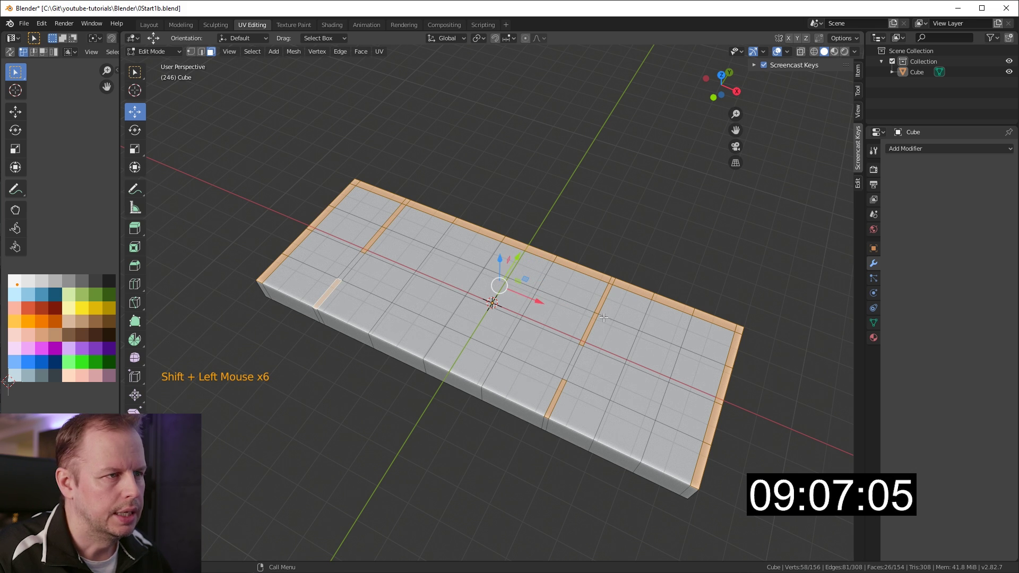
pyautogui.press('e')
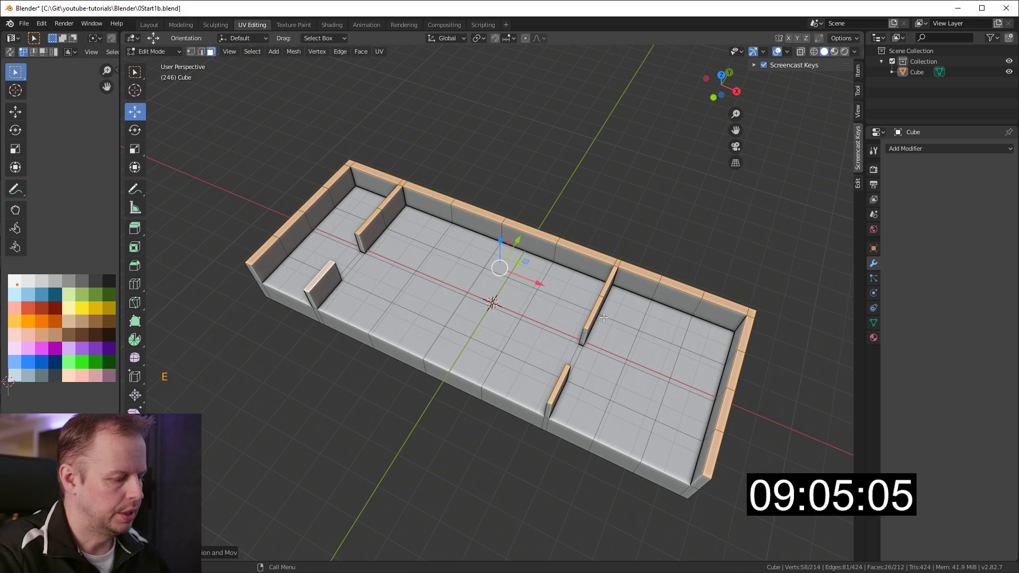
pyautogui.press('e')
pyautogui.press('e')
# Raise the selected interior partition strips to wall height, leaving doorway gaps.
pyautogui.click(341, 177)
pyautogui.click(514, 41)
pyautogui.press('e')
pyautogui.click(601, 275)
pyautogui.press('e')
pyautogui.middleClick(422, 229)
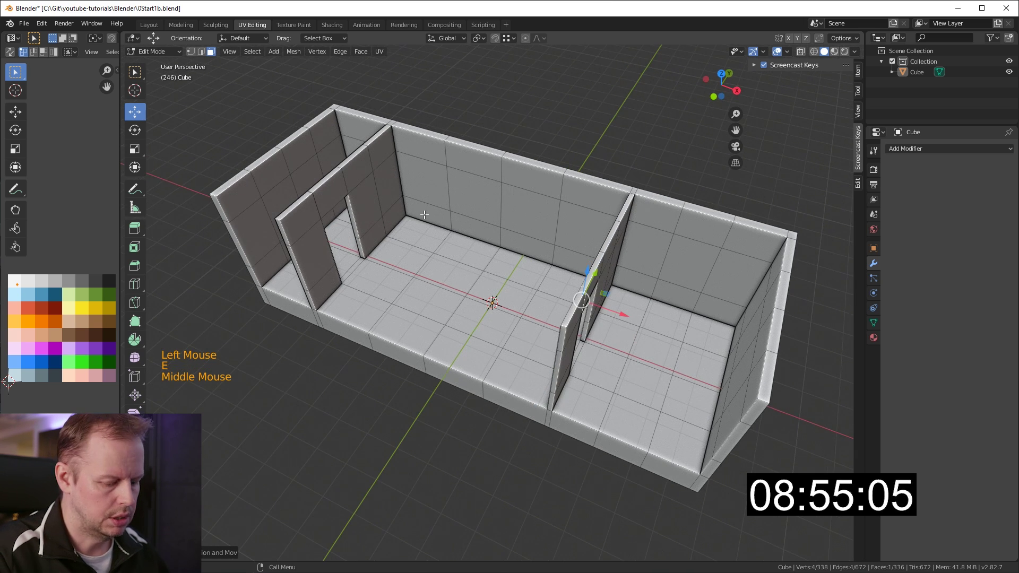
# Box-select the window faces on the outer walls from front and side views in X-ray.
pyautogui.press('KP_1')
pyautogui.press('alt+z')
pyautogui.press('a')
pyautogui.press('space')
pyautogui.press('Escape')
pyautogui.press('space')
pyautogui.press('space')
pyautogui.press('b')
pyautogui.press('b')
pyautogui.press('KP_3')
pyautogui.press('b')
# Push the window faces along their normals to start the openings.
pyautogui.middleClick(439, 193)
pyautogui.press('alt+z')
pyautogui.scroll(3)
pyautogui.middleClick(547, 221)
pyautogui.scroll(-3)
pyautogui.press('alt+e')
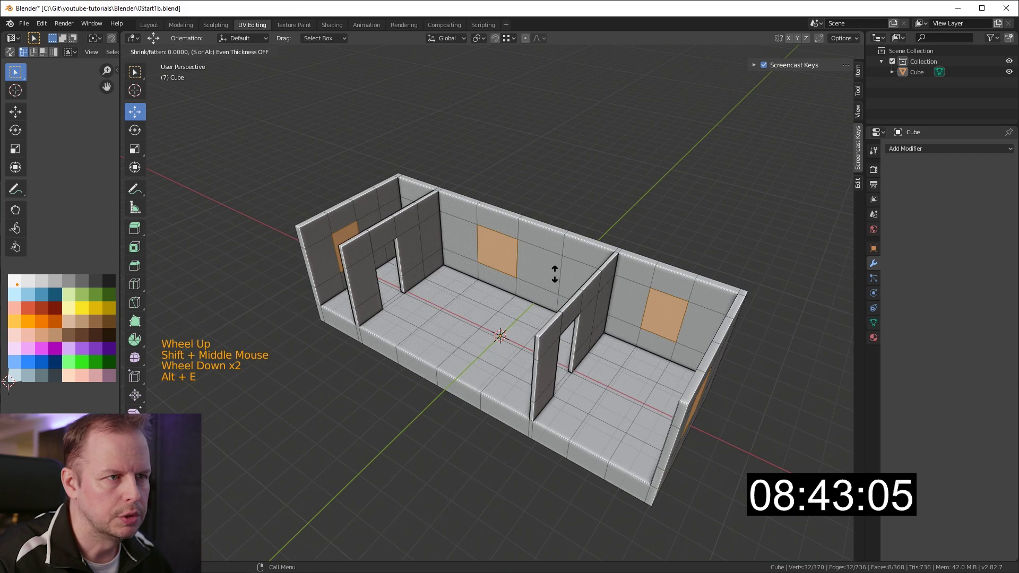
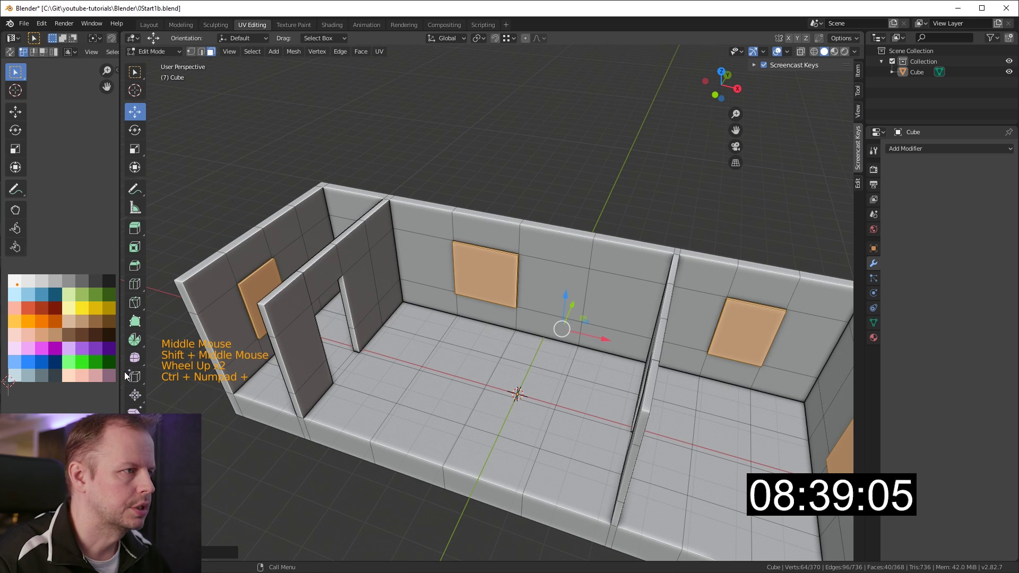
pyautogui.press('g')
pyautogui.scroll(3)
# Inset the window faces into frames and recess the glass panes into the wall.
pyautogui.press('ctrl+KP_Subtract')
pyautogui.press('i')
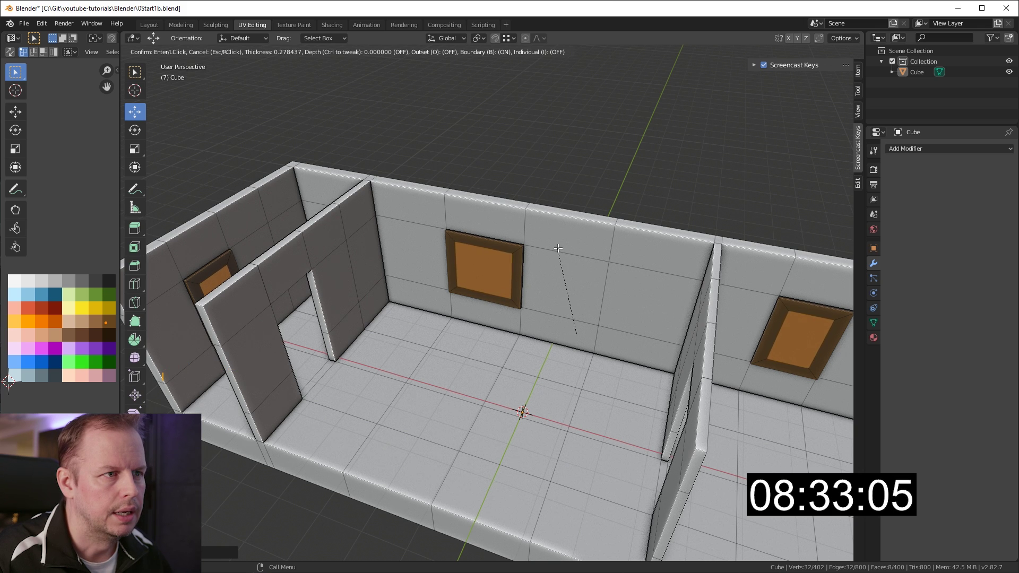
pyautogui.press('e')
pyautogui.press('ctrl+z')
pyautogui.press('alt+e')
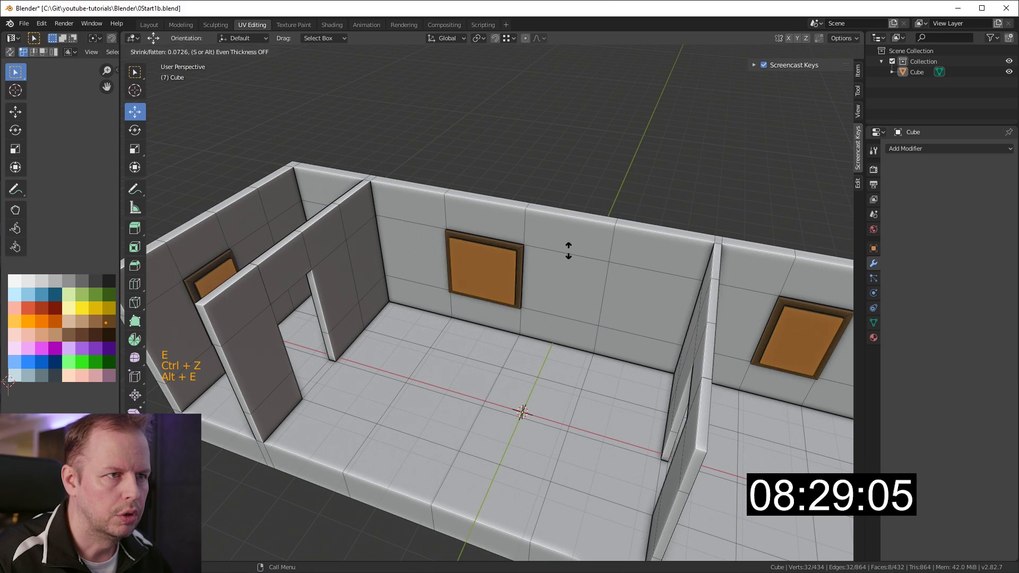
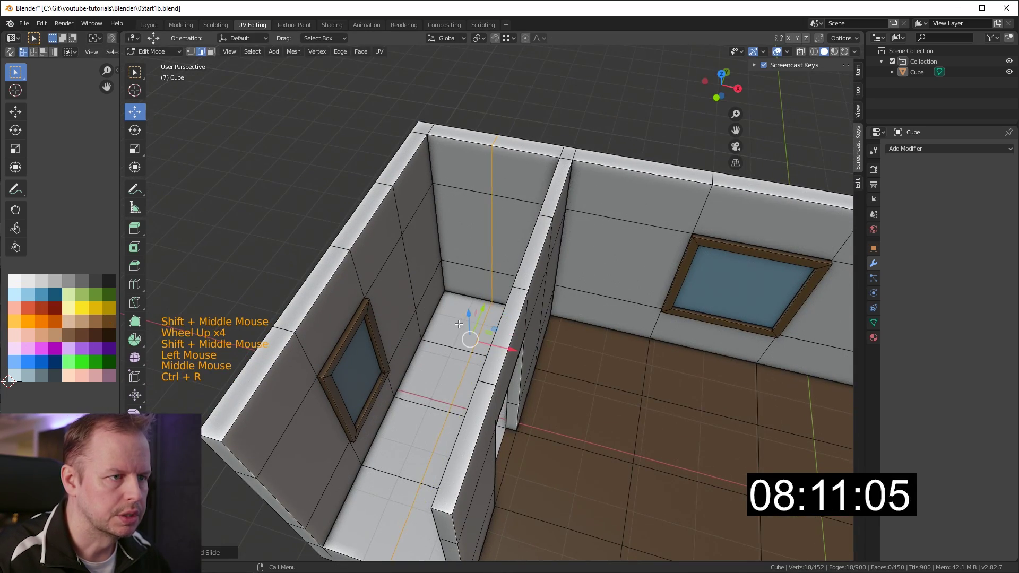
# Extrude a corner floor tile of the small room upward into a tall box.
pyautogui.middleClick(483, 300)
pyautogui.press('3')
pyautogui.click(488, 323)
pyautogui.middleClick(510, 323)
pyautogui.press('e')
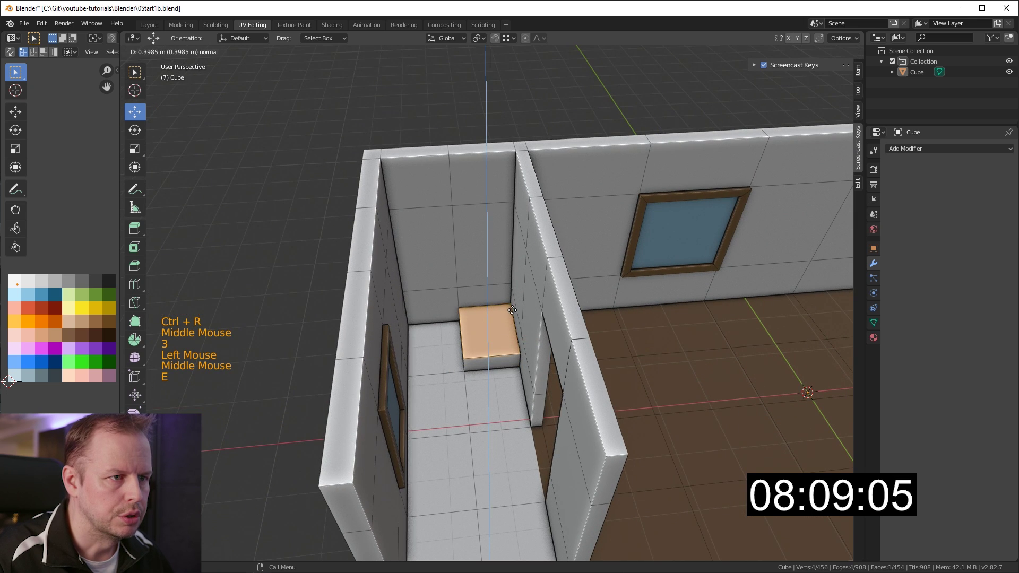
pyautogui.press('ctrl+z')
pyautogui.press('i')
pyautogui.press('e')
# Inset the box's front face and push the panel inward as a recess.
pyautogui.middleClick(505, 299)
pyautogui.click(489, 296)
pyautogui.click(458, 286)
pyautogui.middleClick(488, 289)
pyautogui.press('i')
pyautogui.press('alt+e')
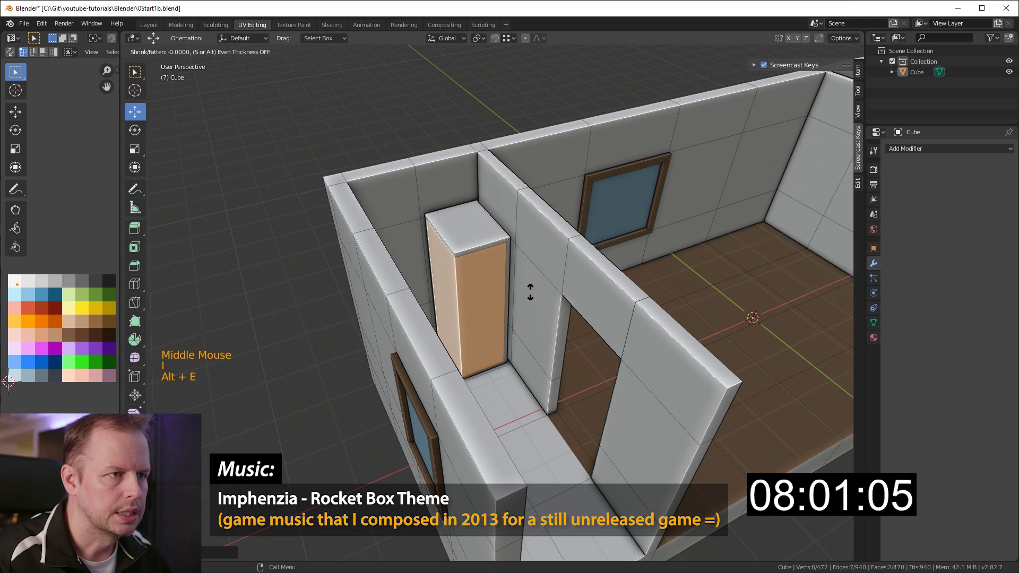
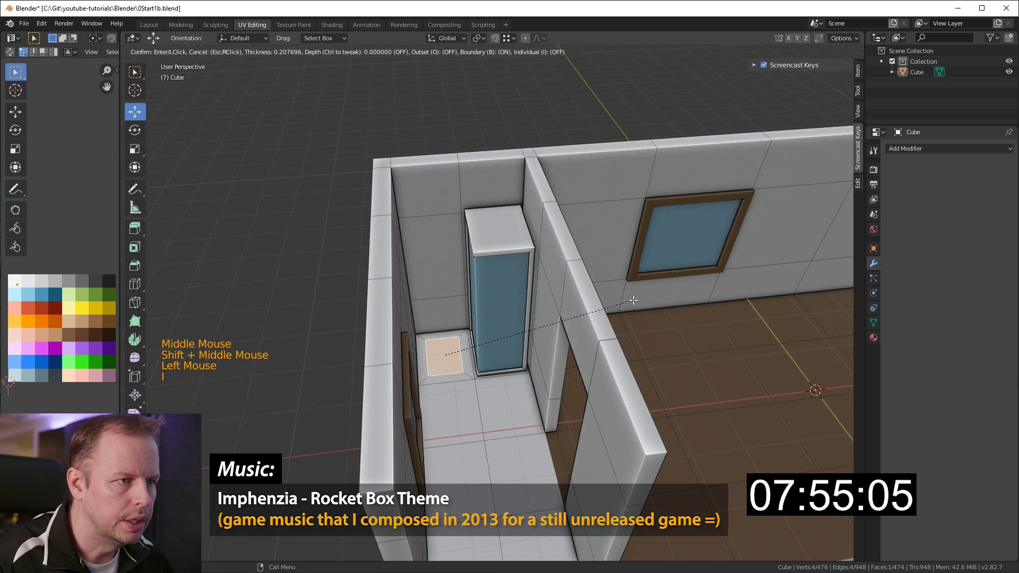
# Raise a small fixture block beside the box and sink its inset top into a basin.
pyautogui.press('e')
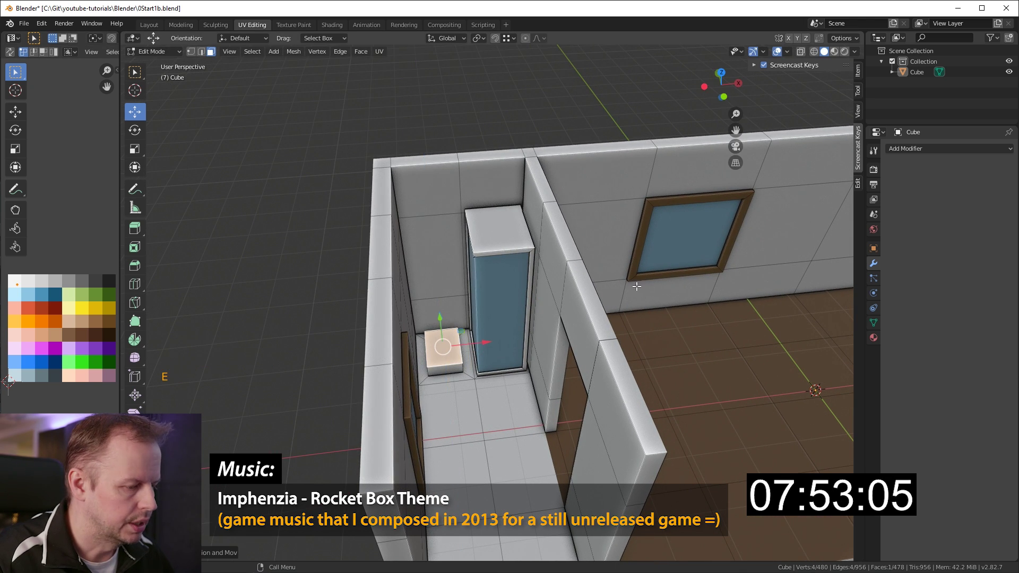
pyautogui.press('i')
pyautogui.press('s')
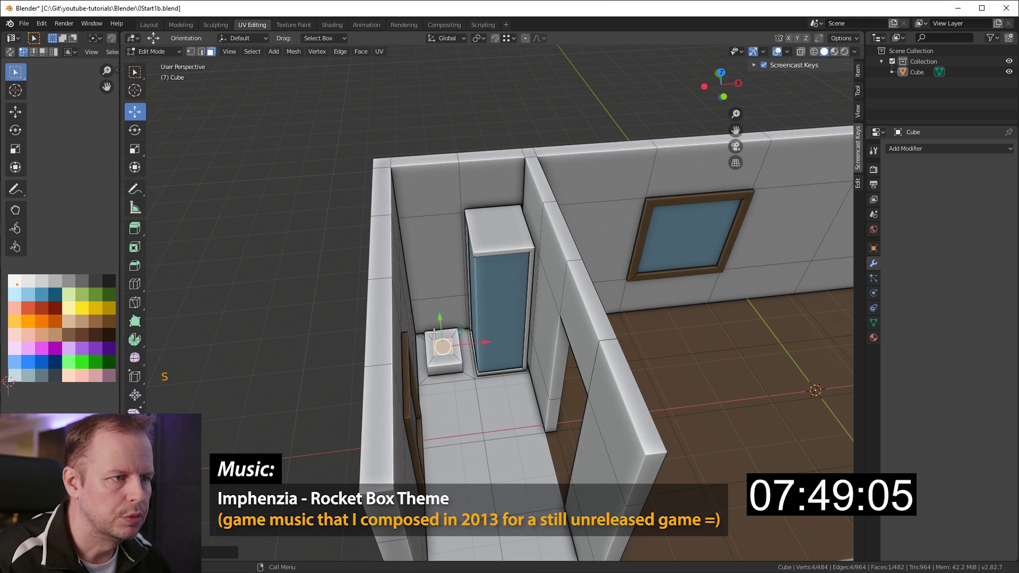
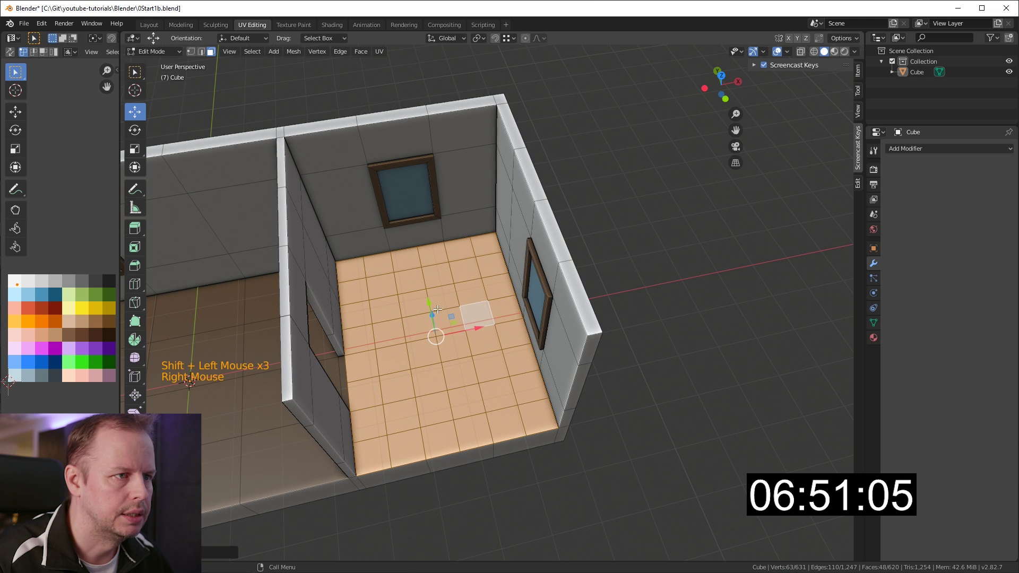
# Run Checker Deselect from the F3 search on the end room's floor tiles.
pyautogui.press('F3')
pyautogui.press('BackSpace')
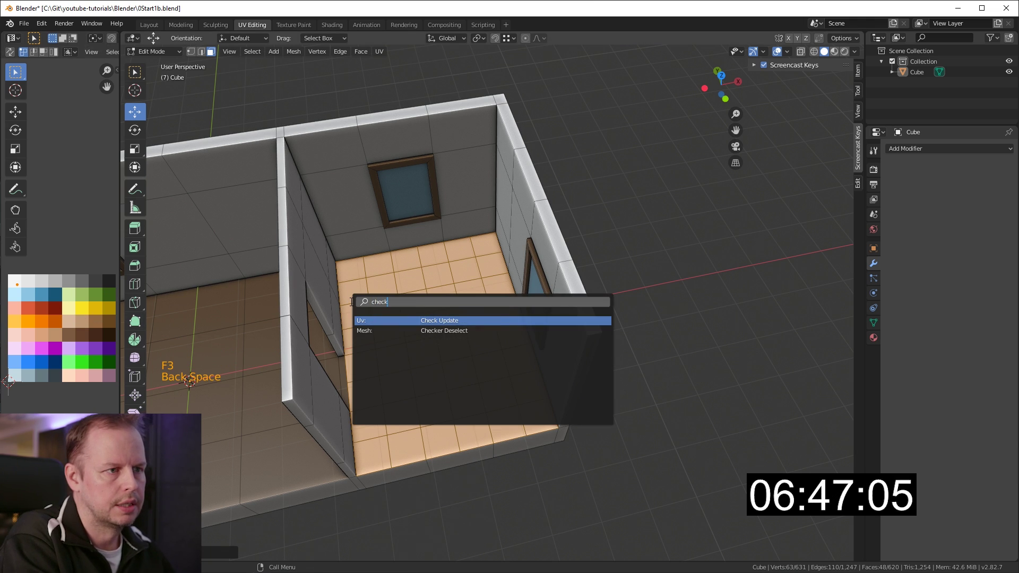
pyautogui.press('ctrl+z')
pyautogui.press('F3')
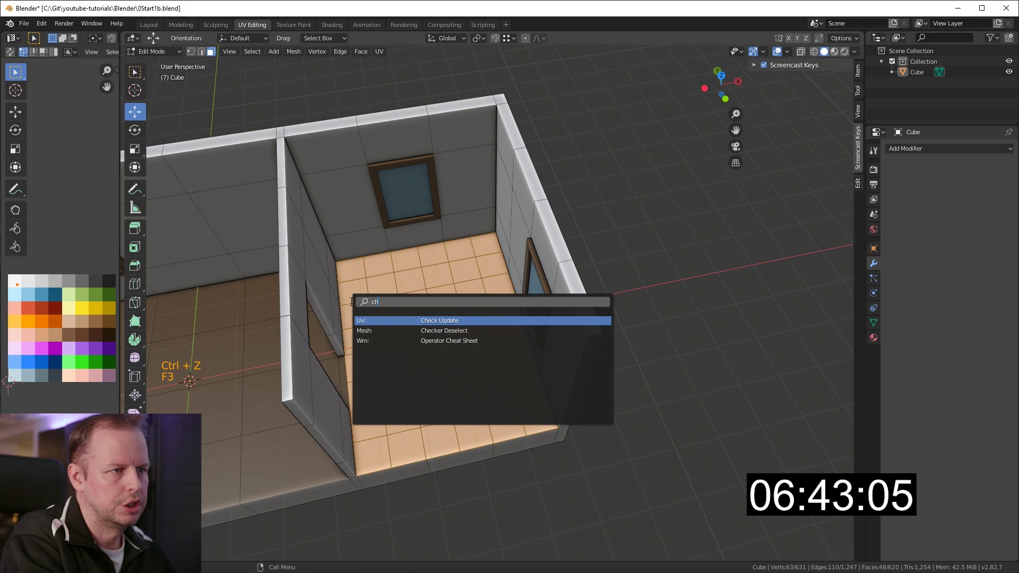
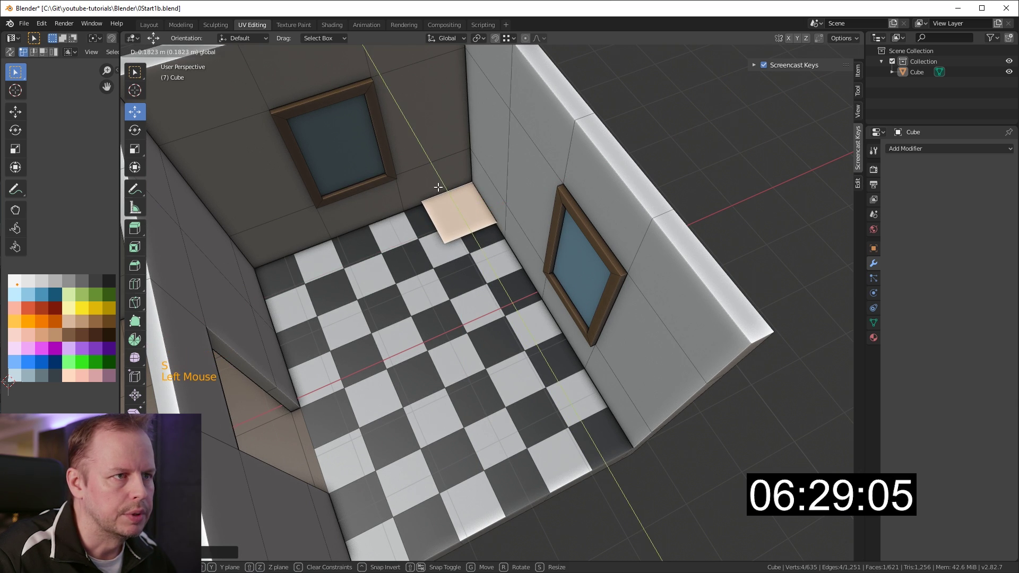
# Place the duplicated floor tile and extrude a low bench out from the window wall.
pyautogui.click(460, 185)
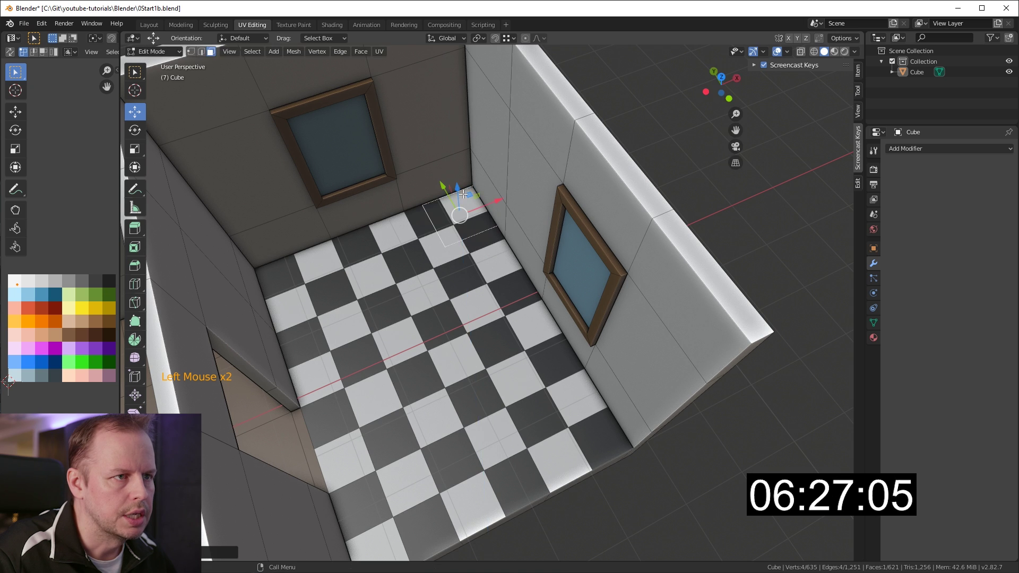
pyautogui.middleClick(474, 199)
pyautogui.scroll(-3)
pyautogui.press('e')
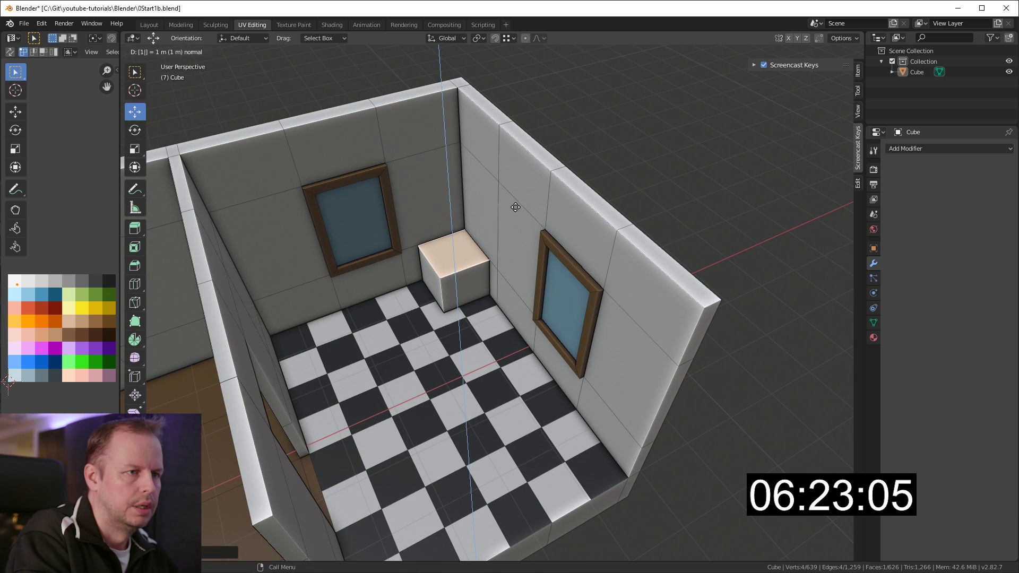
pyautogui.middleClick(525, 259)
pyautogui.scroll(-3)
# Duplicate linked floor faces with Shift+D to extend the bench blocks along the wall.
pyautogui.press('l')
pyautogui.rightClick(487, 308)
pyautogui.press('shift+d')
pyautogui.rightClick(500, 313)
pyautogui.click(435, 294)
pyautogui.press('shift+d')
pyautogui.click(456, 314)
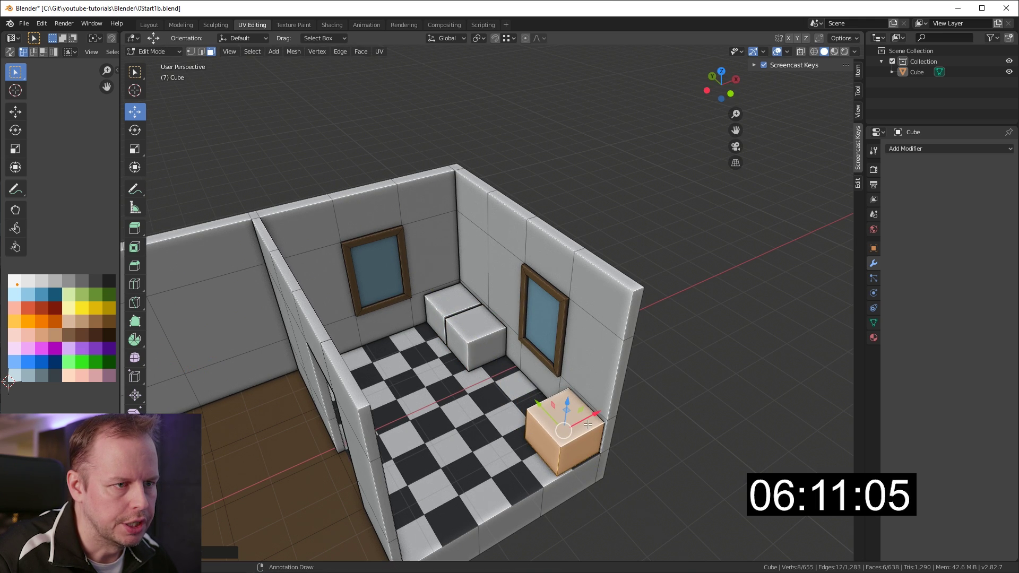
# Extrude the front corner face upward into a tall block for the fridge.
pyautogui.click(588, 410)
pyautogui.click(568, 389)
pyautogui.press('ctrl+z')
pyautogui.middleClick(593, 364)
pyautogui.click(574, 419)
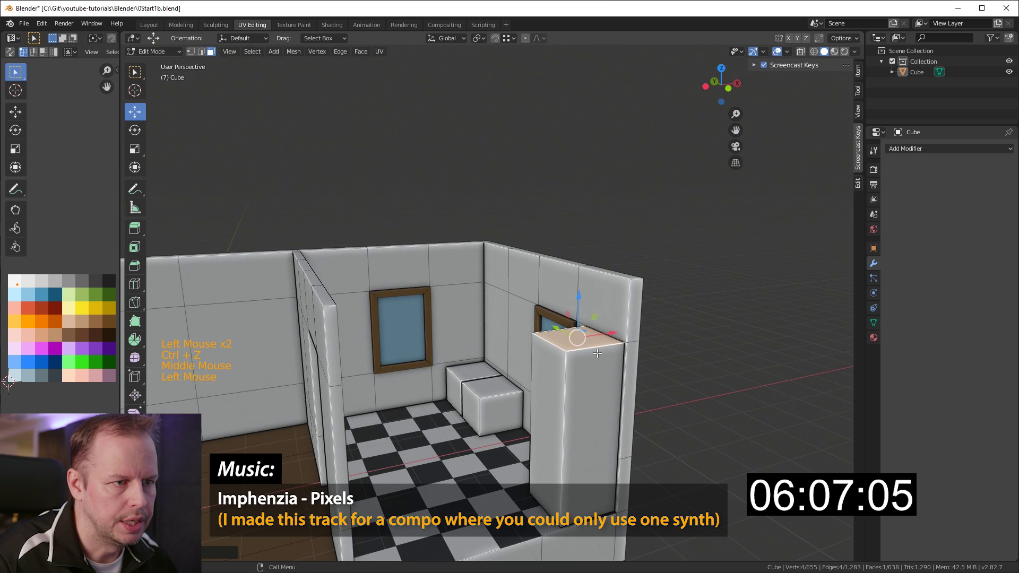
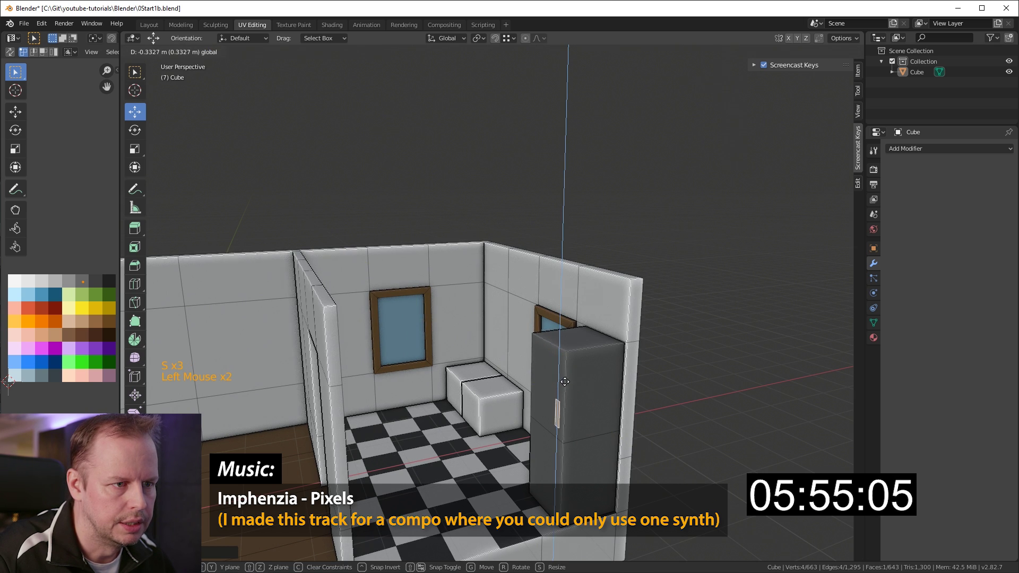
# Extrude a handle on the fridge door and duplicate it down onto the lower door.
pyautogui.press('e')
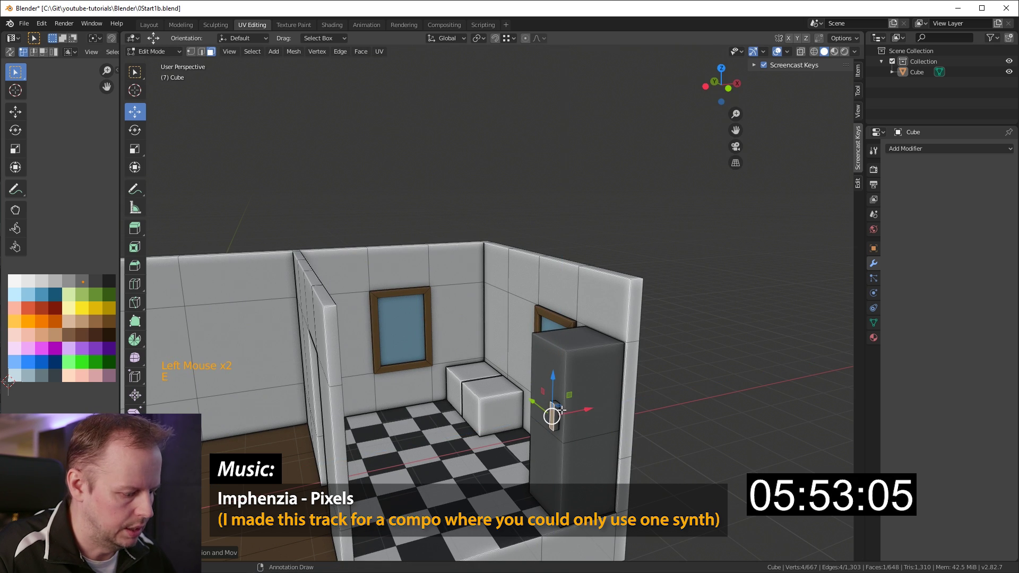
pyautogui.press('l')
pyautogui.press('g')
pyautogui.press('shift+d')
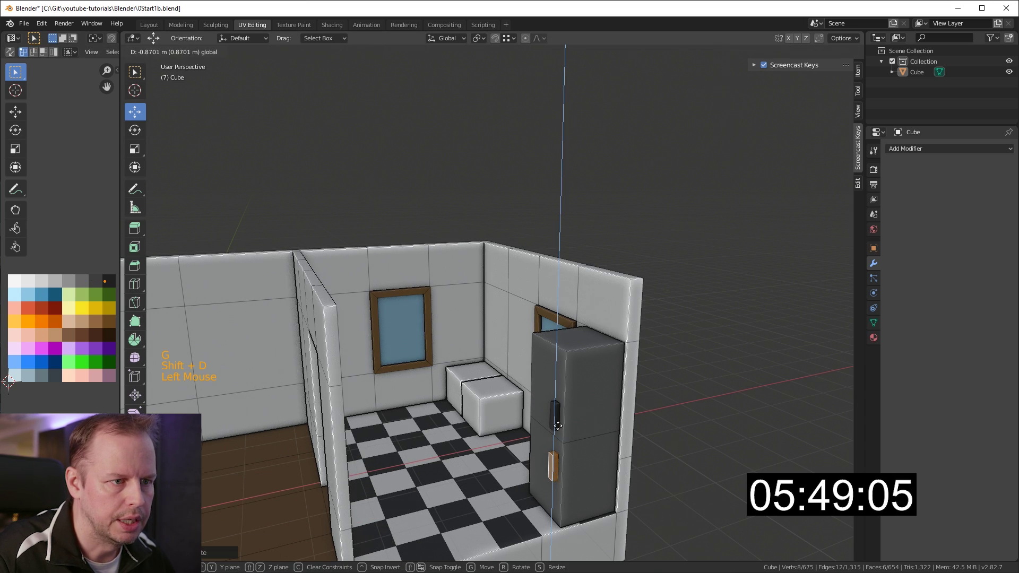
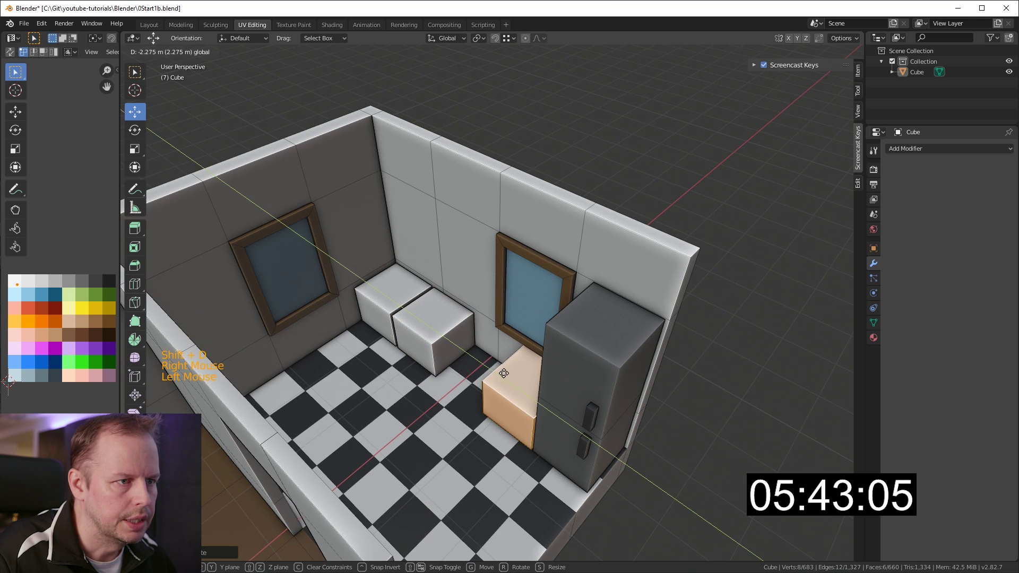
# Extrude the cabinet face beside the fridge and stretch it along the wall into a countertop.
pyautogui.middleClick(508, 373)
pyautogui.click(441, 318)
pyautogui.press('shift+d')
pyautogui.rightClick(479, 319)
pyautogui.click(432, 283)
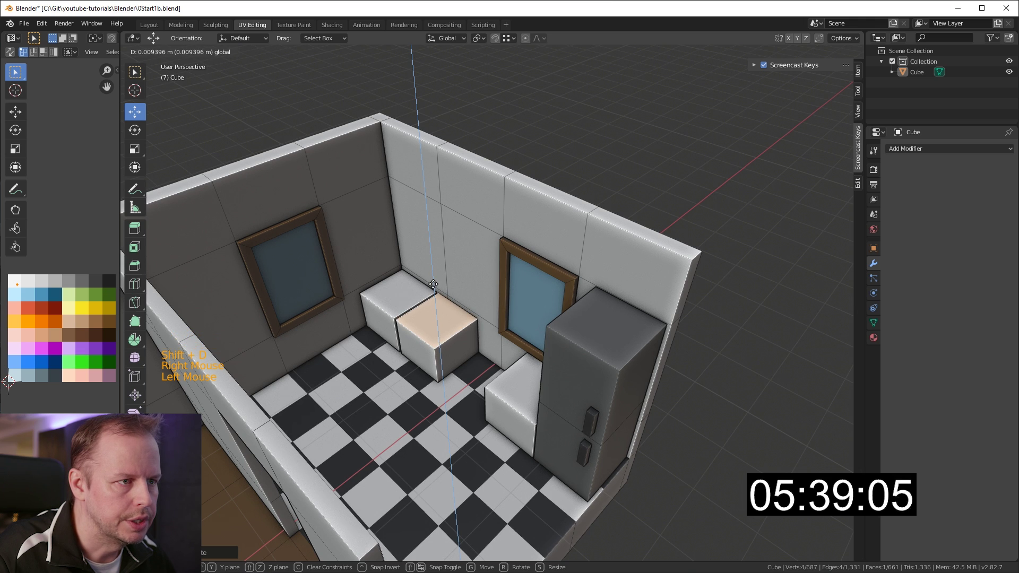
pyautogui.press('s')
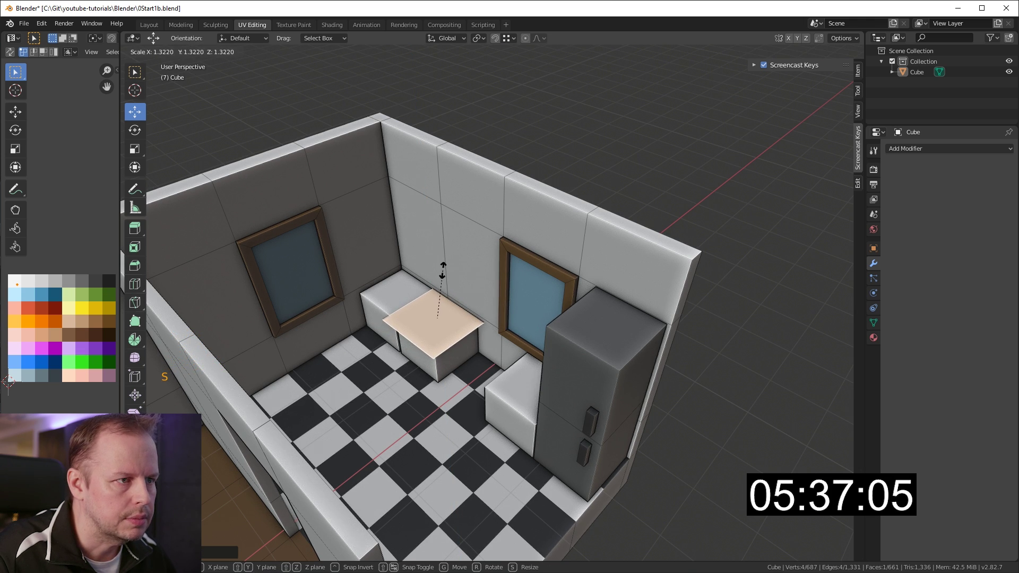
pyautogui.press('s')
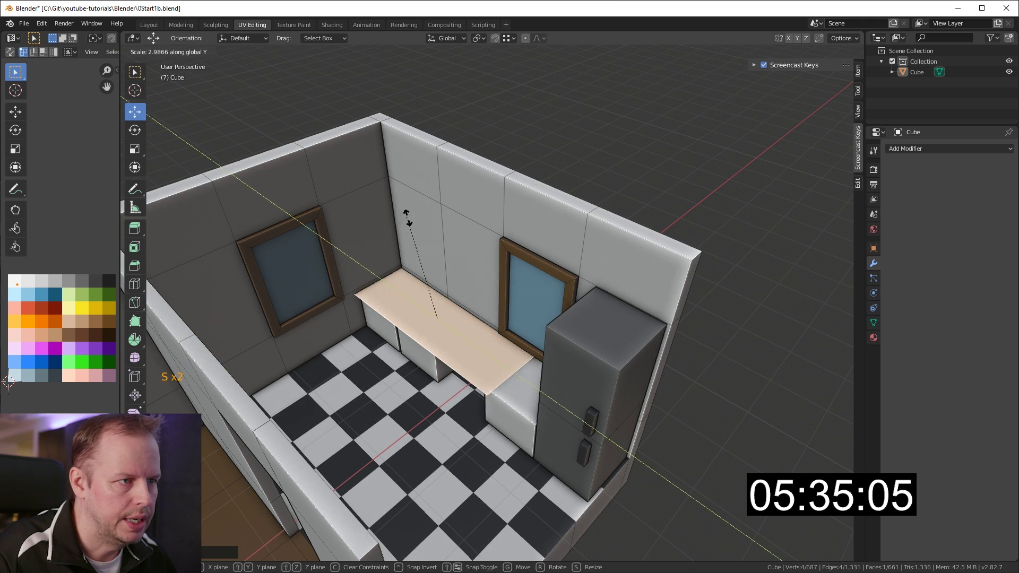
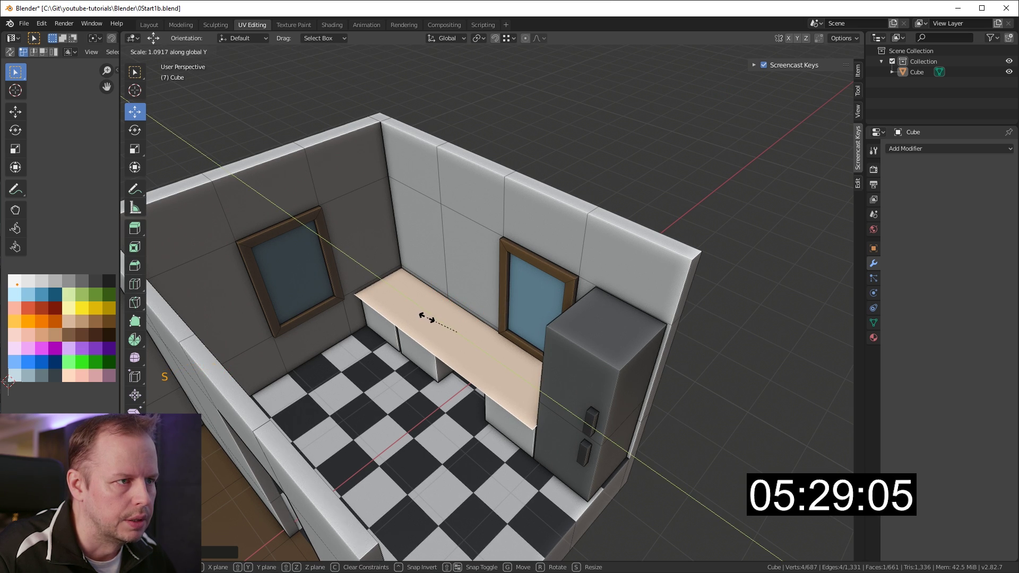
# Shape the counter's overhanging top and inset the sink area on it.
pyautogui.press('e')
pyautogui.press('ctrl+r')
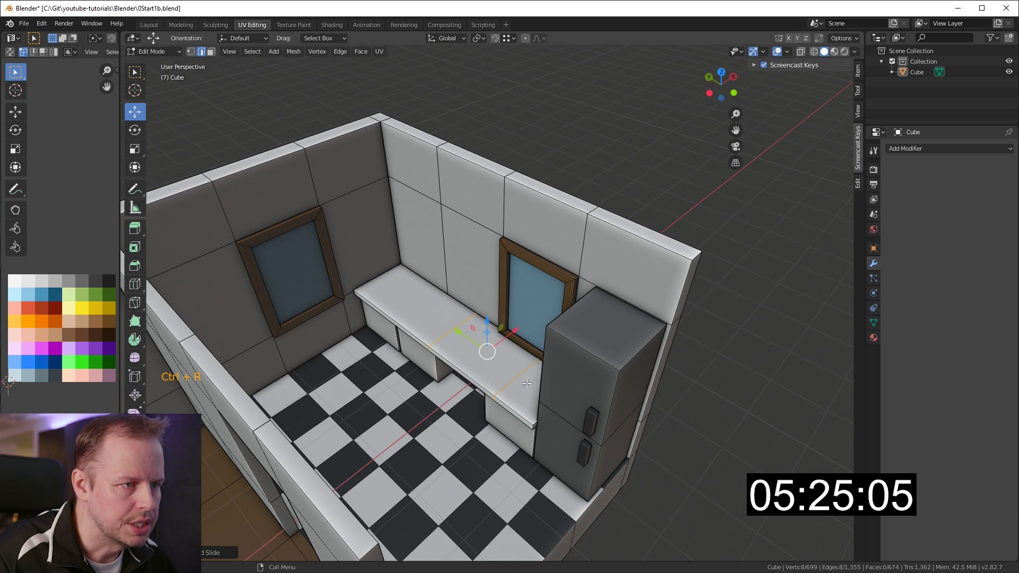
pyautogui.press('s')
pyautogui.click(463, 332)
pyautogui.click(473, 345)
pyautogui.press('3')
pyautogui.click(478, 346)
pyautogui.press('i')
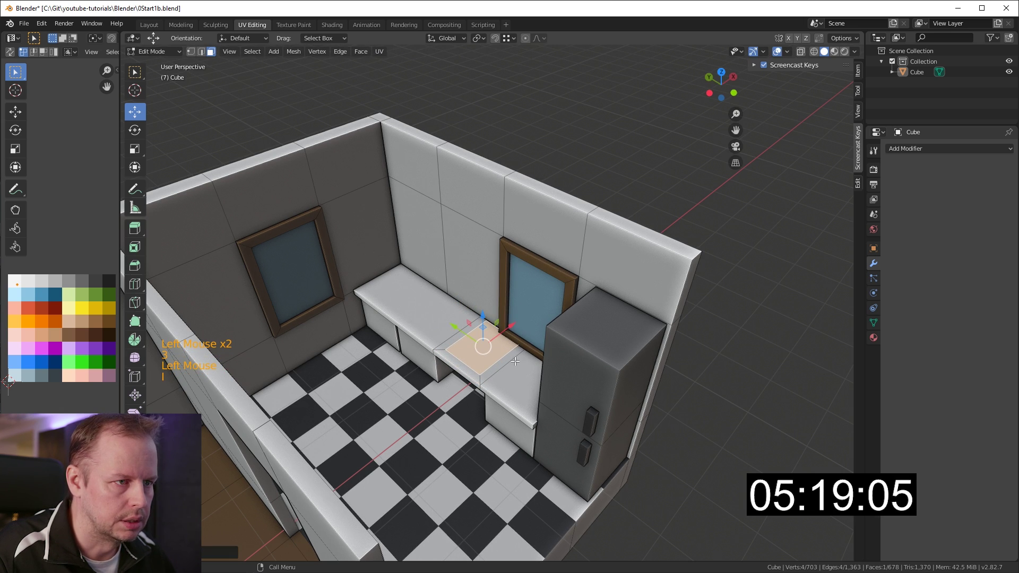
# Push the sink face down into the counter and inset a rim around the opening.
pyautogui.press('ctrl+r')
pyautogui.click(496, 324)
pyautogui.press('3')
pyautogui.click(490, 352)
pyautogui.press('e')
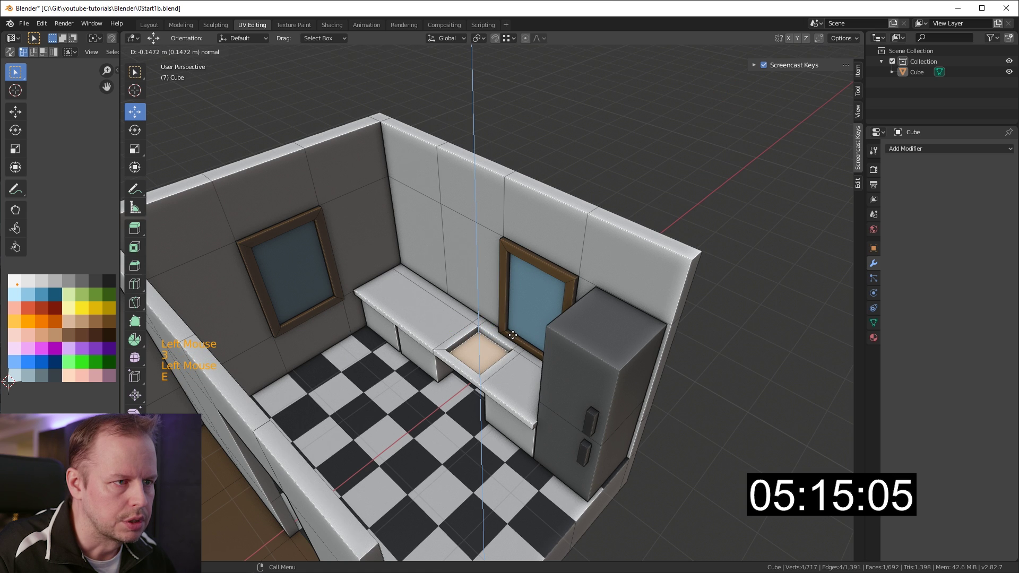
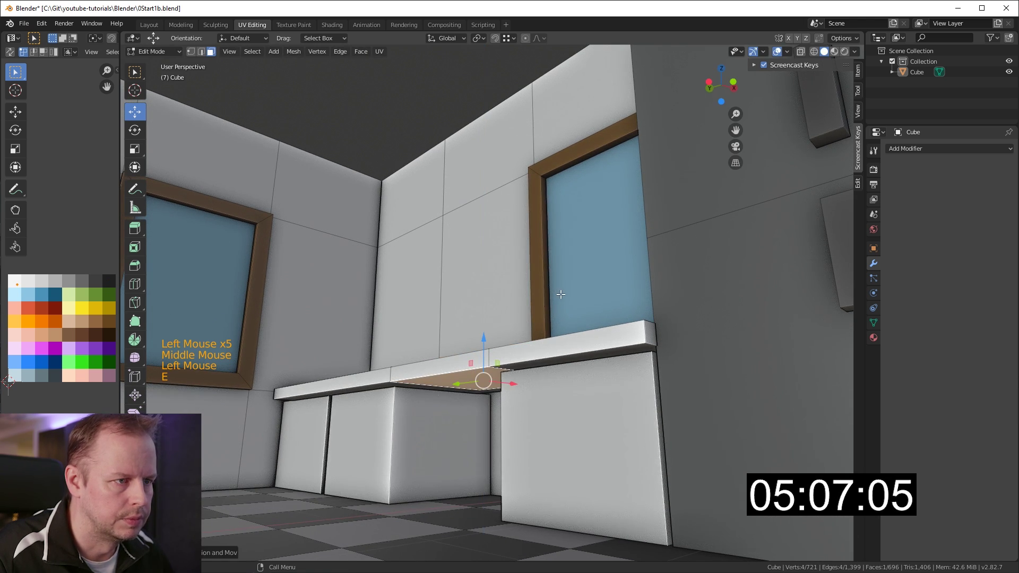
pyautogui.press('ctrl+z')
pyautogui.press('i')
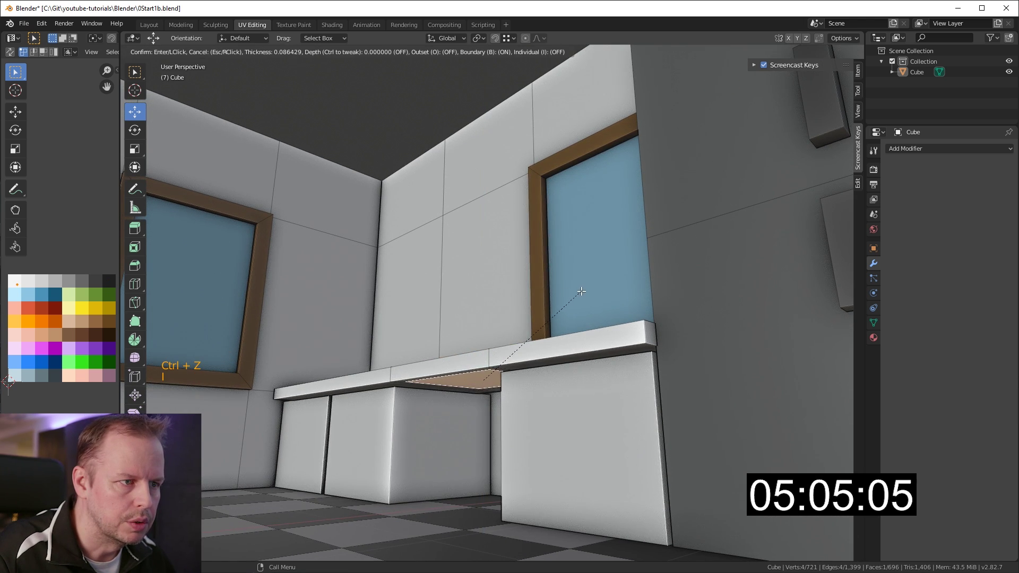
pyautogui.press('e')
# Cut and slide edge loops behind the sink to shape the base for a small tap.
pyautogui.middleClick(577, 294)
pyautogui.click(507, 316)
pyautogui.click(510, 285)
pyautogui.middleClick(531, 301)
pyautogui.scroll(3)
pyautogui.press('ctrl+r')
pyautogui.press('ctrl+r')
pyautogui.press('3')
pyautogui.click(563, 255)
pyautogui.click(565, 263)
pyautogui.press('ctrl+r')
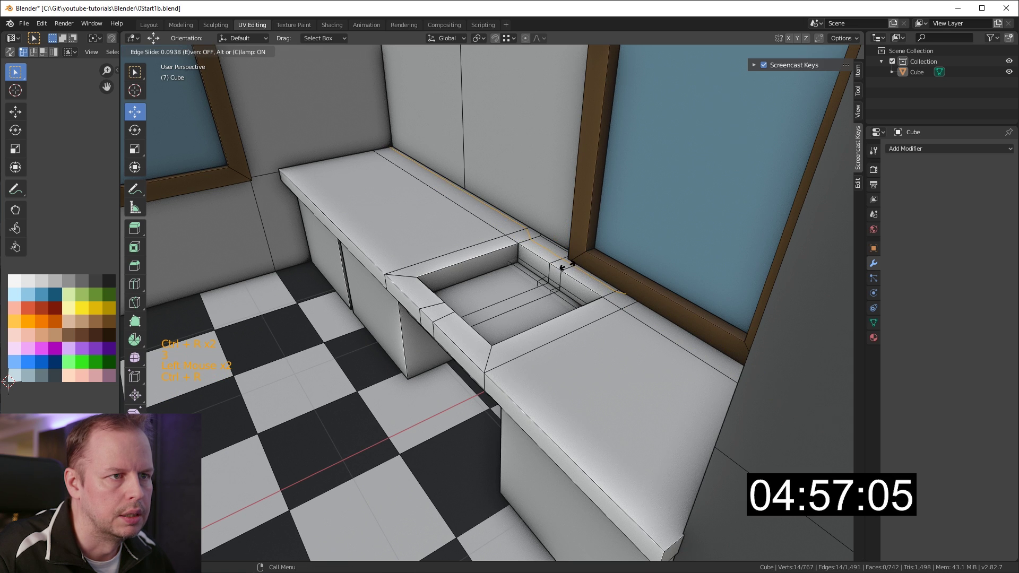
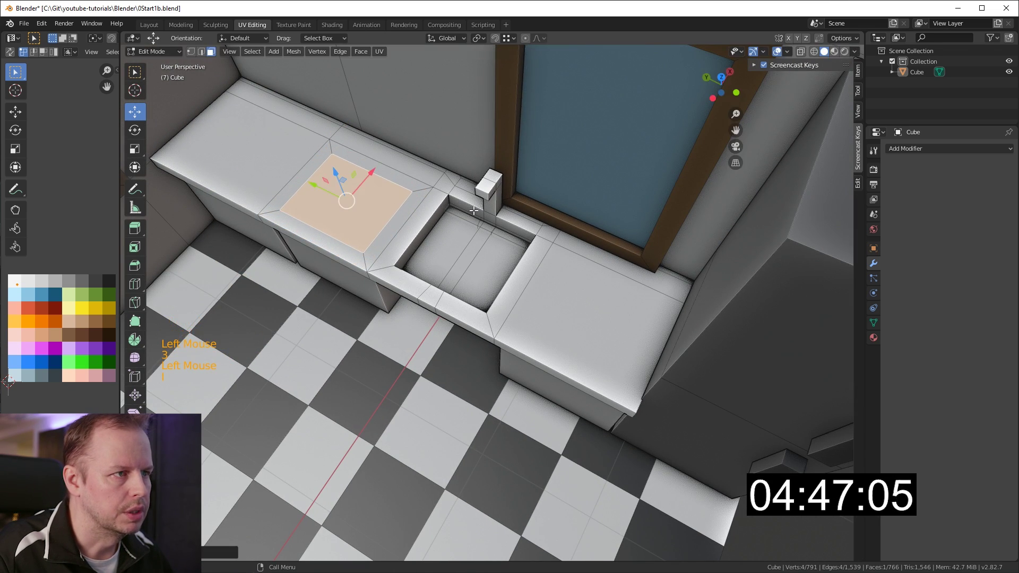
# Extrude the tap and inset a cooktop area on the counter beside the sink.
pyautogui.press('e')
pyautogui.press('ctrl+KP_Enter')
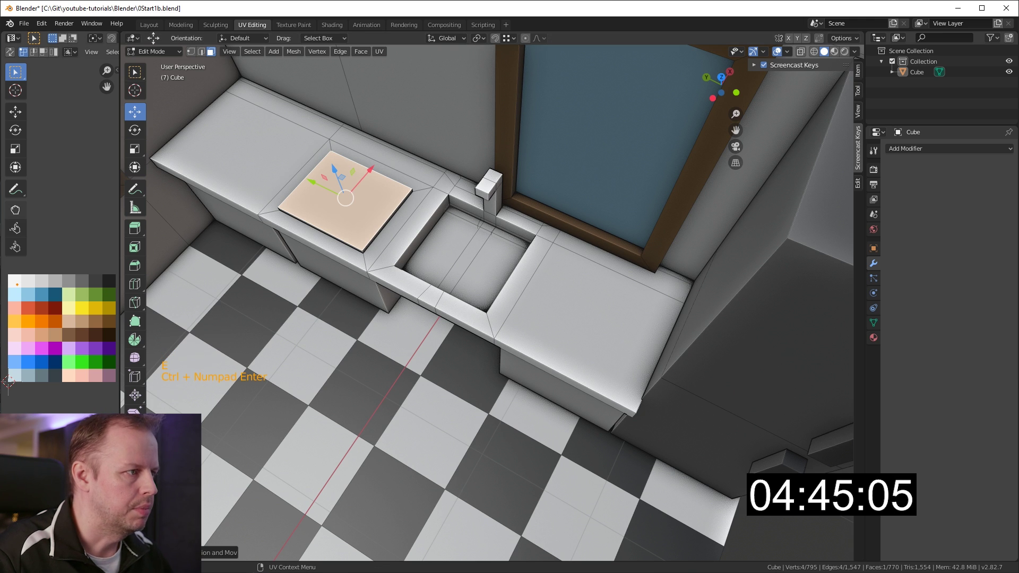
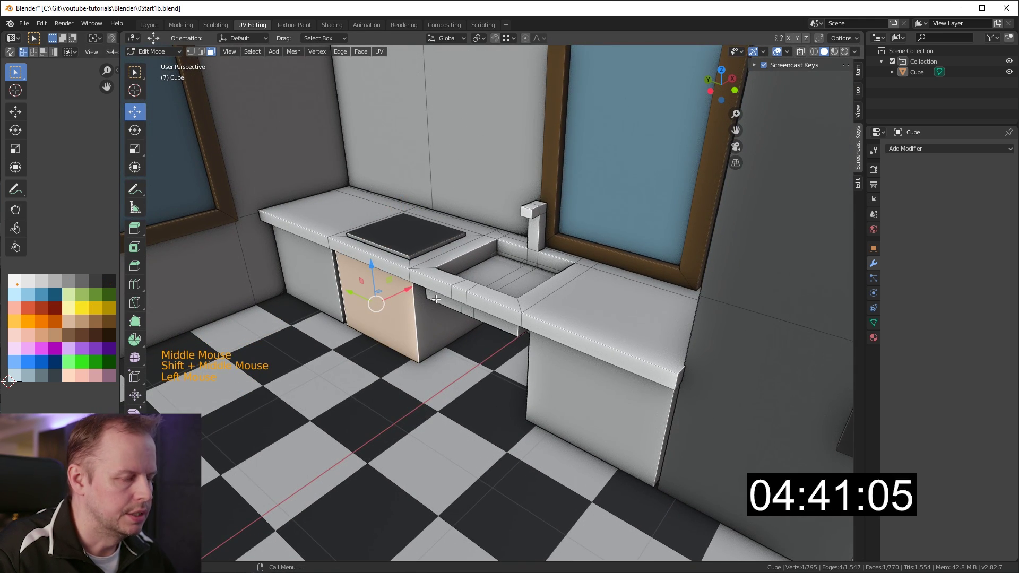
pyautogui.press('i')
pyautogui.press('e')
pyautogui.press('ctrl+KP_Add')
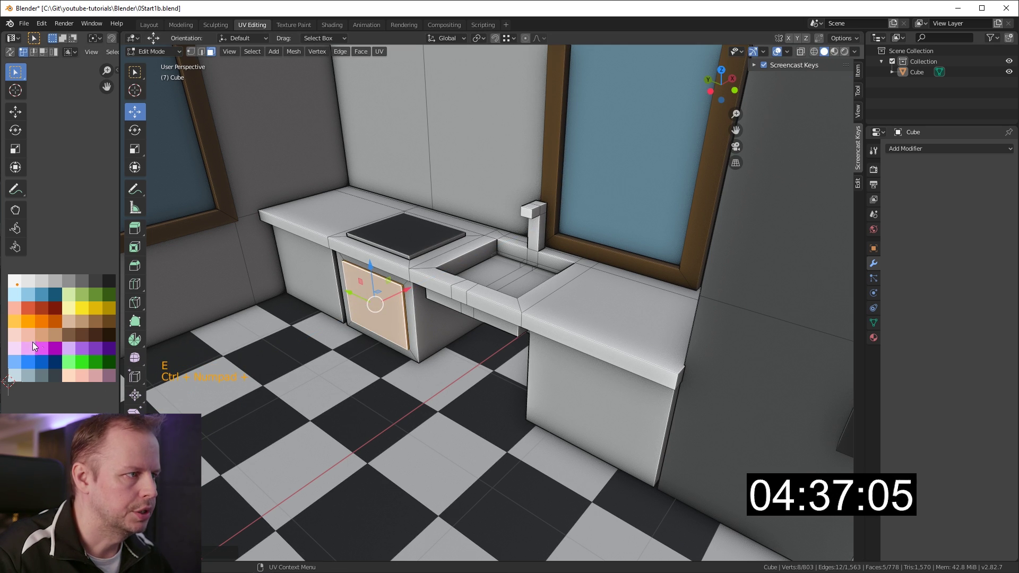
pyautogui.press('g')
pyautogui.press('ctrl+r')
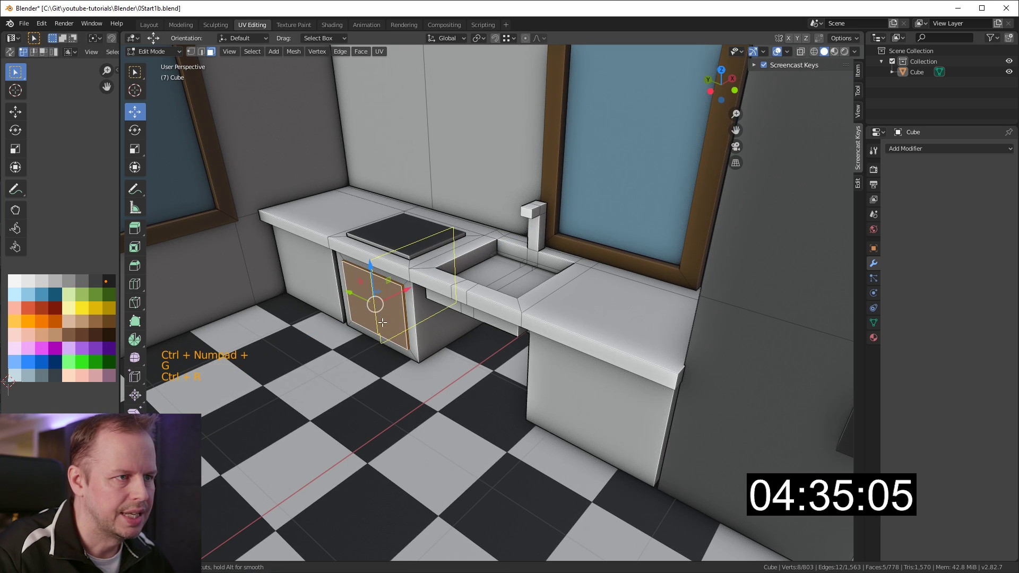
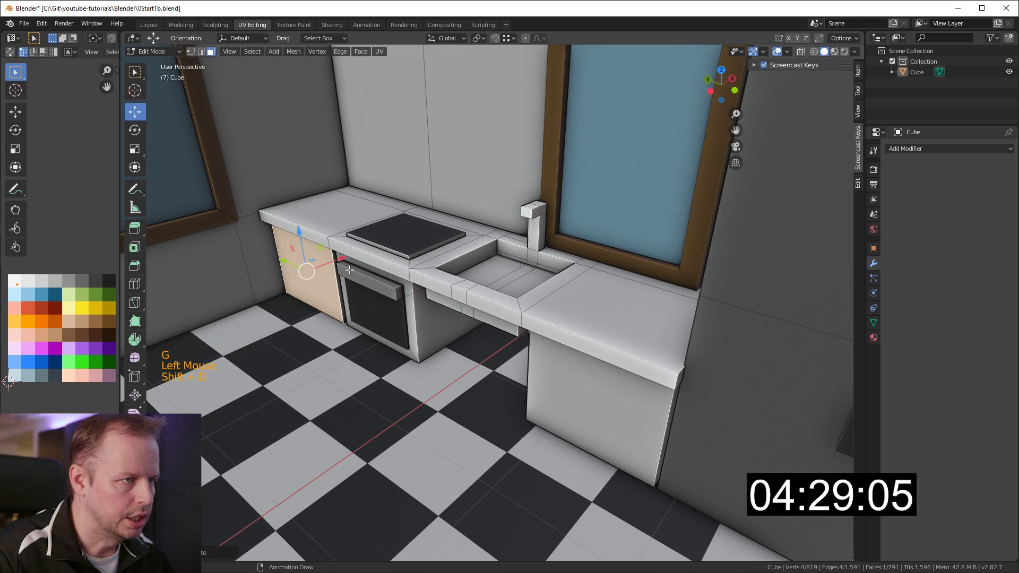
# Resize the dark cooktop plate and set it slightly into the counter.
pyautogui.press('s')
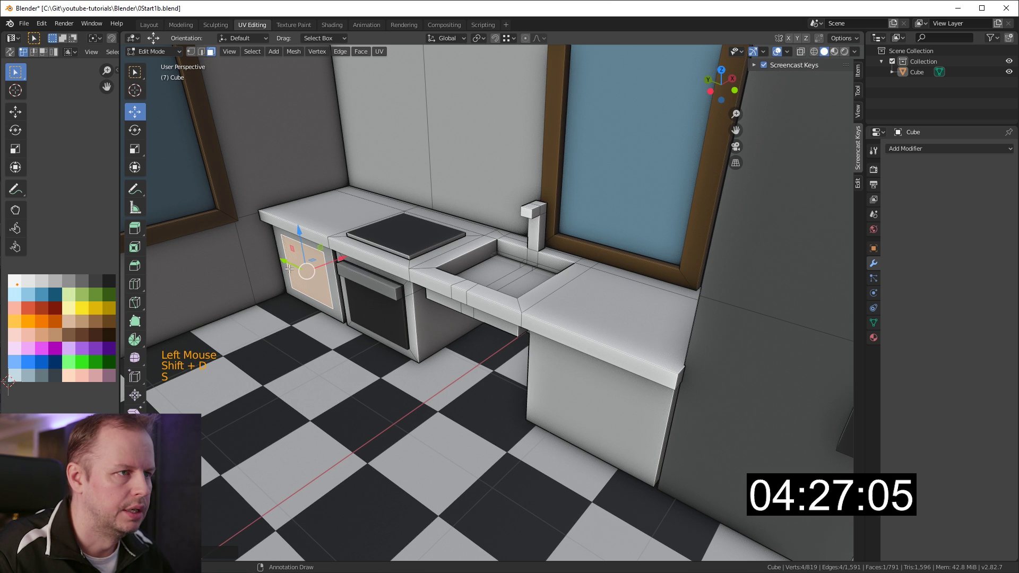
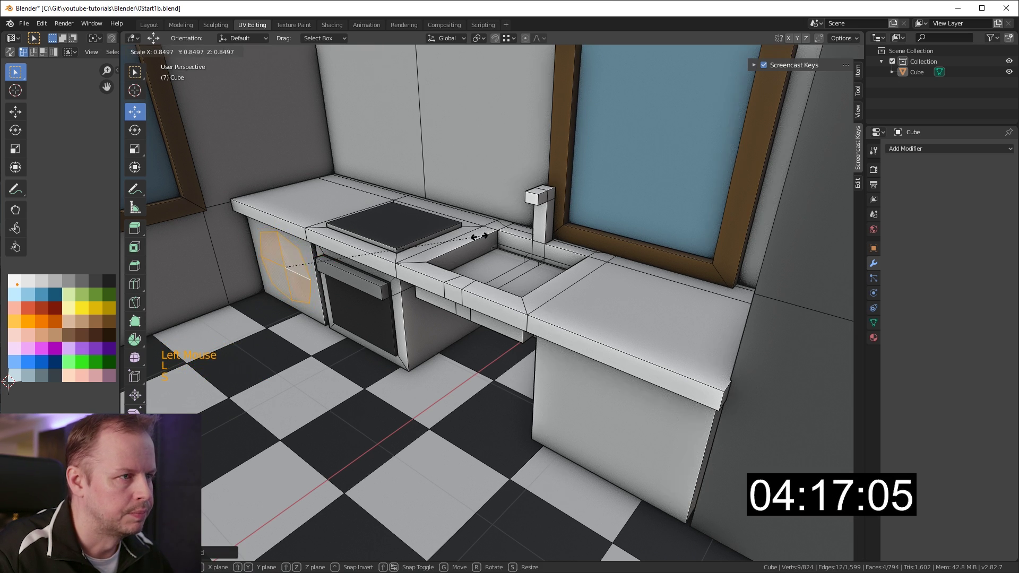
pyautogui.press('e')
pyautogui.press('i')
pyautogui.press('e')
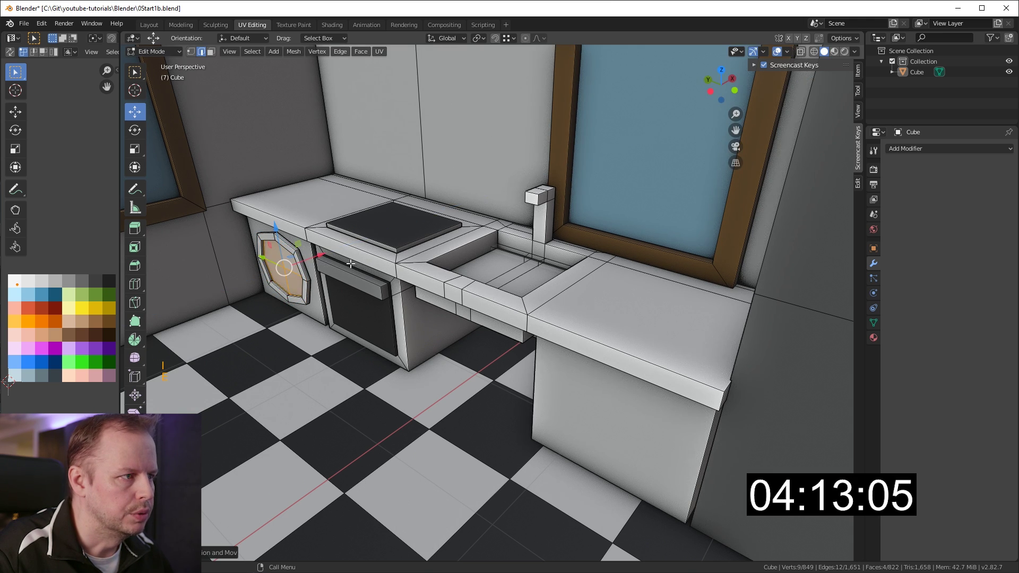
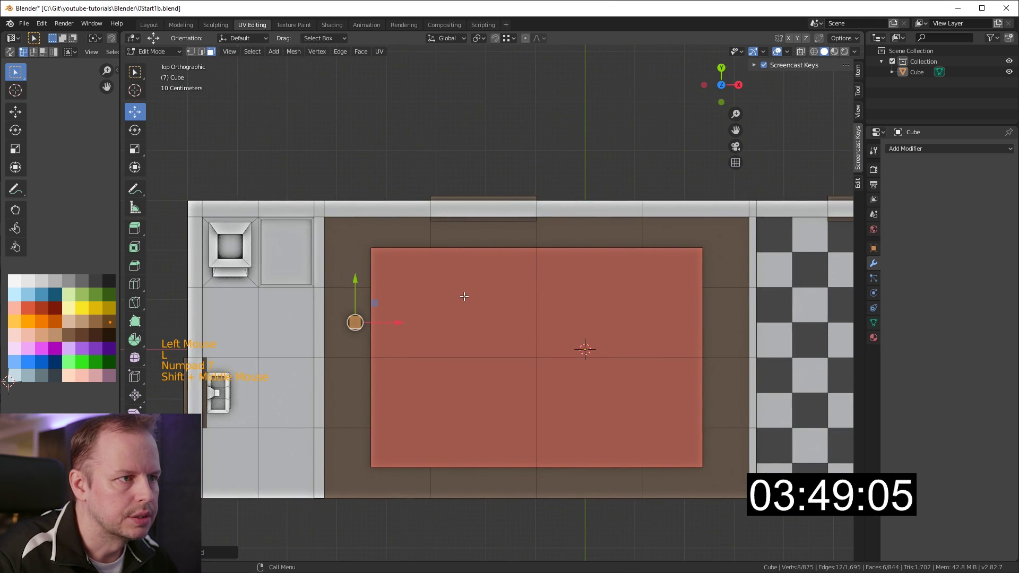
# Duplicate the small square leg faces in pairs across the rug from the back wall to its right edge.
pyautogui.press('g')
pyautogui.press('shift+d')
pyautogui.click(347, 250)
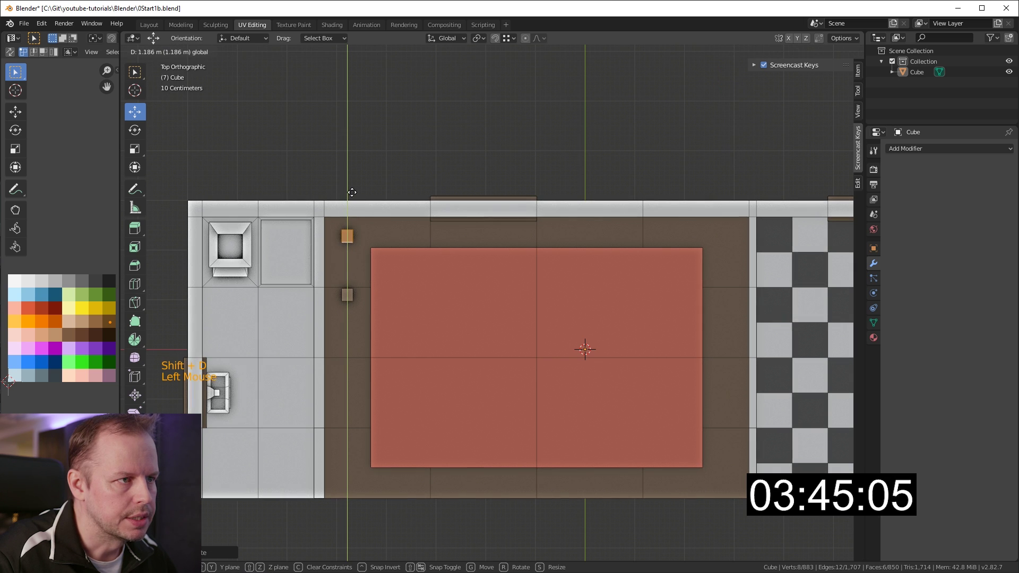
pyautogui.press('l')
pyautogui.press('shift+d')
pyautogui.click(387, 263)
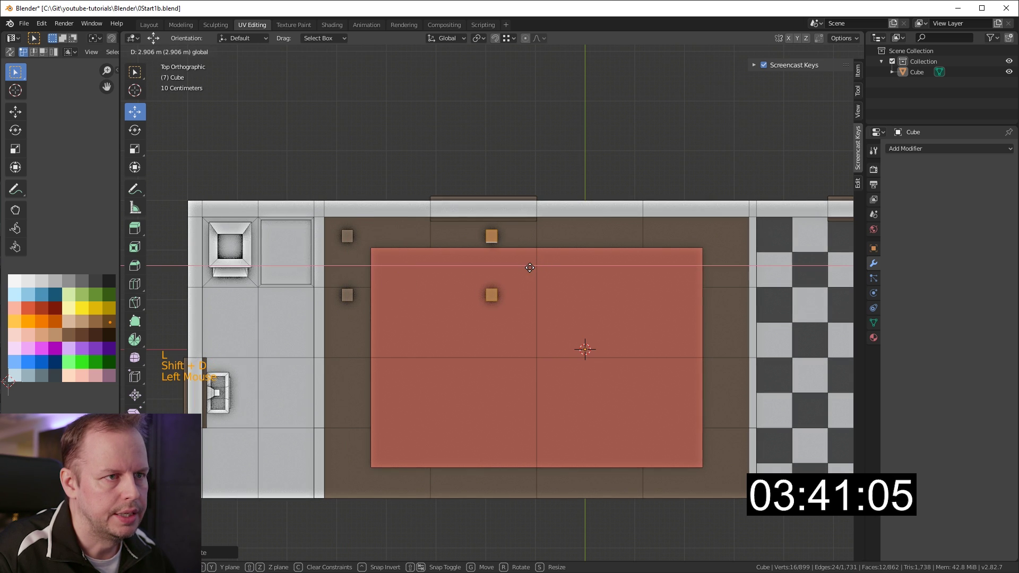
pyautogui.press('shift+d')
pyautogui.click(525, 264)
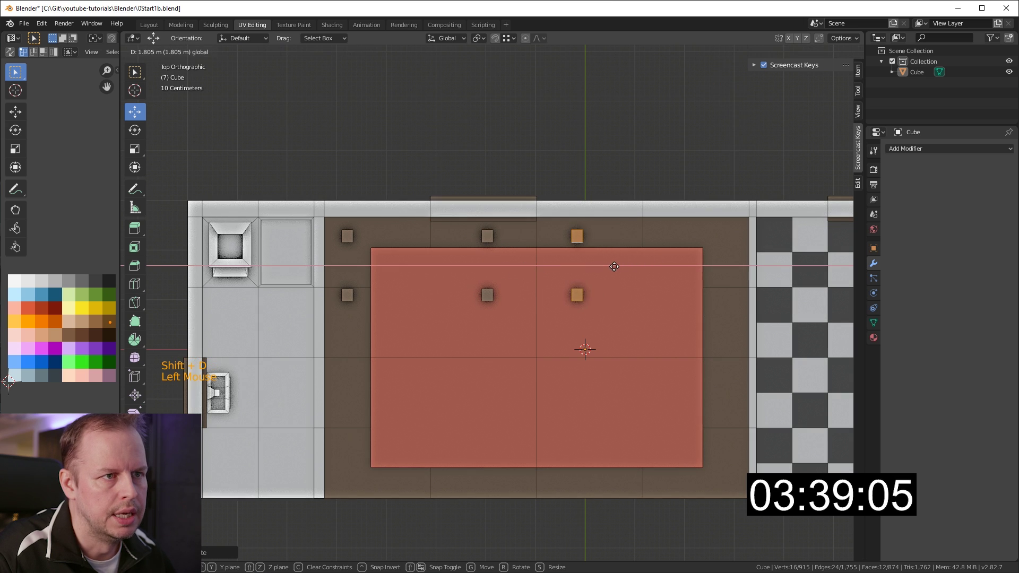
pyautogui.press('shift+d')
pyautogui.click(614, 265)
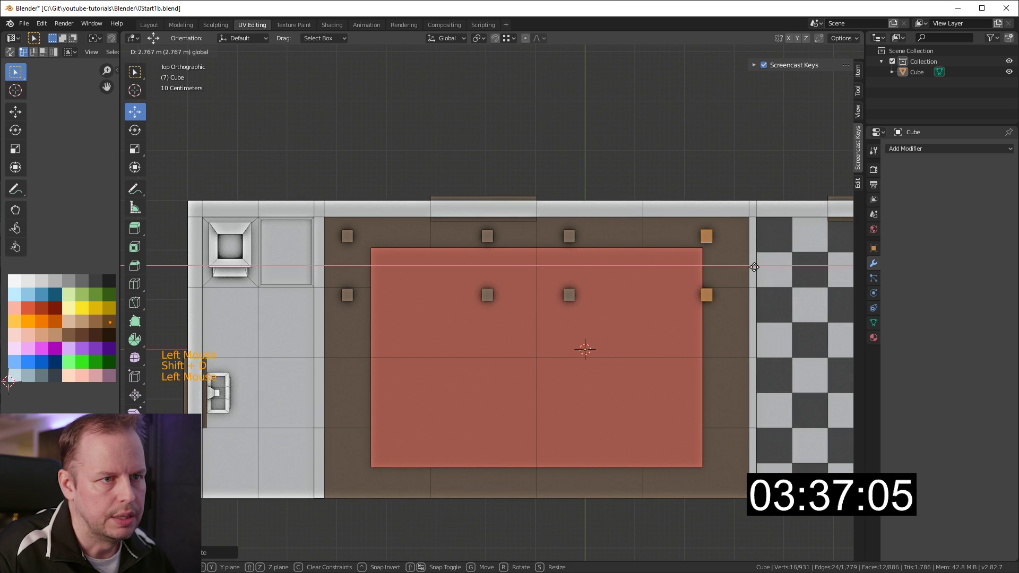
# Undo the stray placement and select the small square faces on the rug for the legs.
pyautogui.click(571, 295)
pyautogui.press('ctrl+z')
pyautogui.press('ctrl+z')
pyautogui.click(616, 260)
pyautogui.click(626, 261)
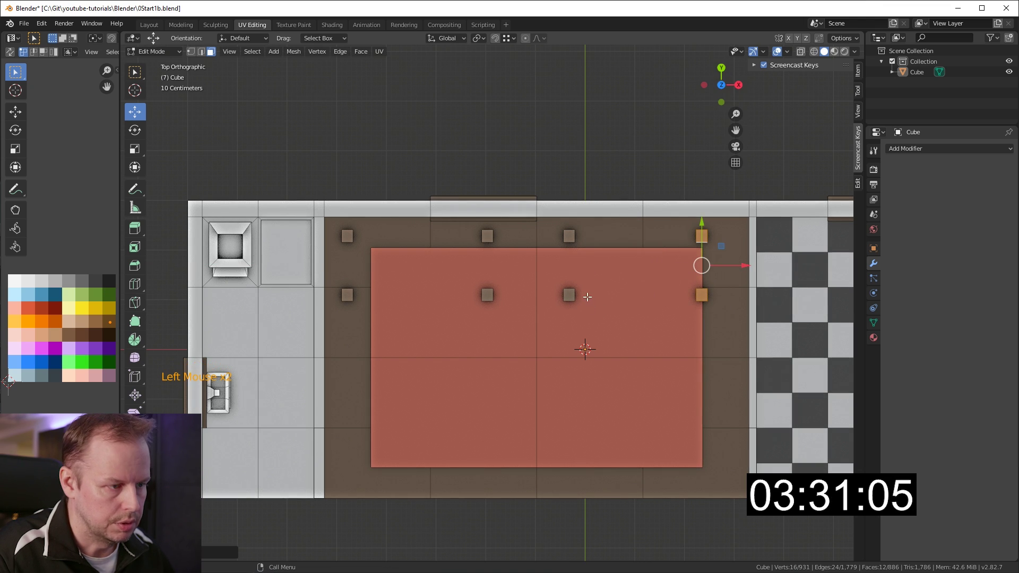
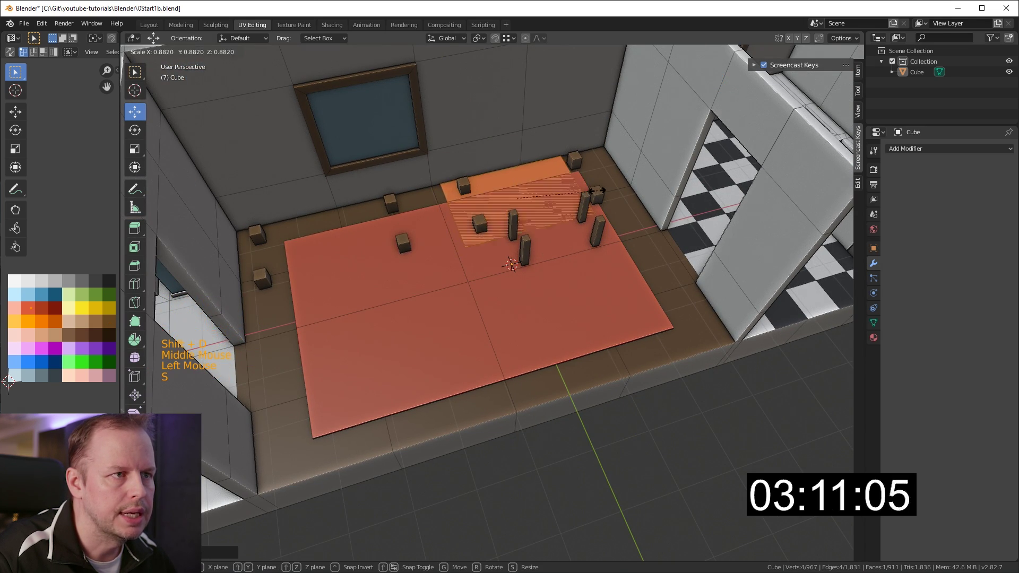
# Confirm the copied rug face and rescale it to sit over the table legs.
pyautogui.click(556, 186)
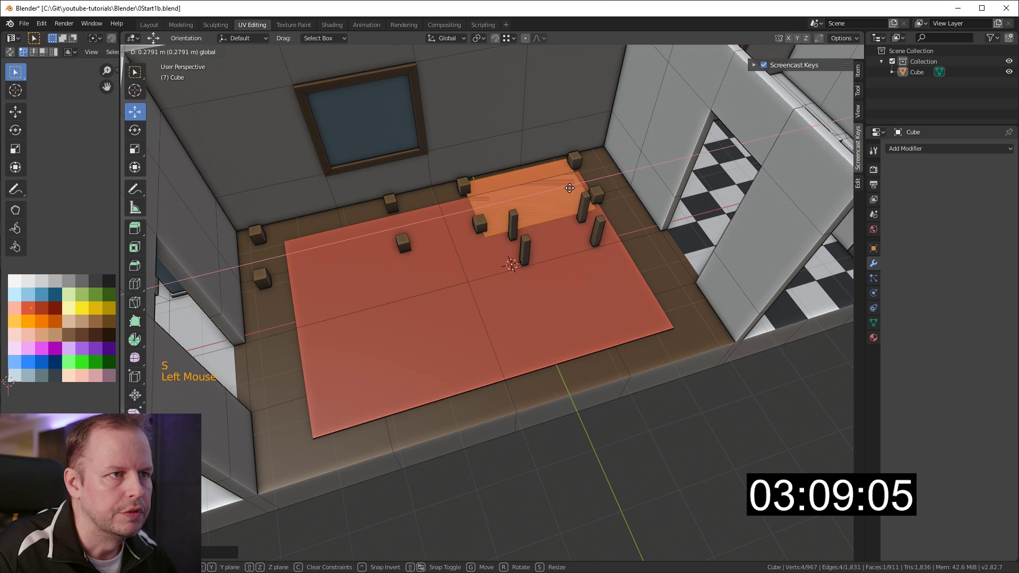
pyautogui.press('s')
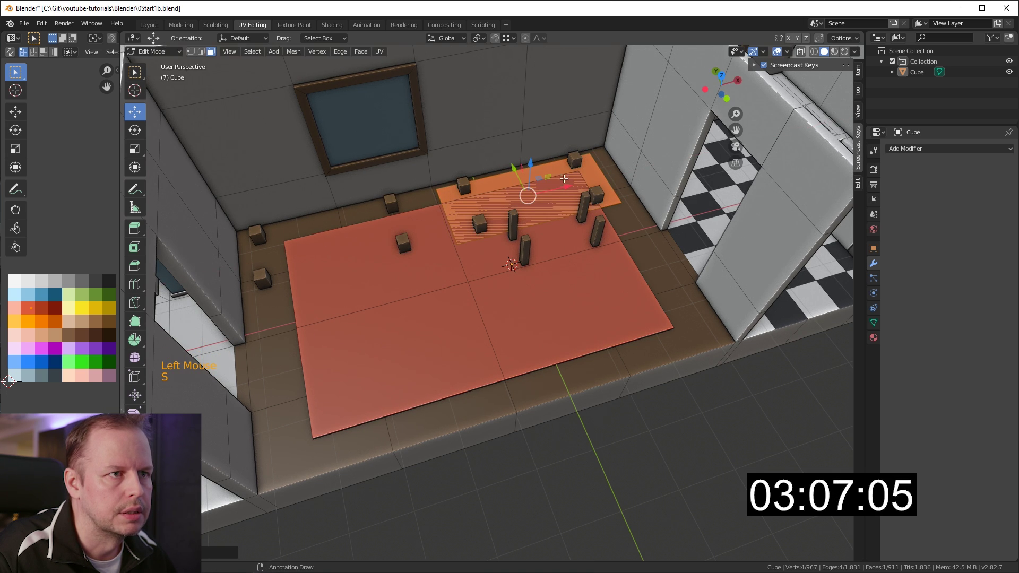
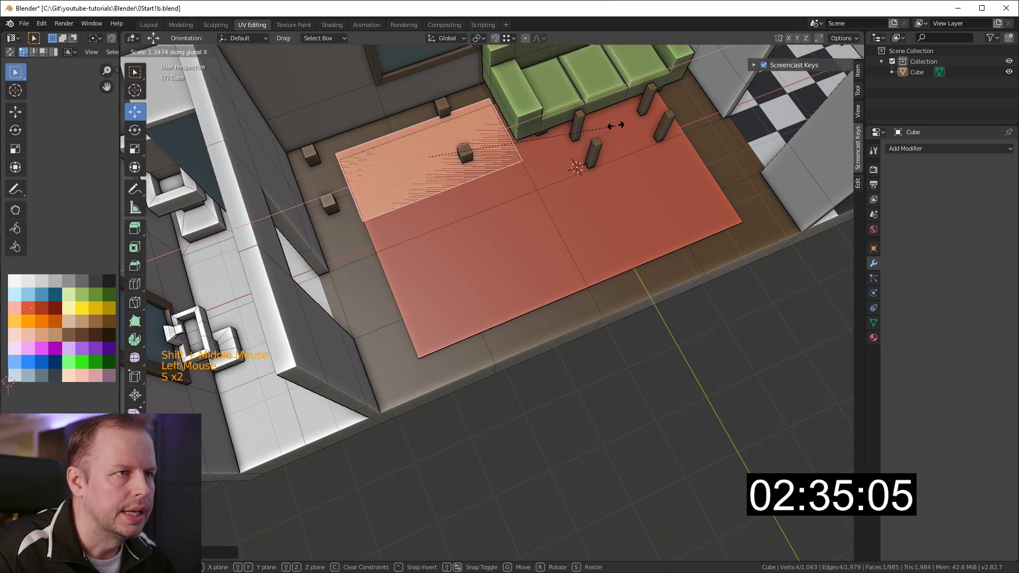
# Confirm the stretched face and select the new purple bench piece at the room's left end.
pyautogui.click(470, 140)
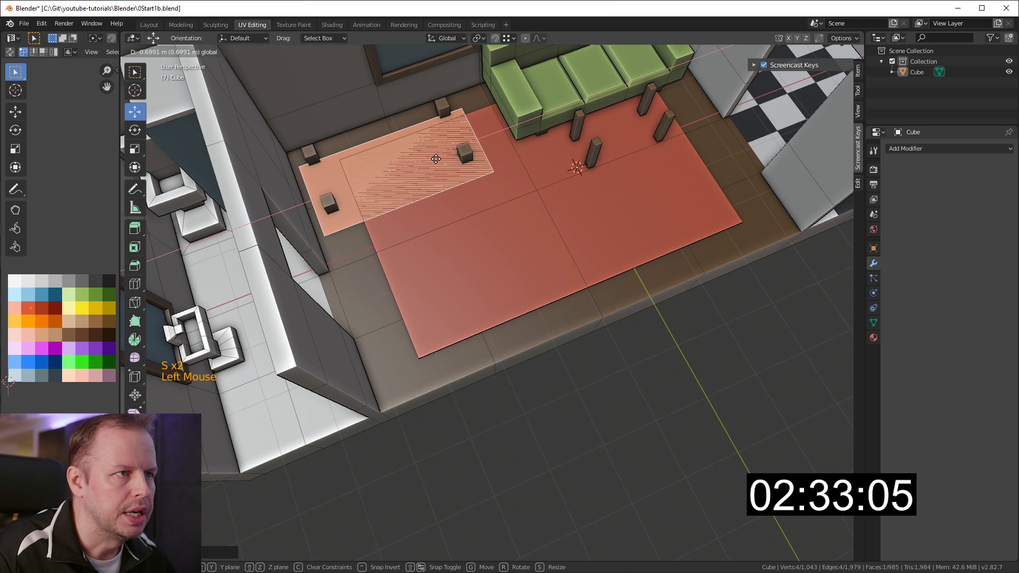
pyautogui.middleClick(478, 147)
pyautogui.click(466, 104)
pyautogui.click(465, 88)
pyautogui.middleClick(535, 83)
pyautogui.scroll(3)
pyautogui.middleClick(605, 108)
# Extrude the bench into a block, then add an edge loop and slide it along for the legs.
pyautogui.click(418, 171)
pyautogui.middleClick(437, 220)
pyautogui.scroll(-3)
pyautogui.middleClick(470, 206)
pyautogui.click(417, 188)
pyautogui.press('e')
pyautogui.press('l')
pyautogui.press('g')
pyautogui.press('ctrl+r')
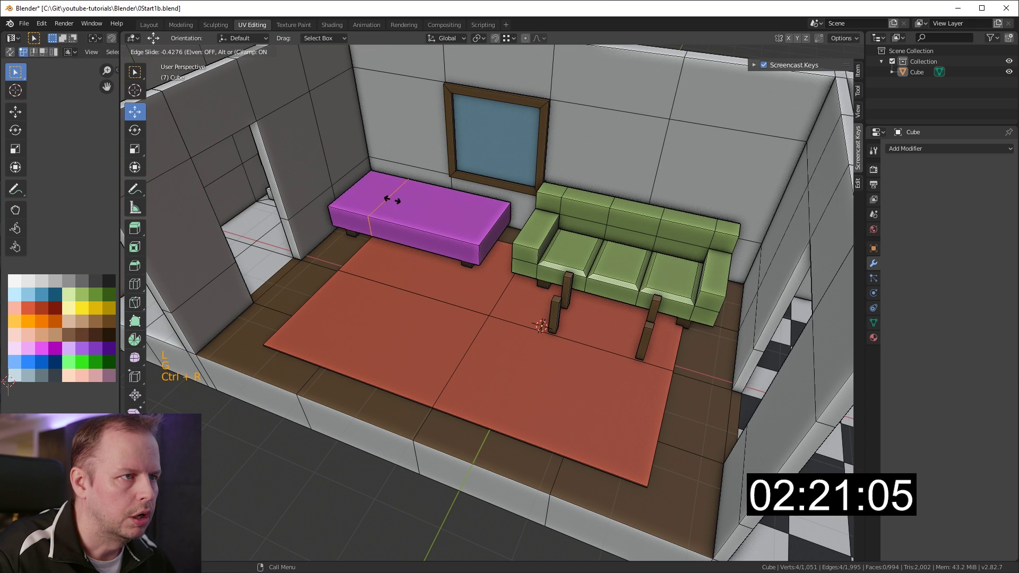
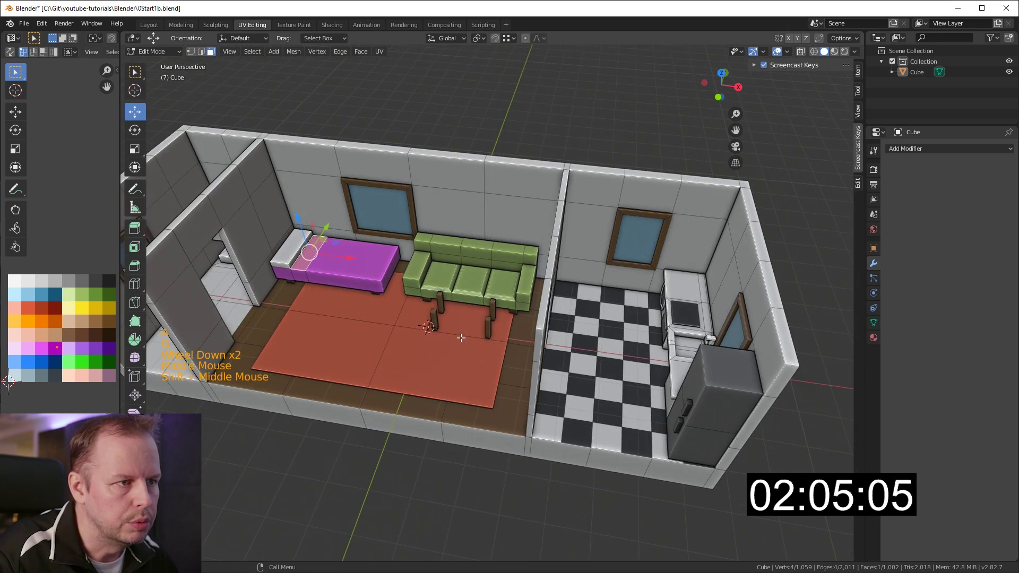
# Copy the rug face between the legs, place it over the posts and resize it into a tabletop.
pyautogui.click(461, 323)
pyautogui.press('shift+d')
pyautogui.middleClick(483, 279)
pyautogui.middleClick(492, 304)
pyautogui.click(469, 293)
pyautogui.middleClick(487, 318)
pyautogui.click(522, 317)
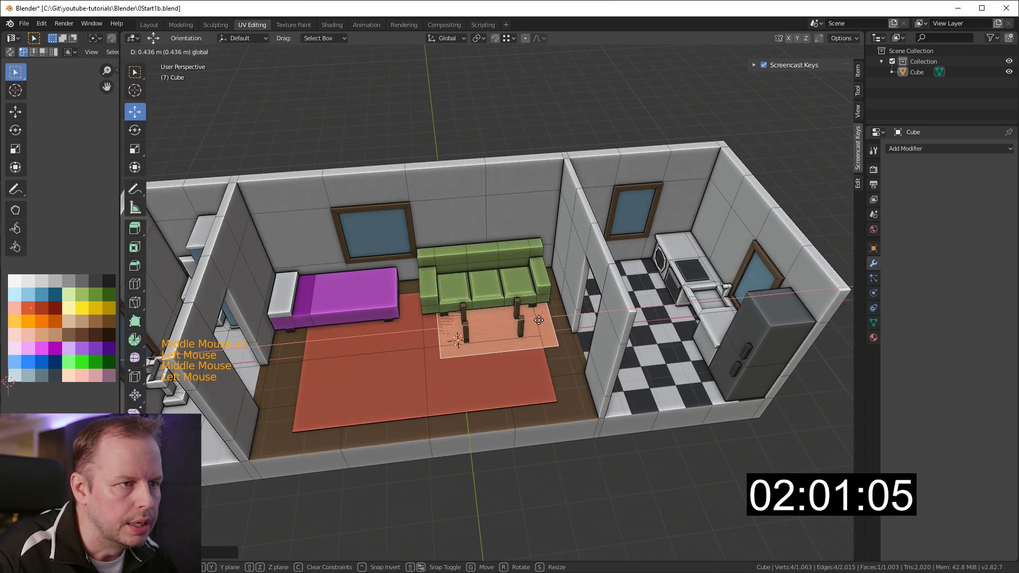
pyautogui.click(497, 291)
pyautogui.press('s')
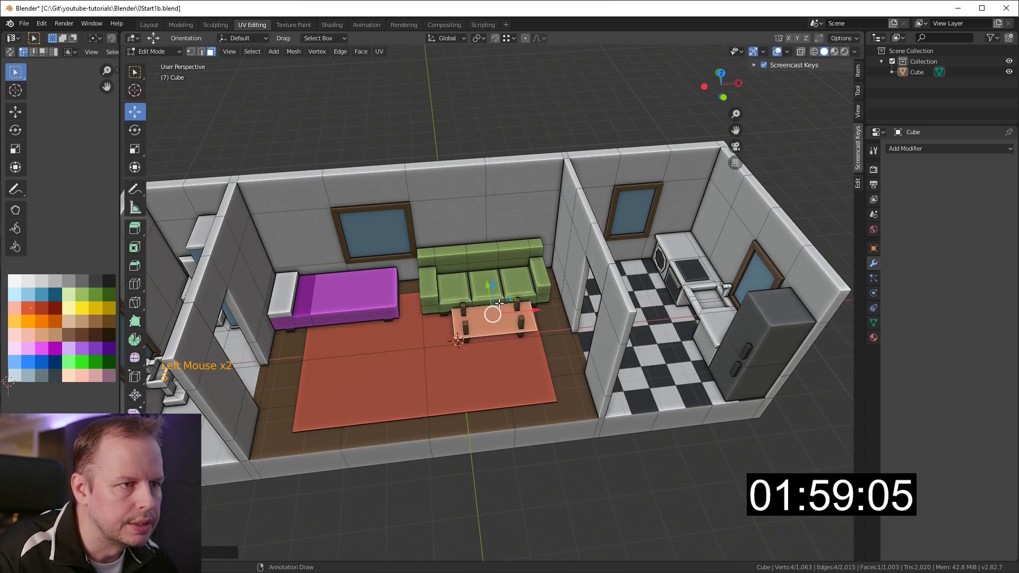
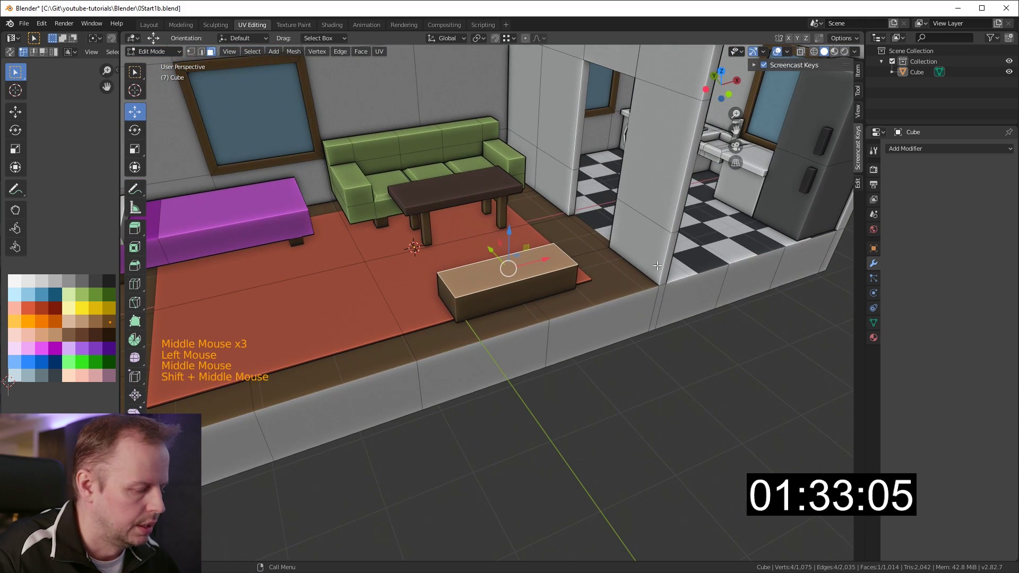
# Duplicate the stand's top face, shrink it and position it on the stand.
pyautogui.press('i')
pyautogui.press('ctrl+z')
pyautogui.press('shift+d')
pyautogui.press('s')
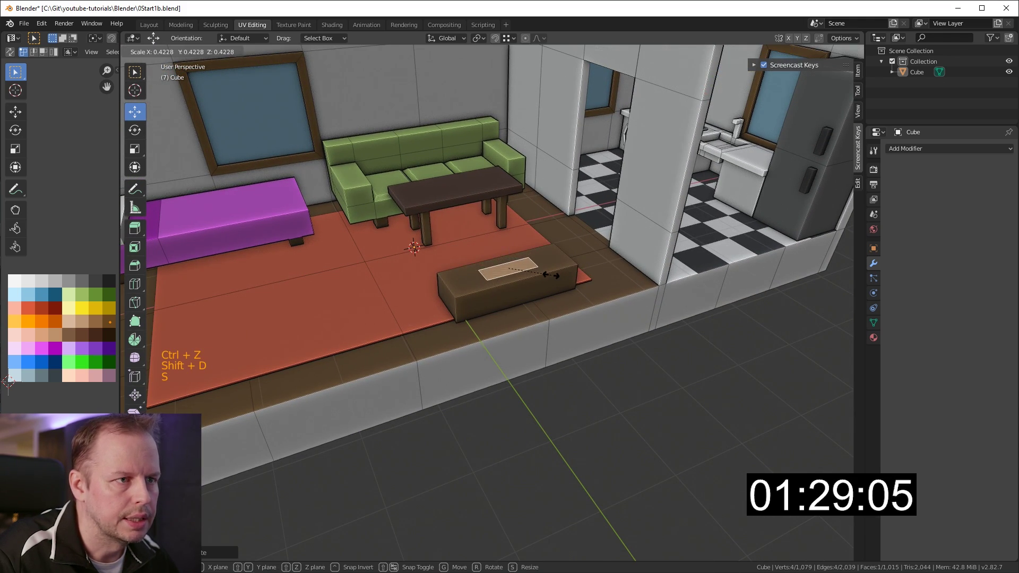
pyautogui.press('g')
# Raise the small face into a TV base, then widen and extrude it into a flat screen.
pyautogui.press('e')
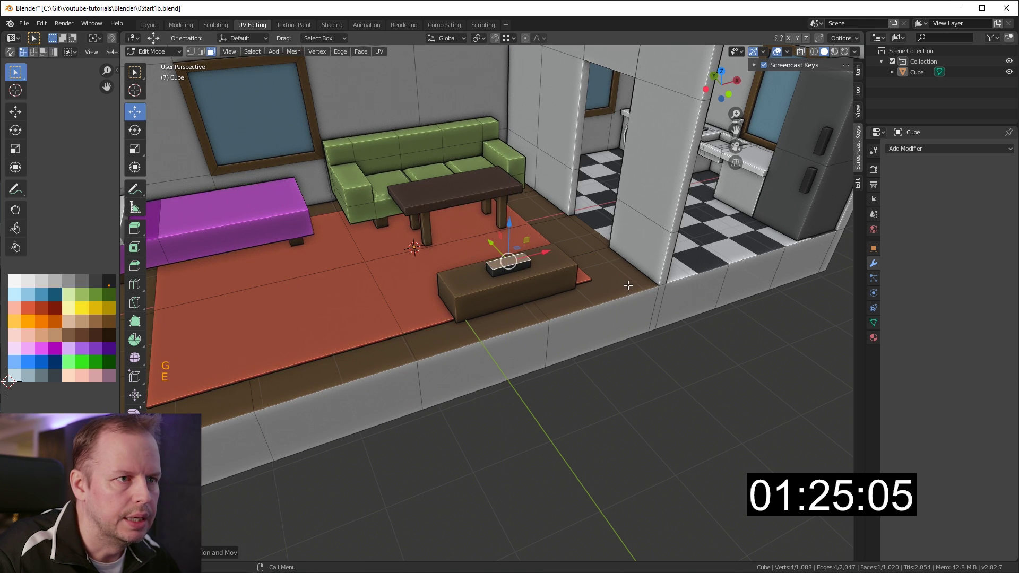
pyautogui.press('i')
pyautogui.press('e')
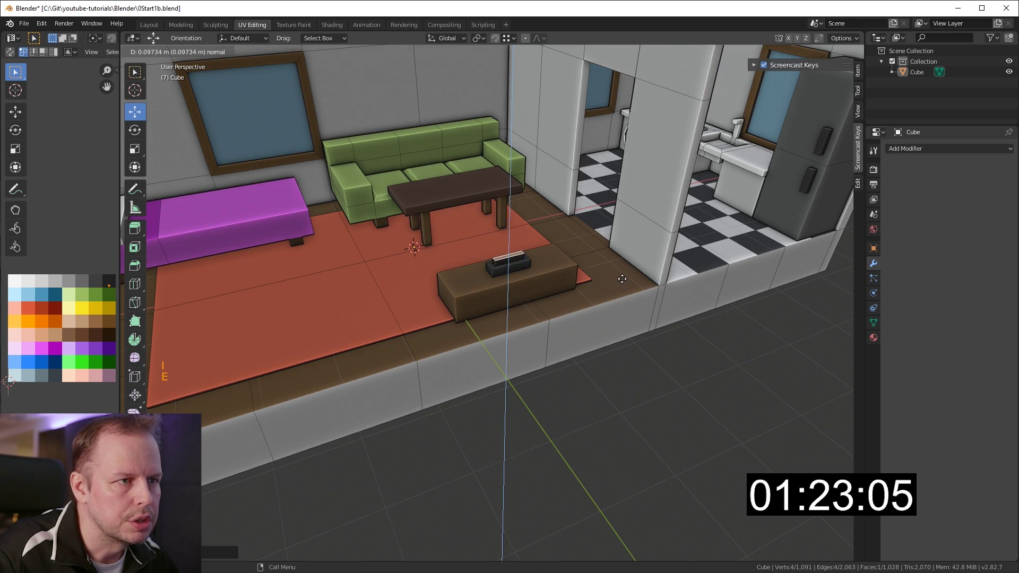
pyautogui.press('e')
pyautogui.press('s')
pyautogui.press('s')
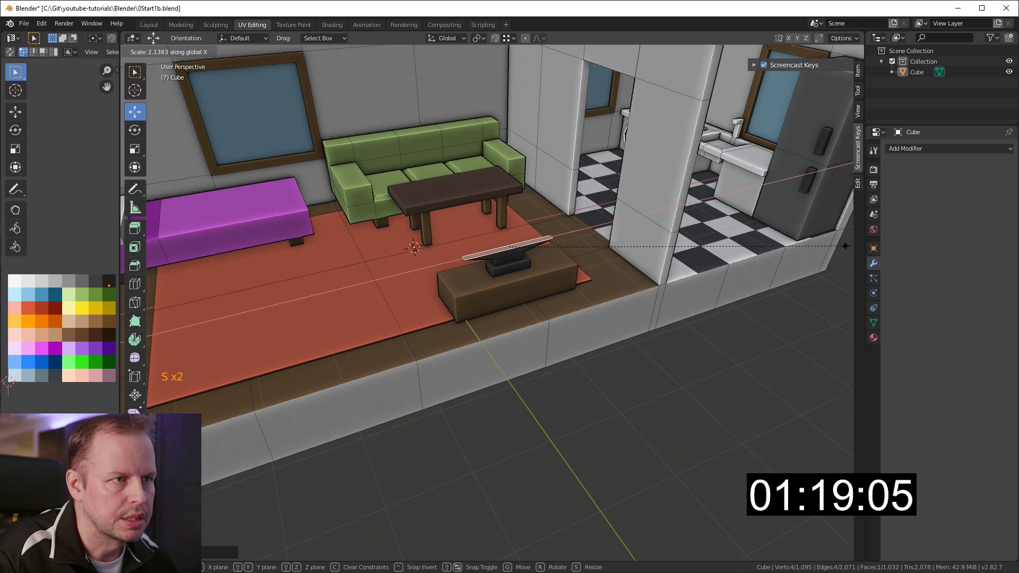
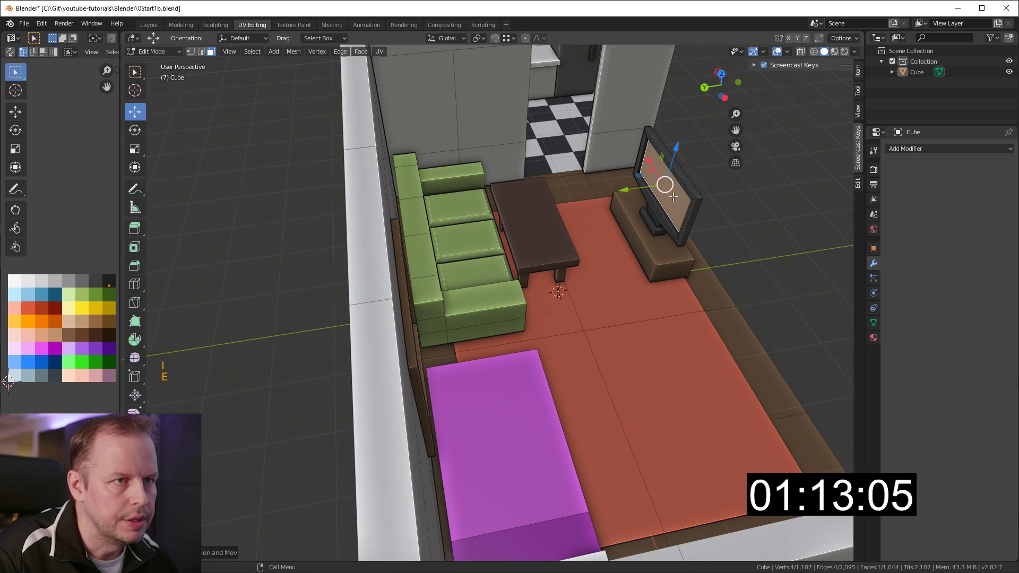
pyautogui.press('g')
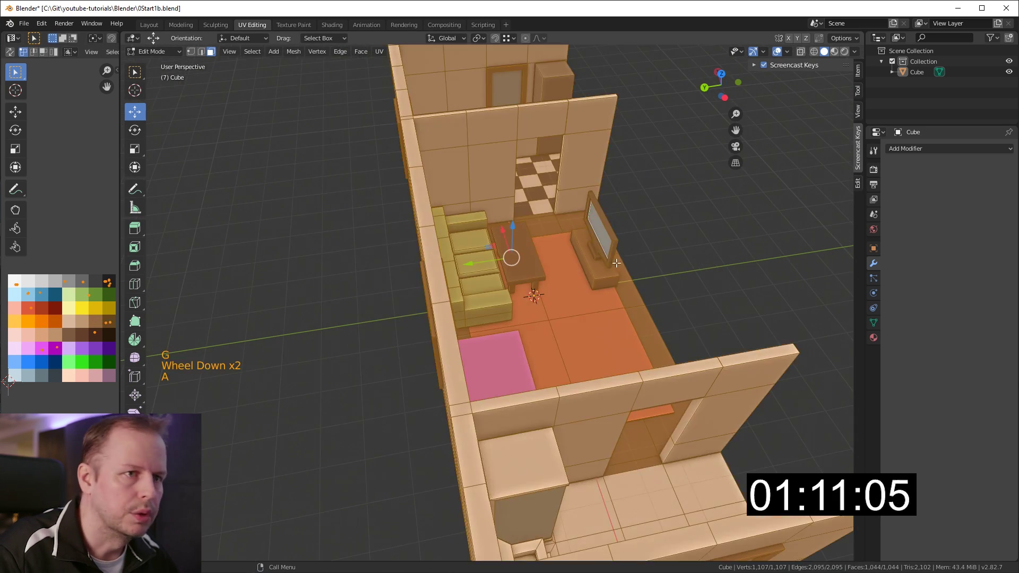
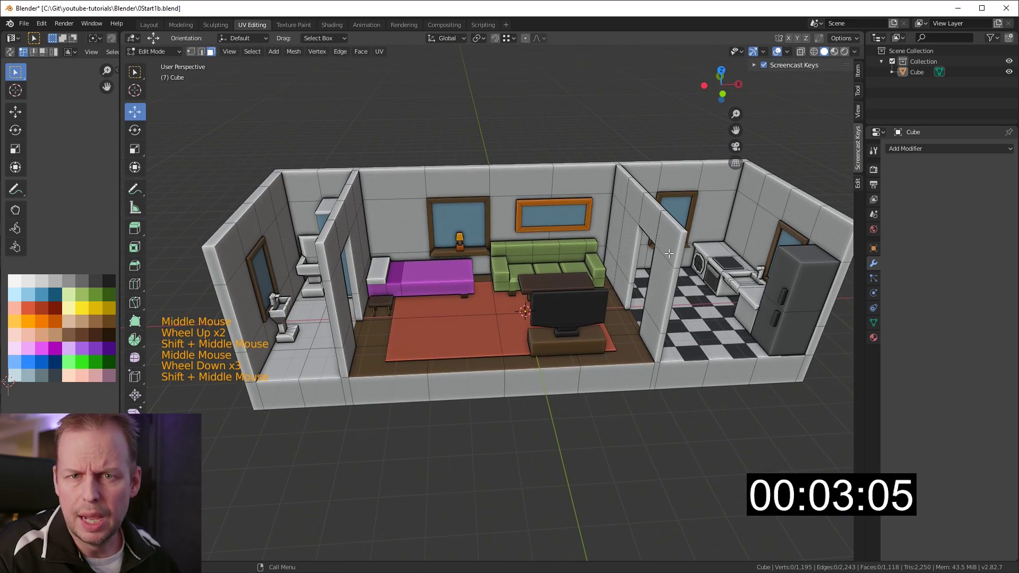
pyautogui.press('Tab')
pyautogui.press('a')
pyautogui.press('a')
pyautogui.middleClick(649, 279)
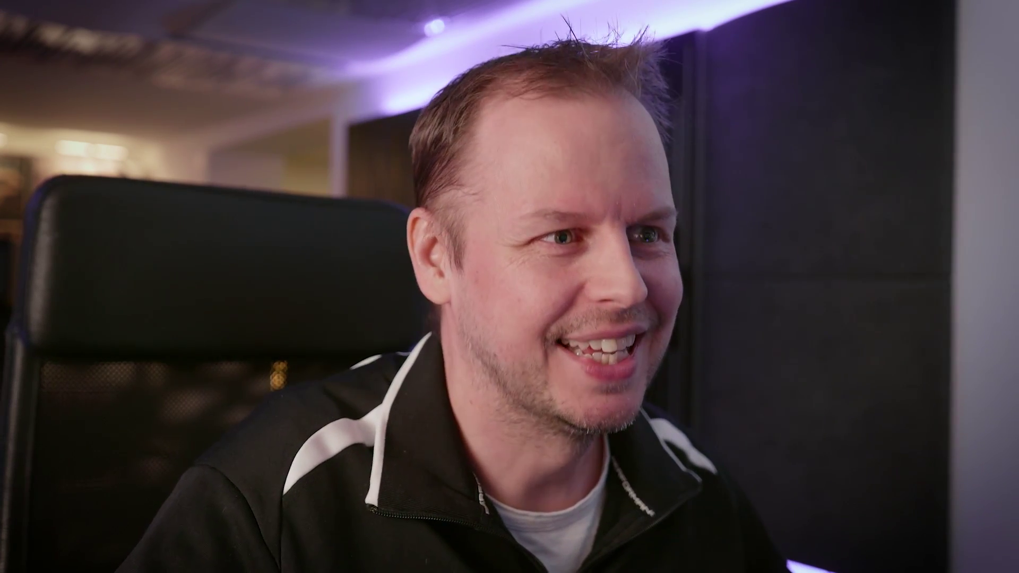
pyautogui.middleClick(446, 330)
pyautogui.middleClick(462, 263)
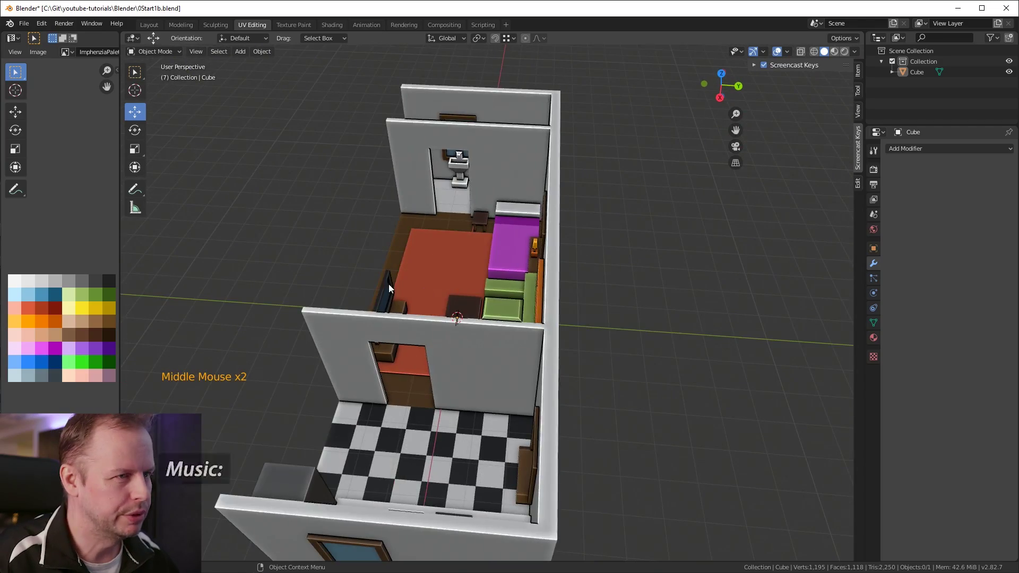
pyautogui.middleClick(401, 281)
pyautogui.scroll(3)
pyautogui.middleClick(564, 259)
pyautogui.scroll(-3)
pyautogui.middleClick(512, 269)
pyautogui.middleClick(697, 246)
pyautogui.scroll(3)
pyautogui.middleClick(461, 327)
pyautogui.middleClick(498, 312)
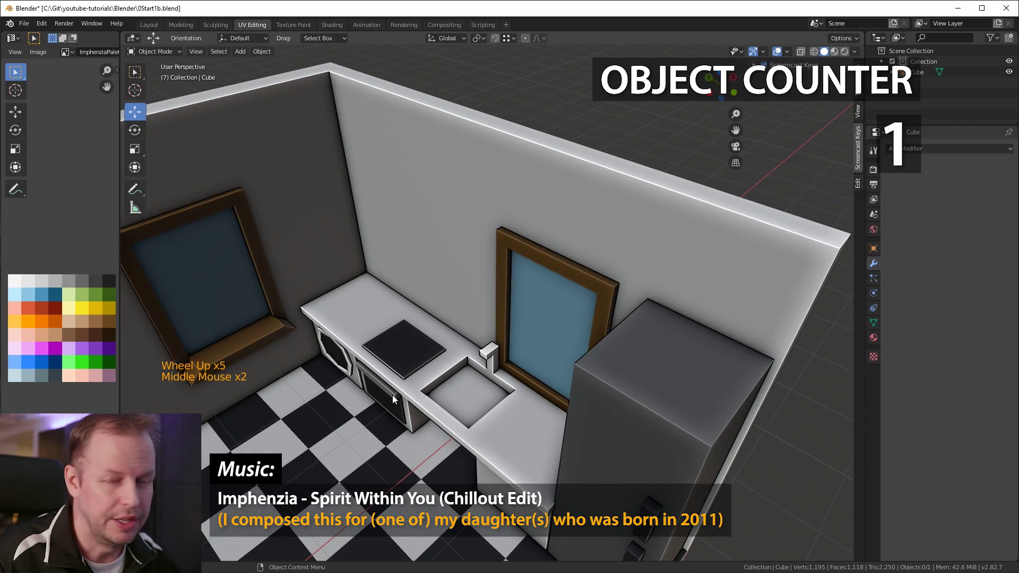
pyautogui.middleClick(397, 397)
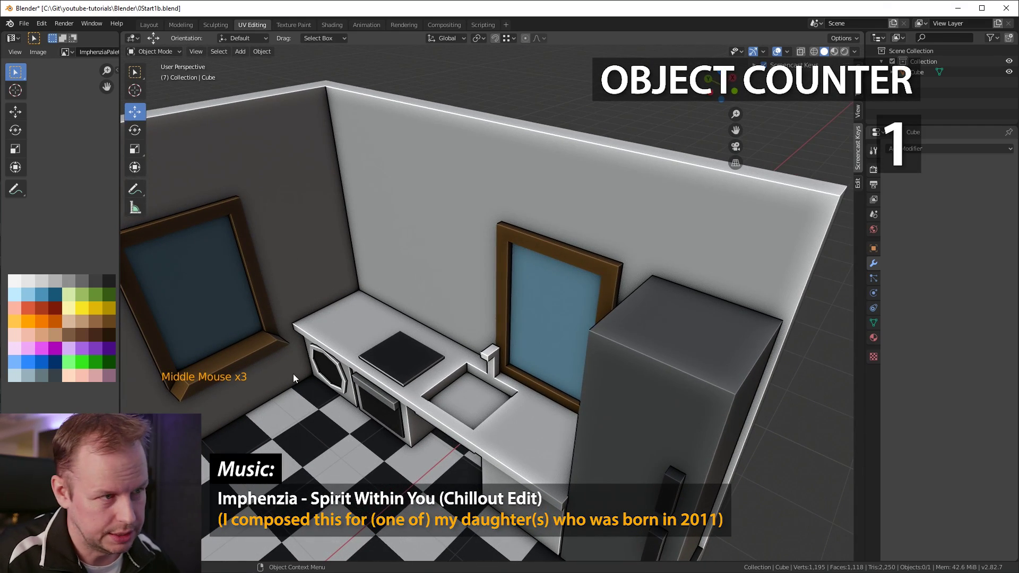
pyautogui.middleClick(414, 374)
pyautogui.scroll(-3)
pyautogui.middleClick(468, 365)
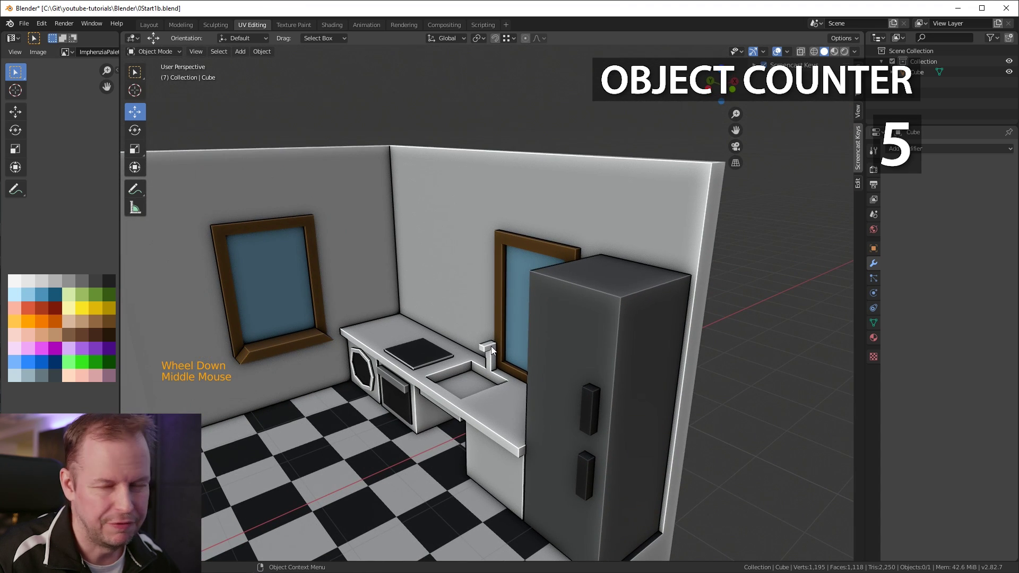
pyautogui.middleClick(474, 346)
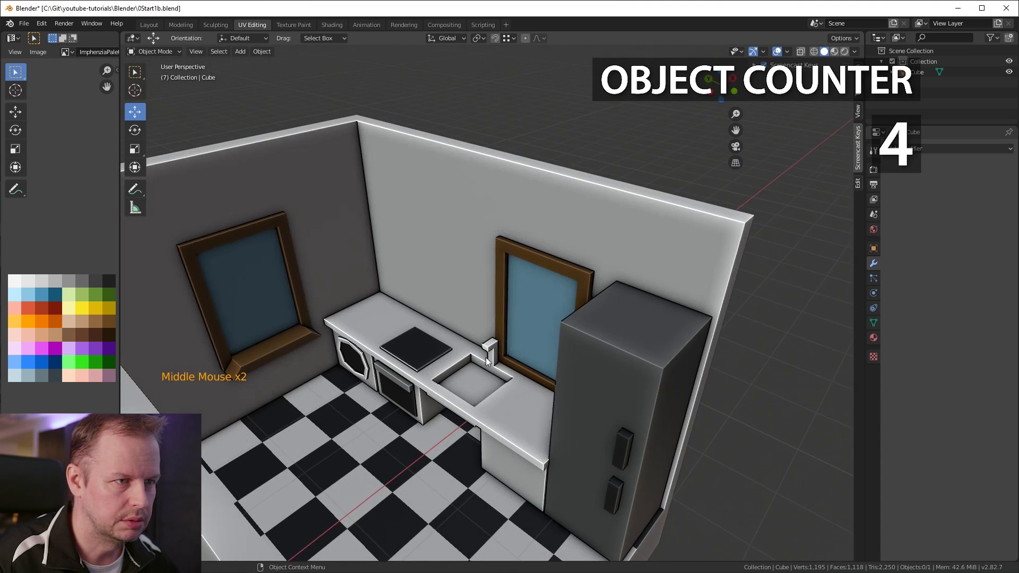
pyautogui.middleClick(521, 342)
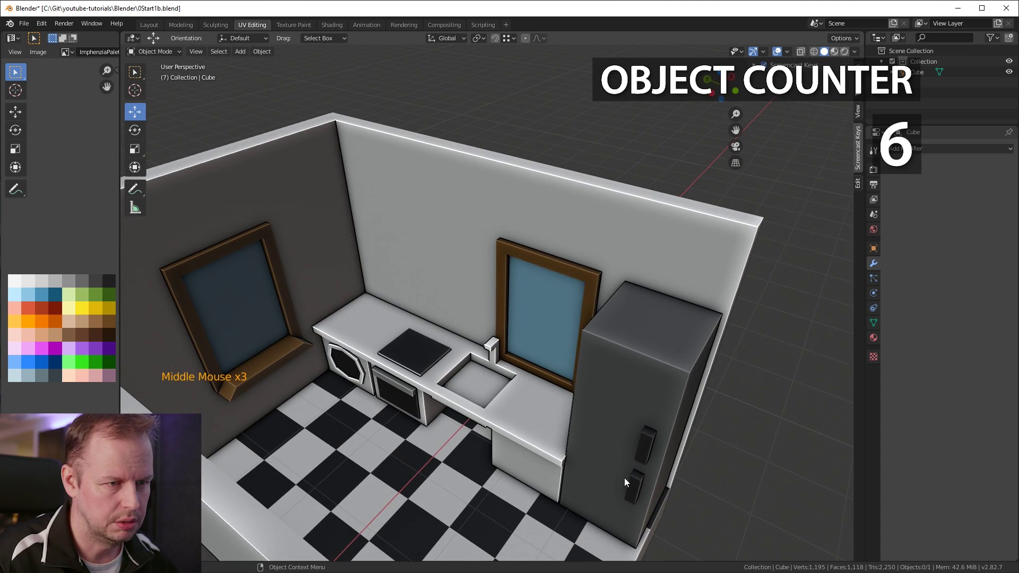
pyautogui.middleClick(627, 421)
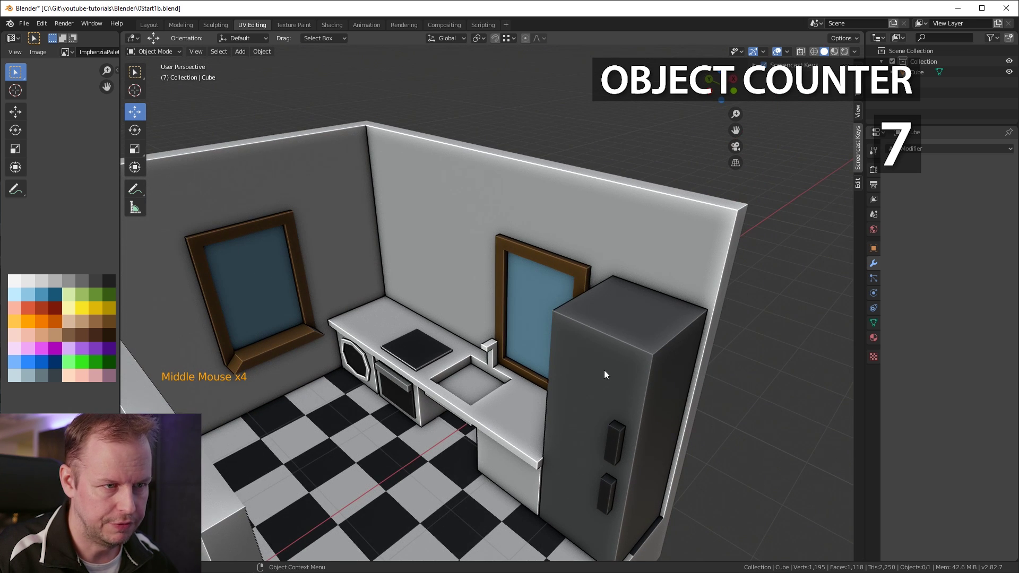
pyautogui.scroll(-3)
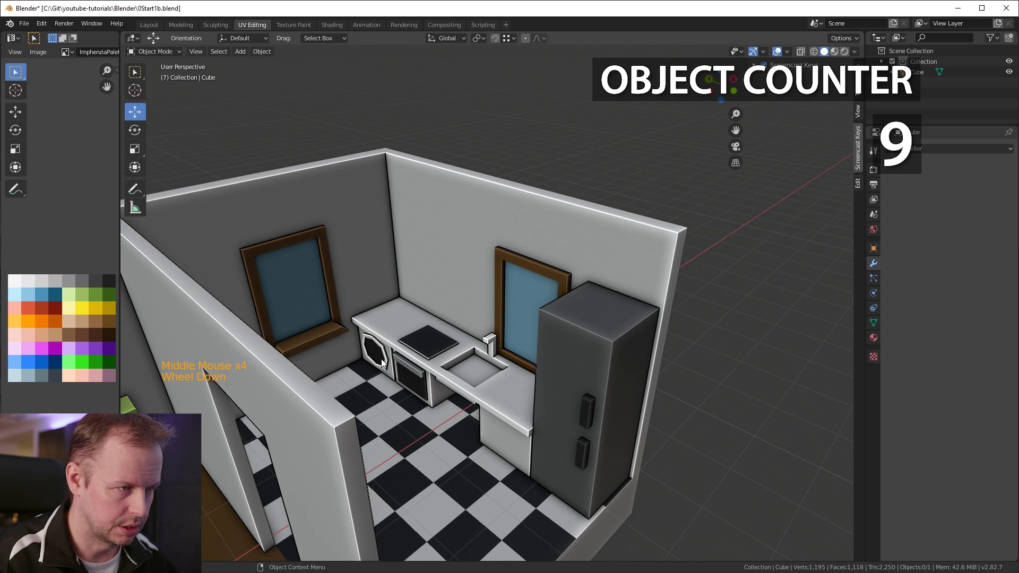
pyautogui.middleClick(423, 356)
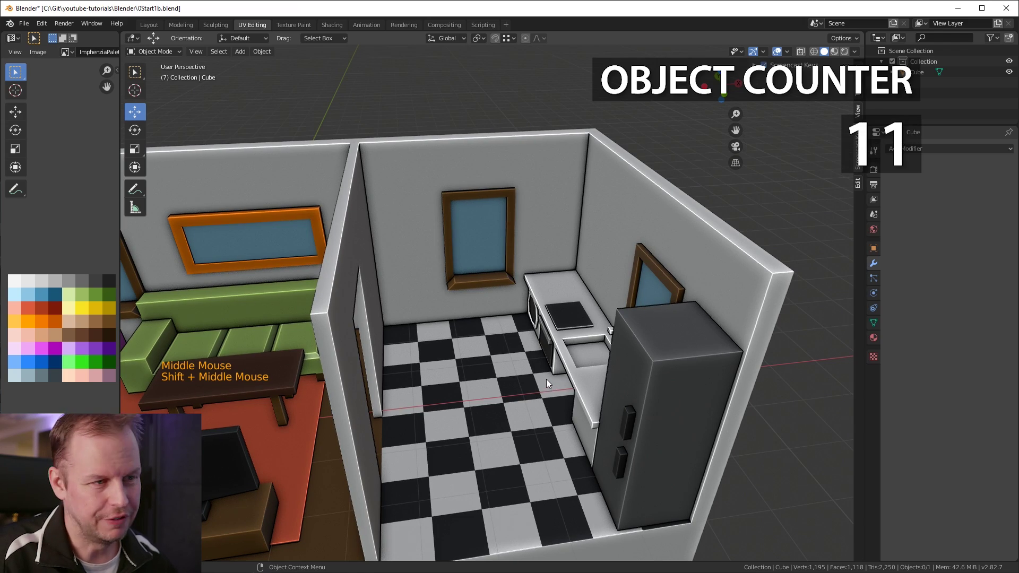
pyautogui.scroll(-3)
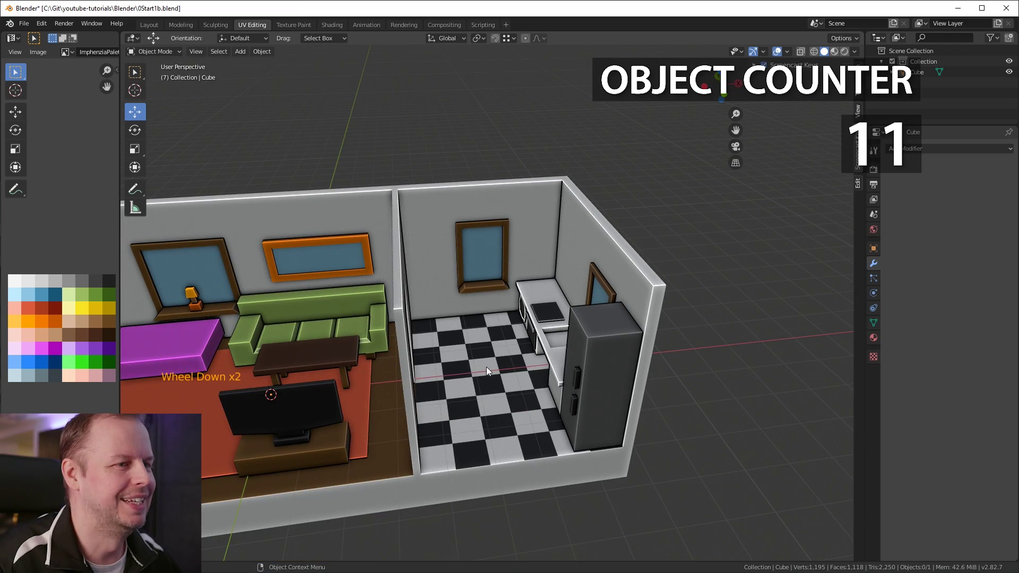
pyautogui.middleClick(484, 355)
pyautogui.middleClick(461, 326)
pyautogui.middleClick(527, 362)
pyautogui.middleClick(514, 355)
pyautogui.middleClick(475, 364)
pyautogui.scroll(3)
pyautogui.middleClick(555, 376)
pyautogui.middleClick(680, 310)
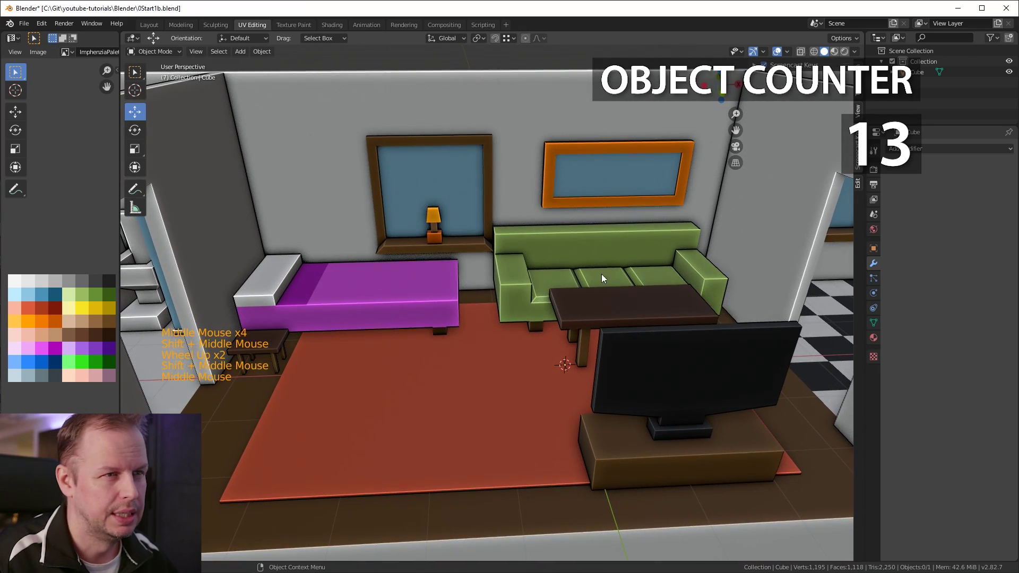
pyautogui.middleClick(629, 274)
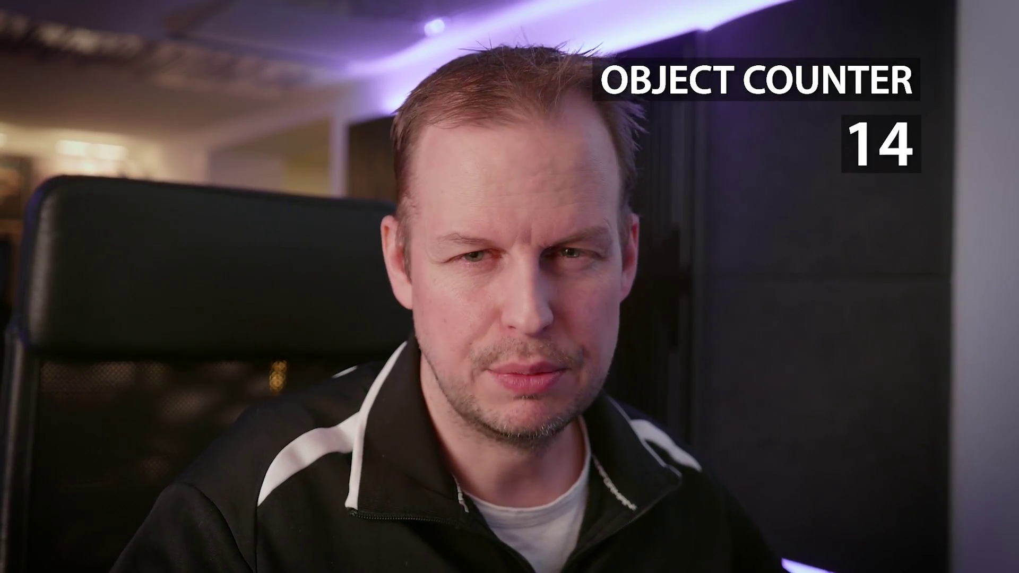
pyautogui.middleClick(684, 277)
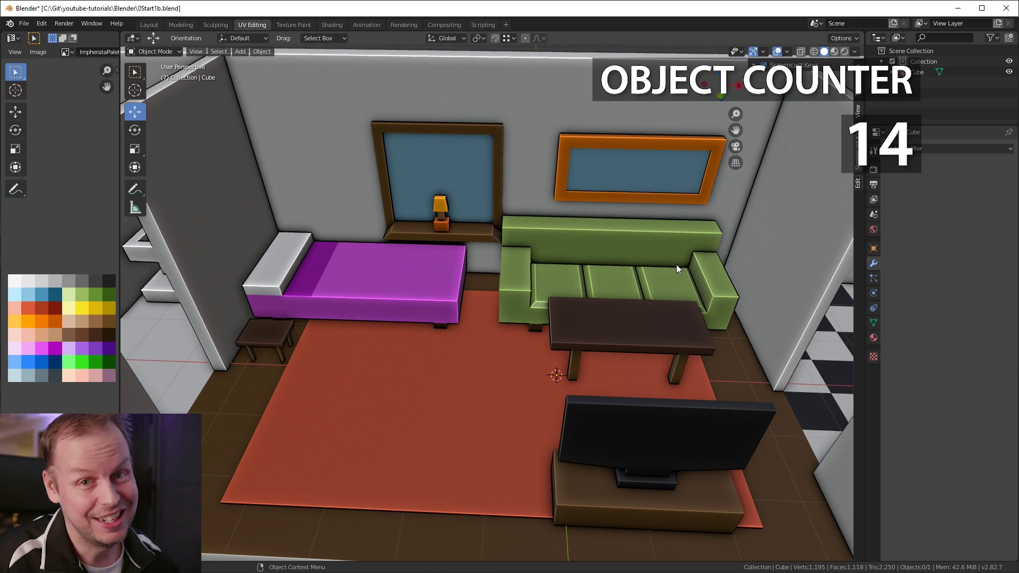
pyautogui.middleClick(691, 265)
pyautogui.middleClick(708, 280)
pyautogui.middleClick(646, 247)
pyautogui.middleClick(524, 222)
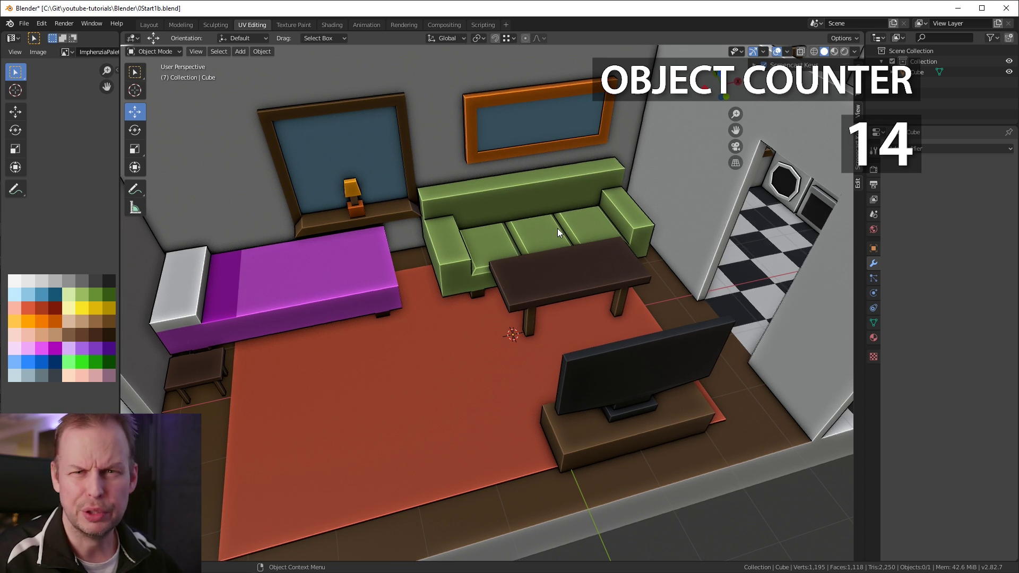
pyautogui.middleClick(576, 305)
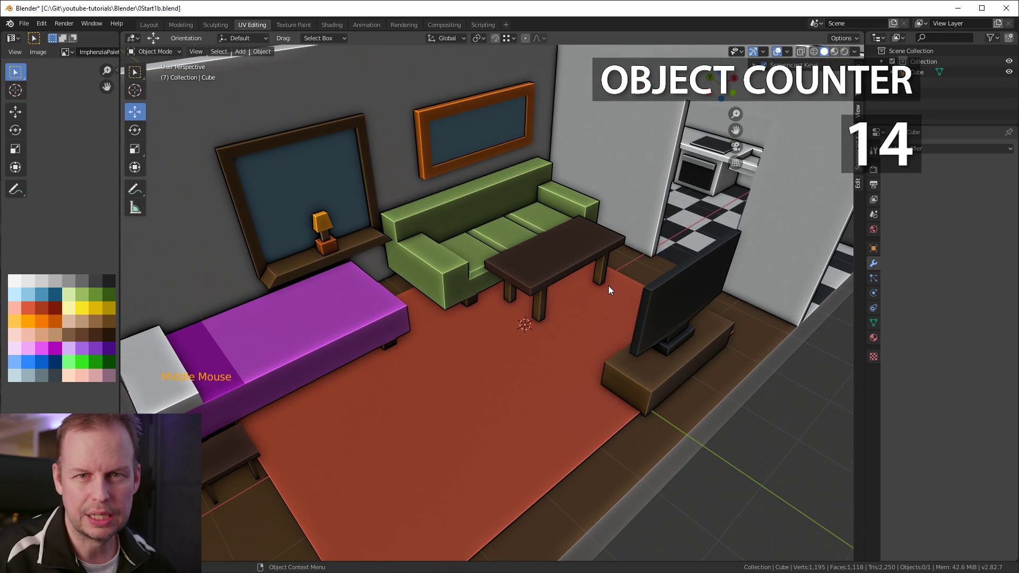
pyautogui.middleClick(626, 272)
pyautogui.scroll(-3)
pyautogui.middleClick(652, 272)
pyautogui.middleClick(641, 269)
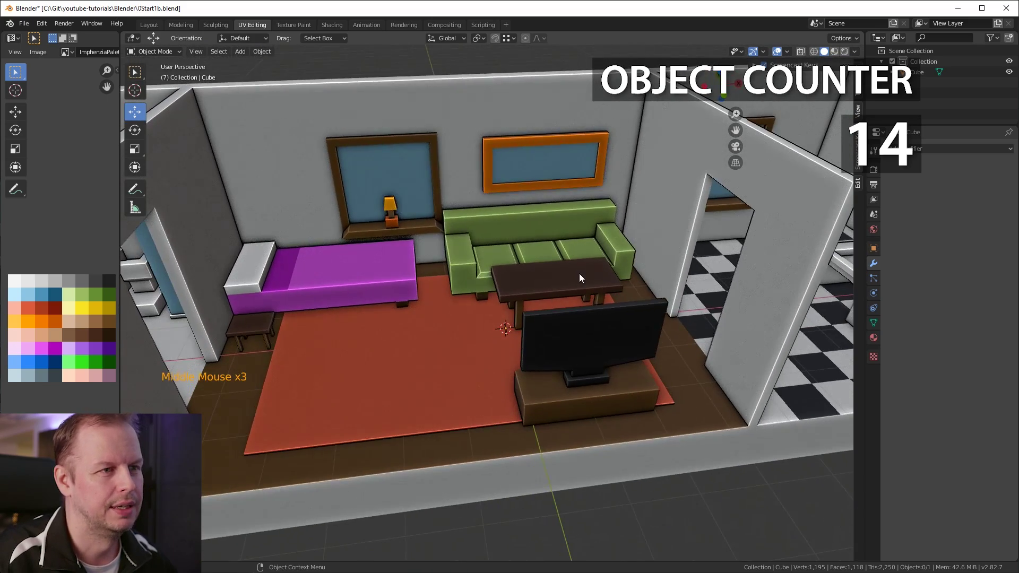
pyautogui.middleClick(504, 243)
pyautogui.middleClick(521, 271)
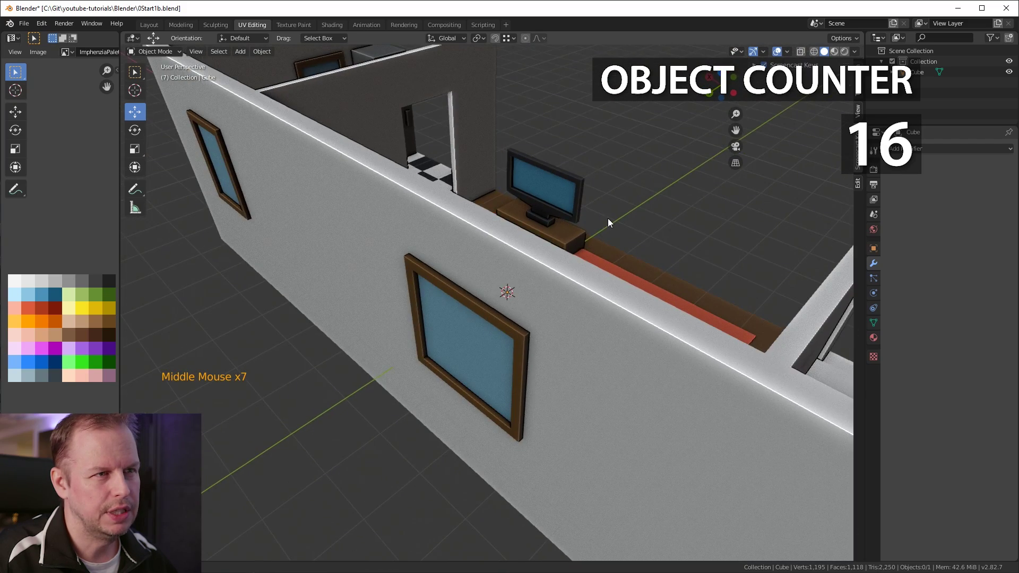
pyautogui.scroll(3)
pyautogui.middleClick(663, 181)
pyautogui.scroll(3)
pyautogui.middleClick(556, 293)
pyautogui.scroll(-3)
pyautogui.middleClick(546, 276)
pyautogui.scroll(-3)
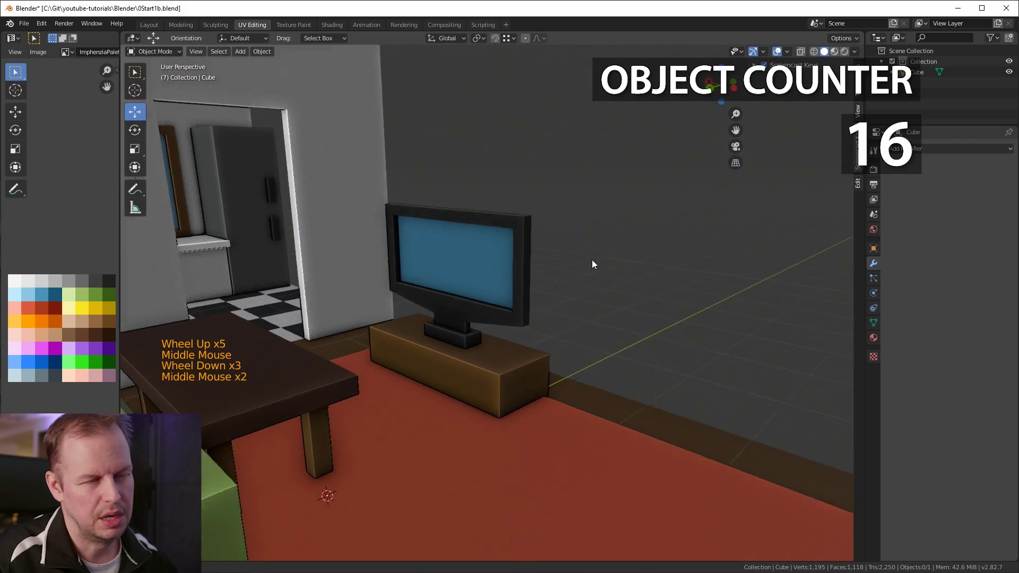
pyautogui.middleClick(586, 268)
pyautogui.middleClick(577, 257)
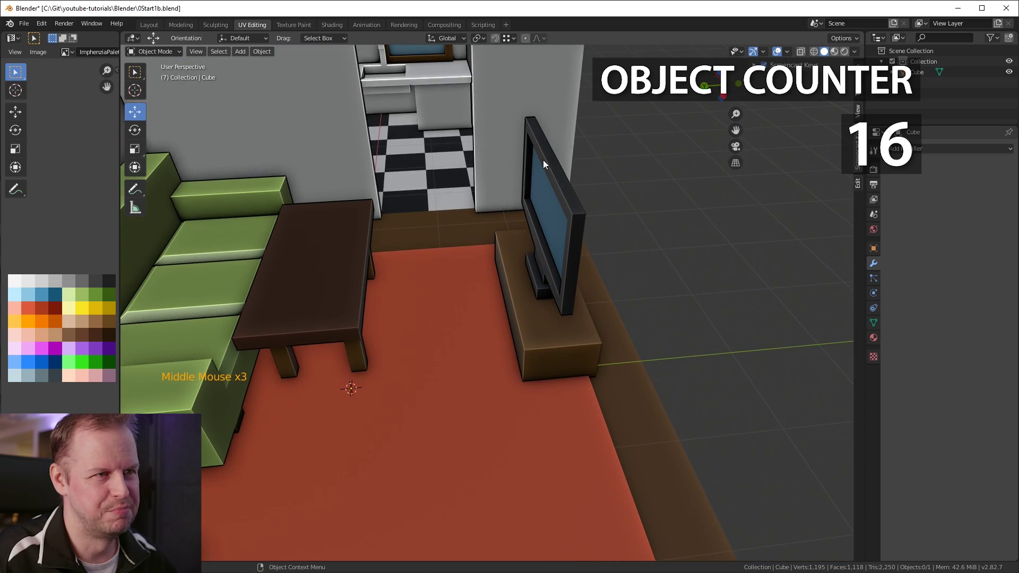
pyautogui.middleClick(630, 265)
pyautogui.scroll(-3)
pyautogui.middleClick(540, 244)
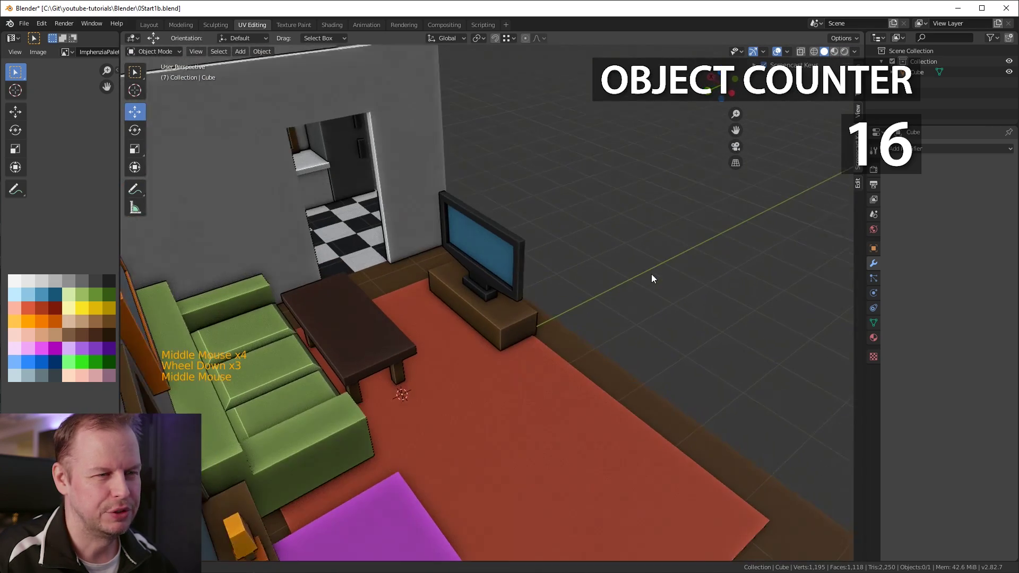
pyautogui.middleClick(652, 271)
pyautogui.middleClick(654, 262)
pyautogui.middleClick(643, 261)
pyautogui.middleClick(629, 270)
pyautogui.scroll(-3)
pyautogui.middleClick(490, 272)
pyautogui.middleClick(594, 302)
pyautogui.middleClick(485, 288)
pyautogui.middleClick(631, 314)
pyautogui.middleClick(362, 330)
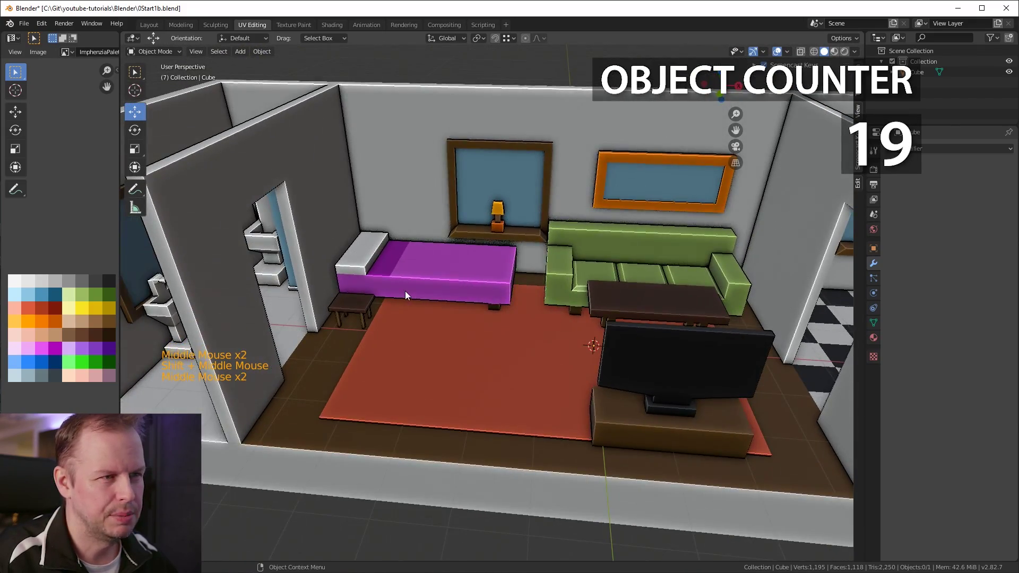
pyautogui.middleClick(480, 278)
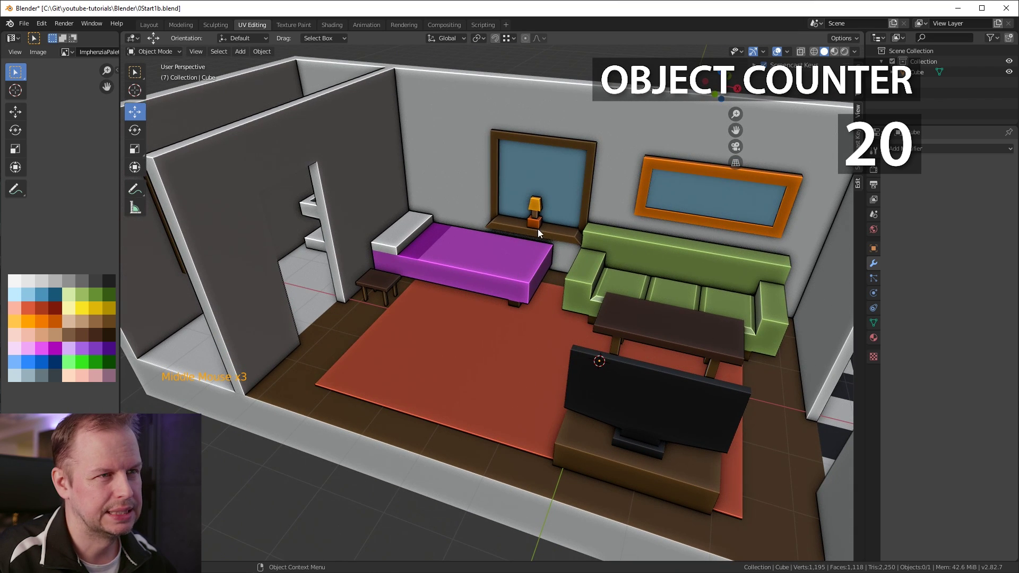
pyautogui.scroll(-3)
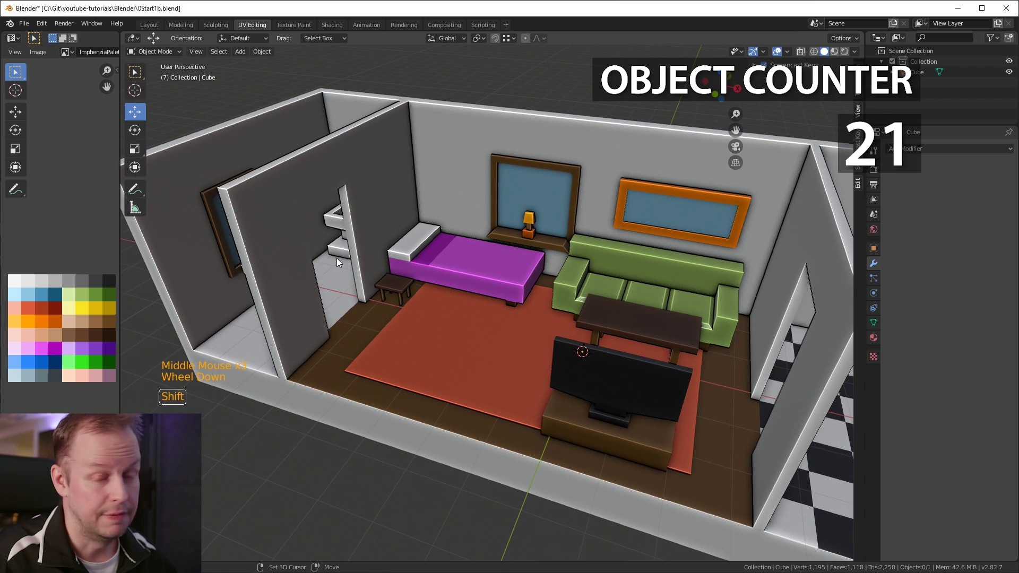
pyautogui.middleClick(364, 272)
pyautogui.scroll(3)
pyautogui.middleClick(505, 338)
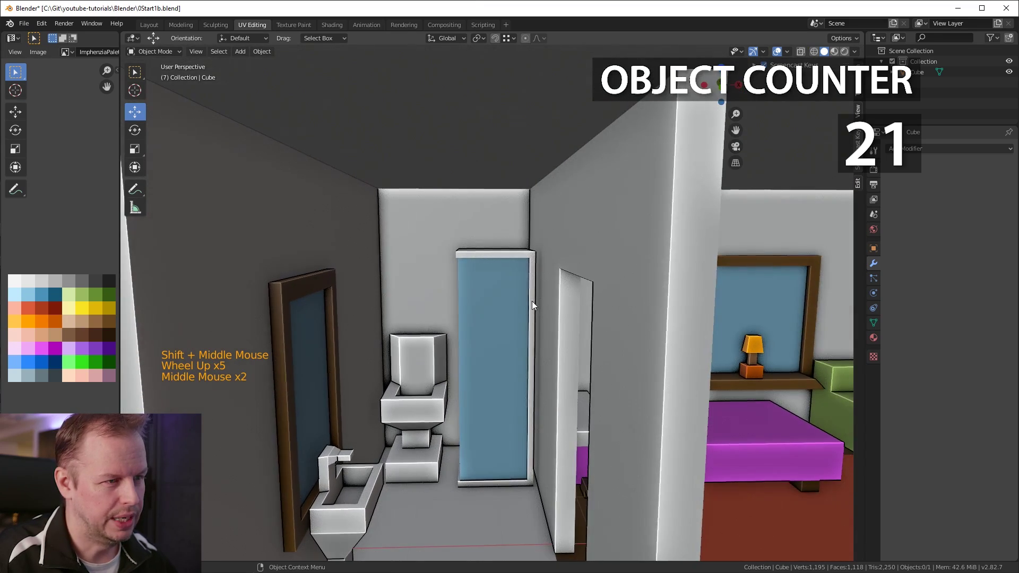
pyautogui.middleClick(516, 363)
pyautogui.middleClick(485, 358)
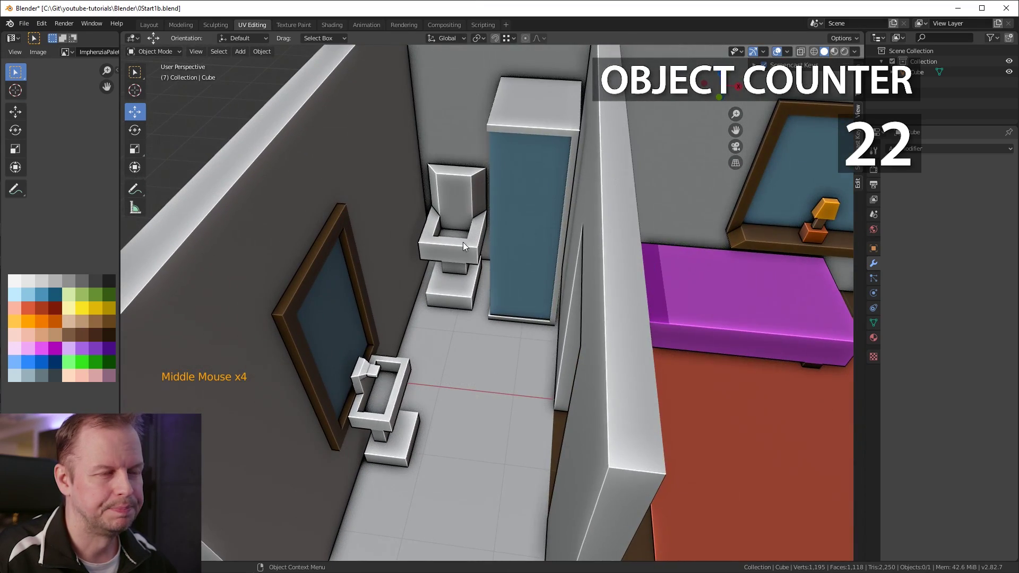
pyautogui.scroll(-3)
pyautogui.middleClick(480, 289)
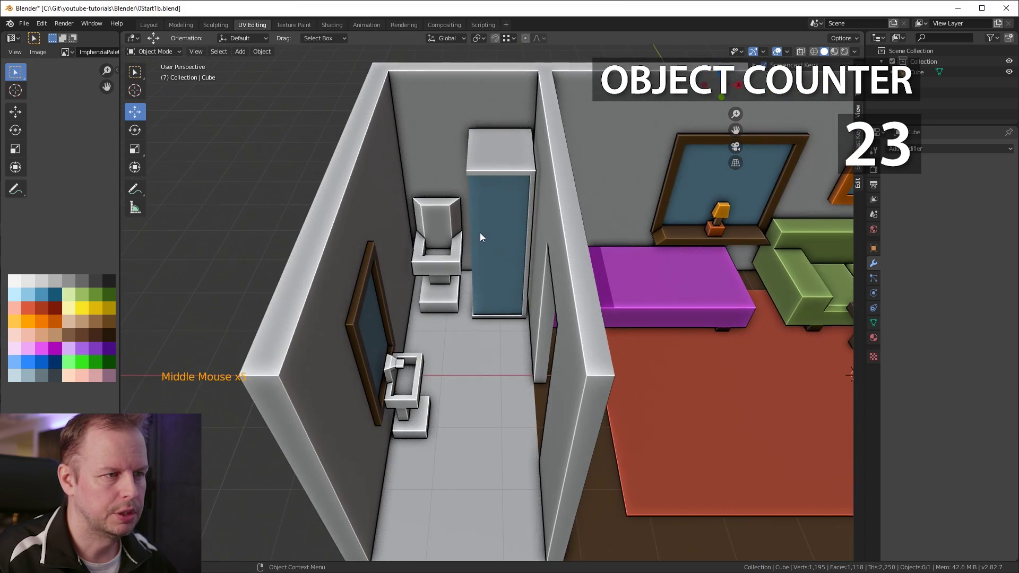
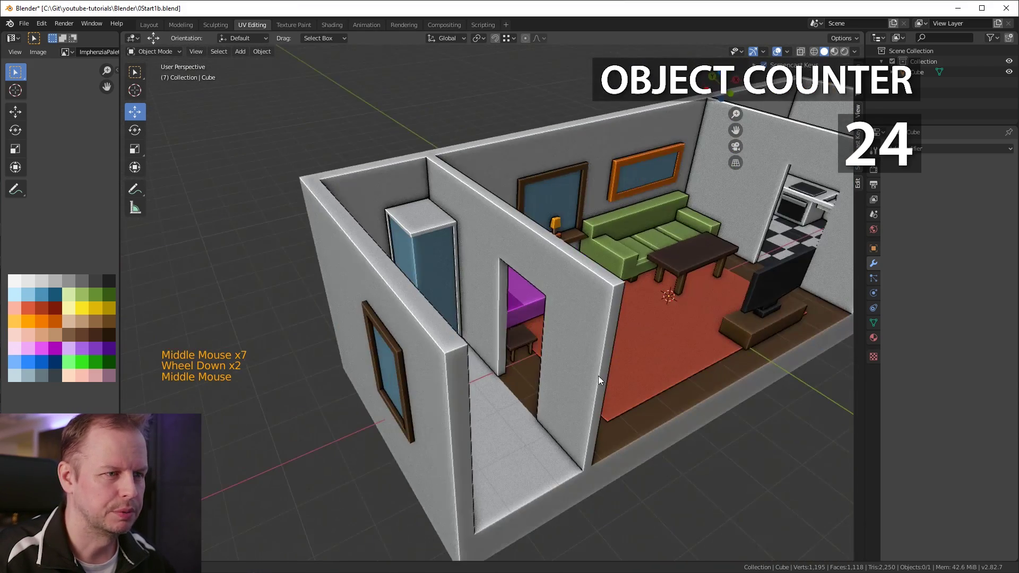
pyautogui.middleClick(593, 390)
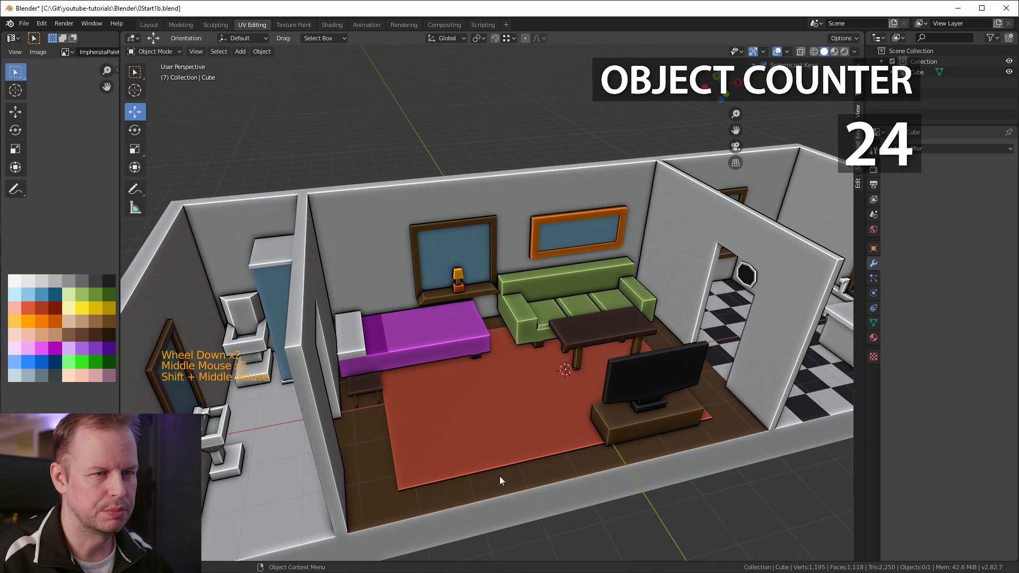
pyautogui.scroll(-3)
pyautogui.middleClick(661, 401)
pyautogui.middleClick(695, 366)
pyautogui.scroll(-3)
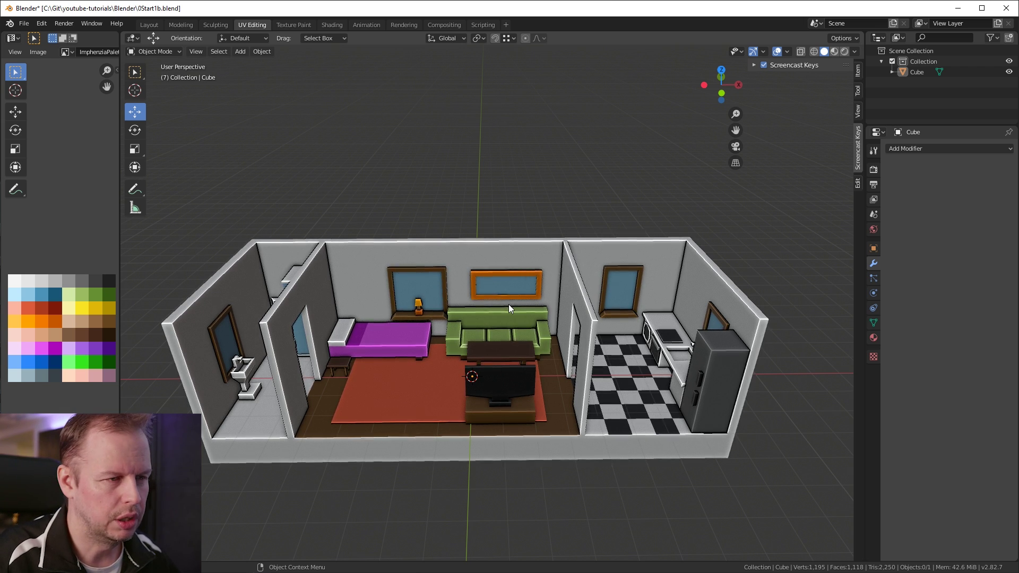
# Zoom in on the apartment cube before editing its mesh.
pyautogui.scroll(3)
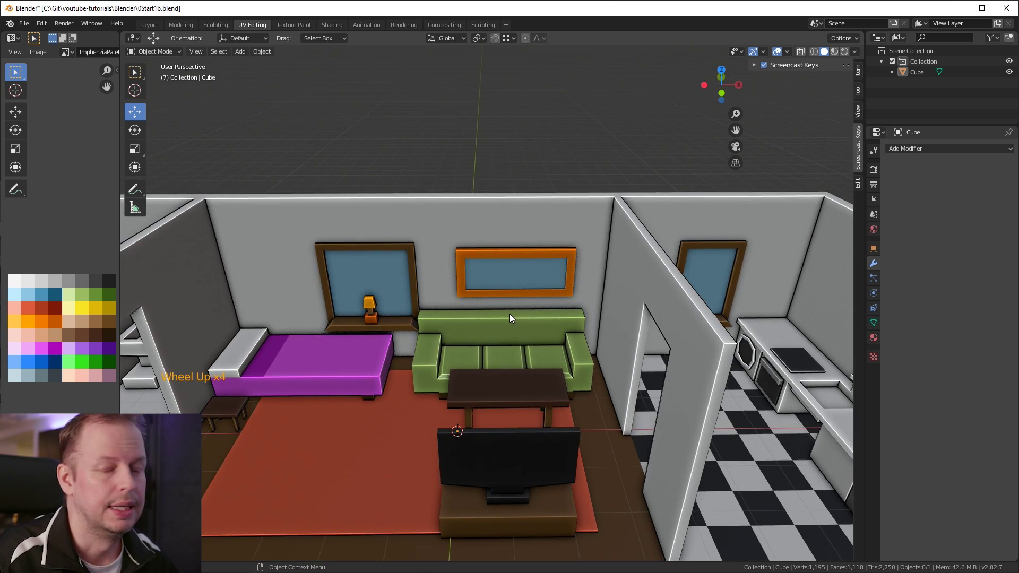
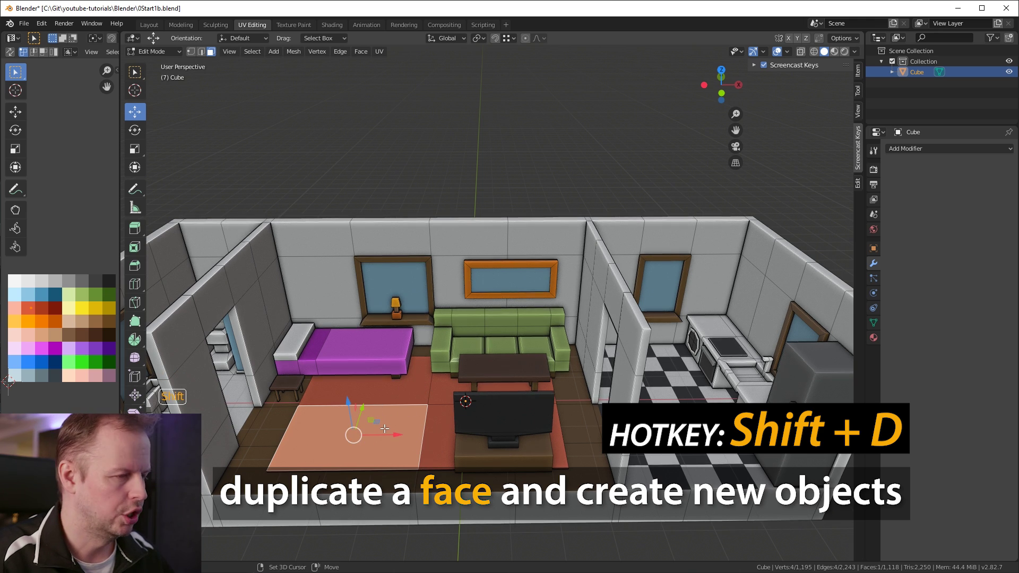
# Duplicate a face of the apartment mesh, place it and extrude it into a thin separate piece.
pyautogui.press('shift+d')
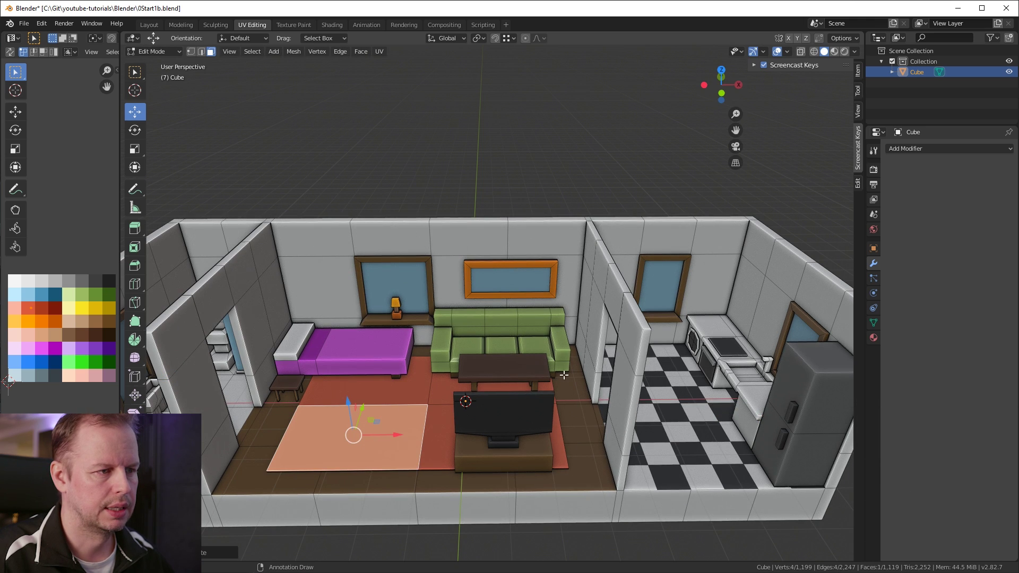
pyautogui.press('s')
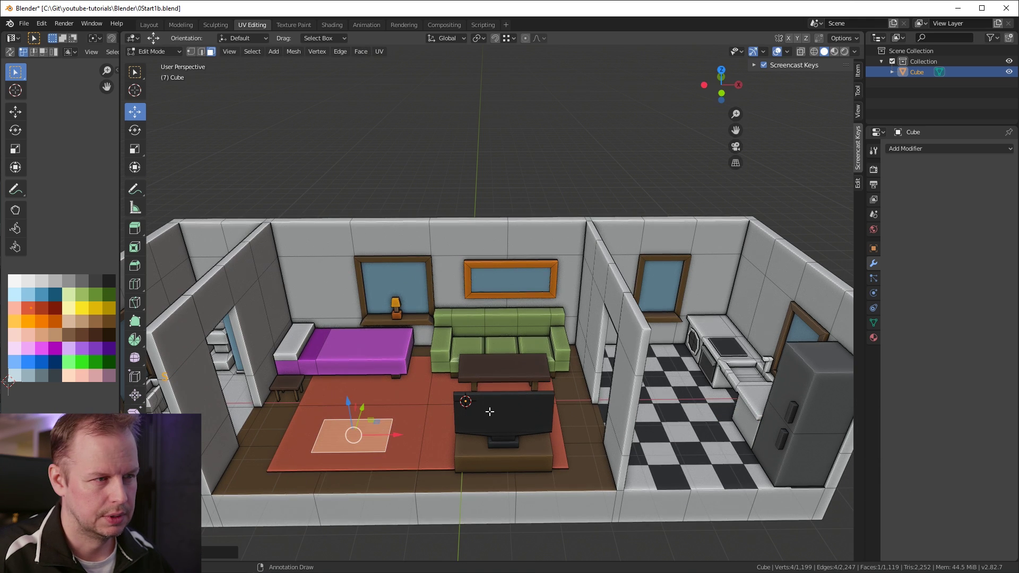
pyautogui.press('e')
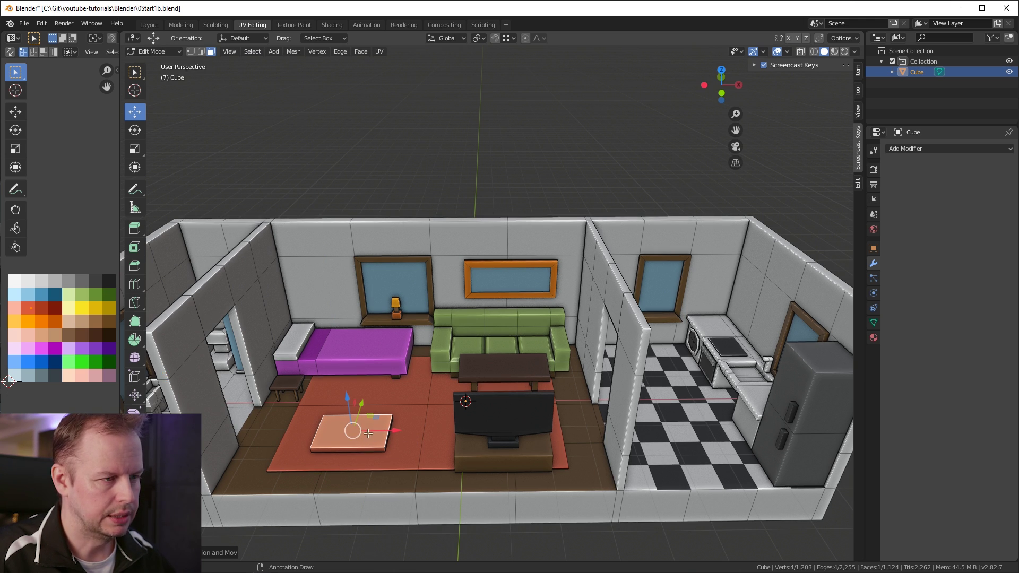
pyautogui.press('l')
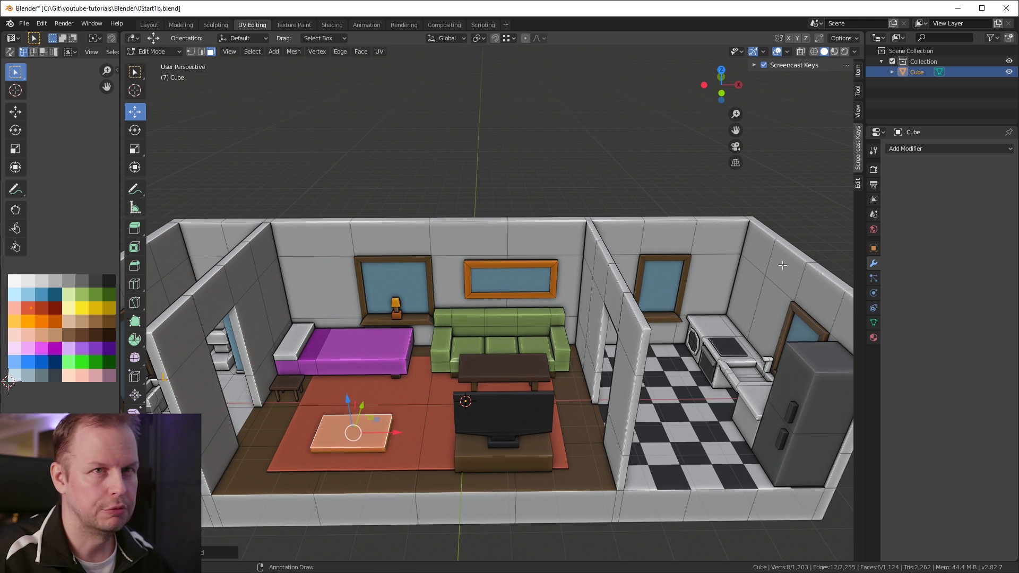
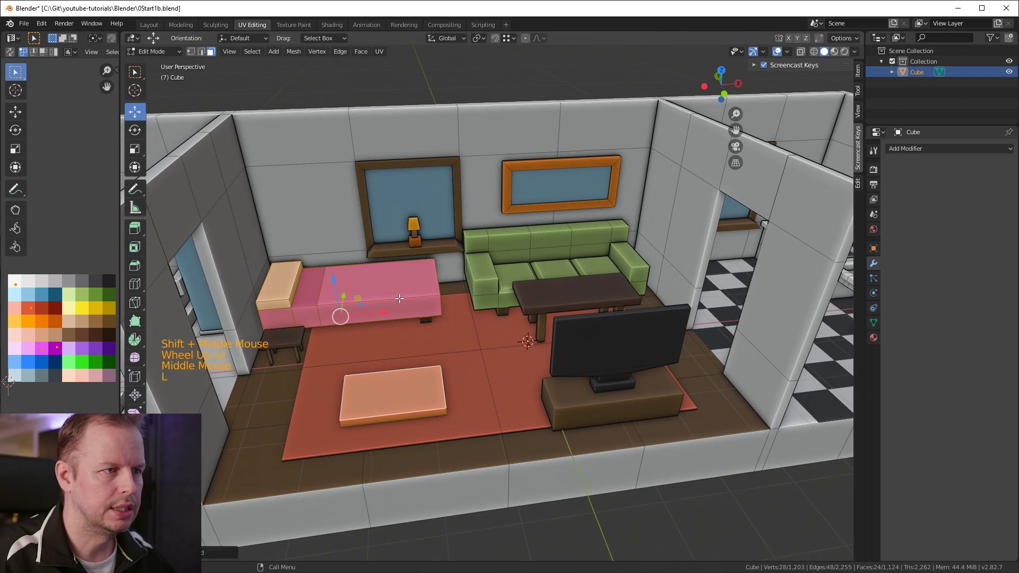
# Link-select the sofa, coffee table, TV, stand and rug as whole pieces with L.
pyautogui.press('l')
pyautogui.press('l')
pyautogui.press('l')
pyautogui.press('l')
pyautogui.press('l')
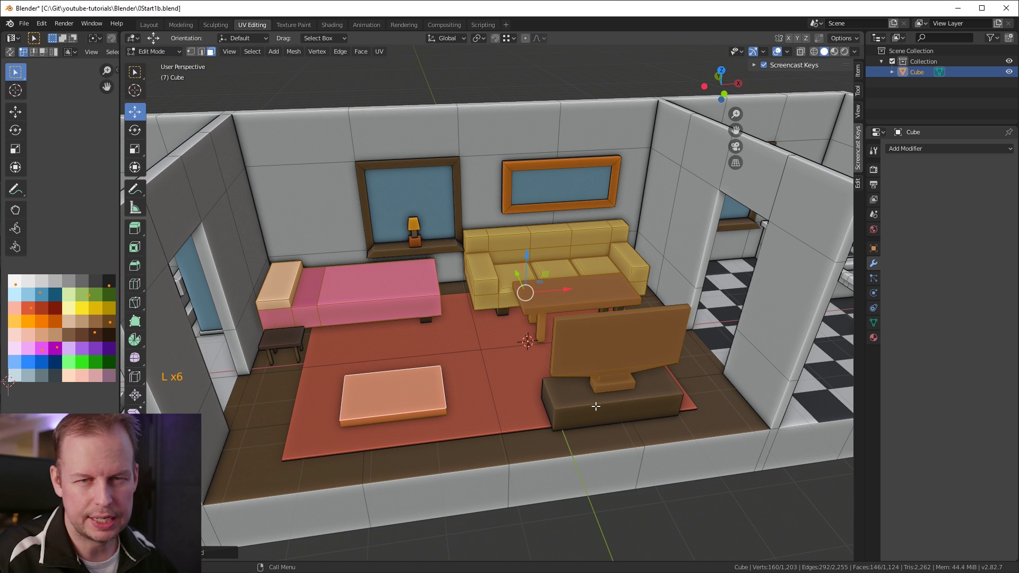
pyautogui.press('l')
pyautogui.press('l')
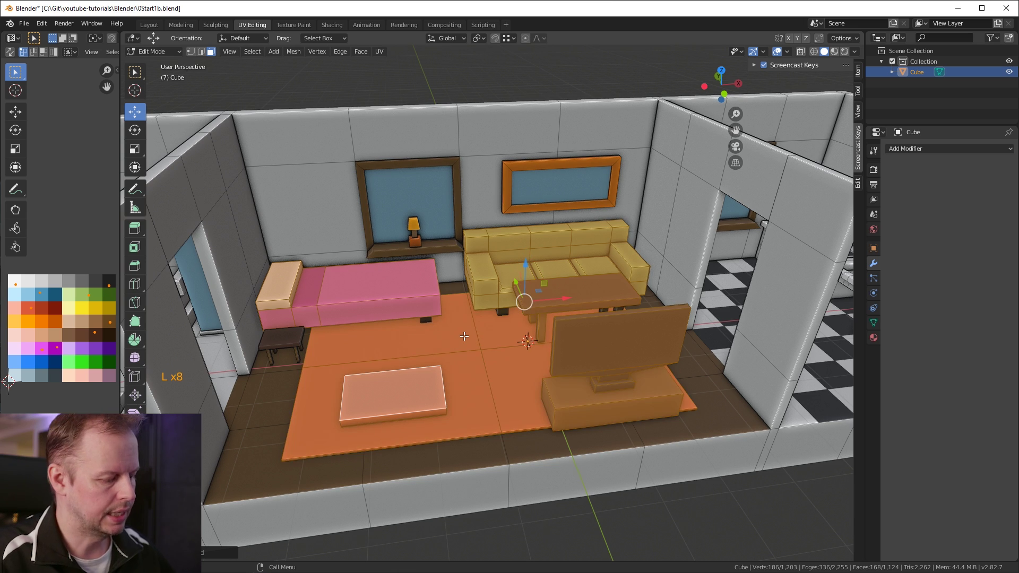
# Deselect the rug, sofa, table and TV again as linked pieces with Shift+L.
pyautogui.press('shift+l')
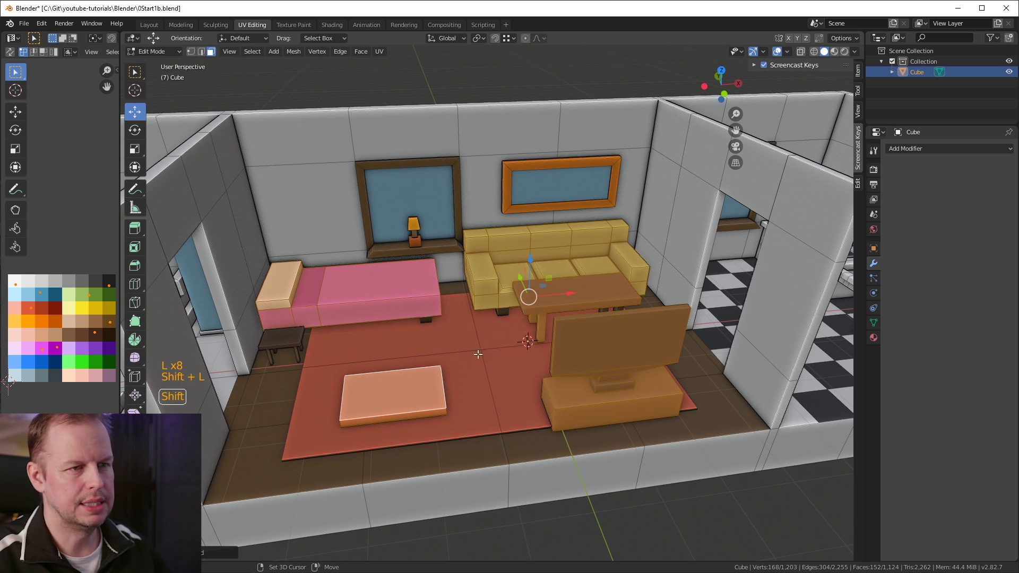
pyautogui.press('shift+l')
pyautogui.press('shift+l')
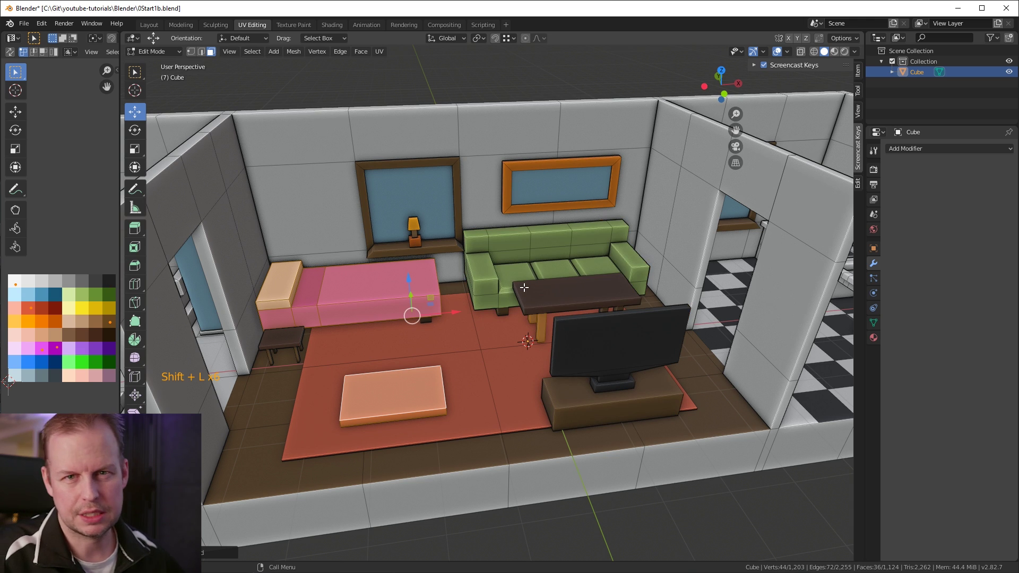